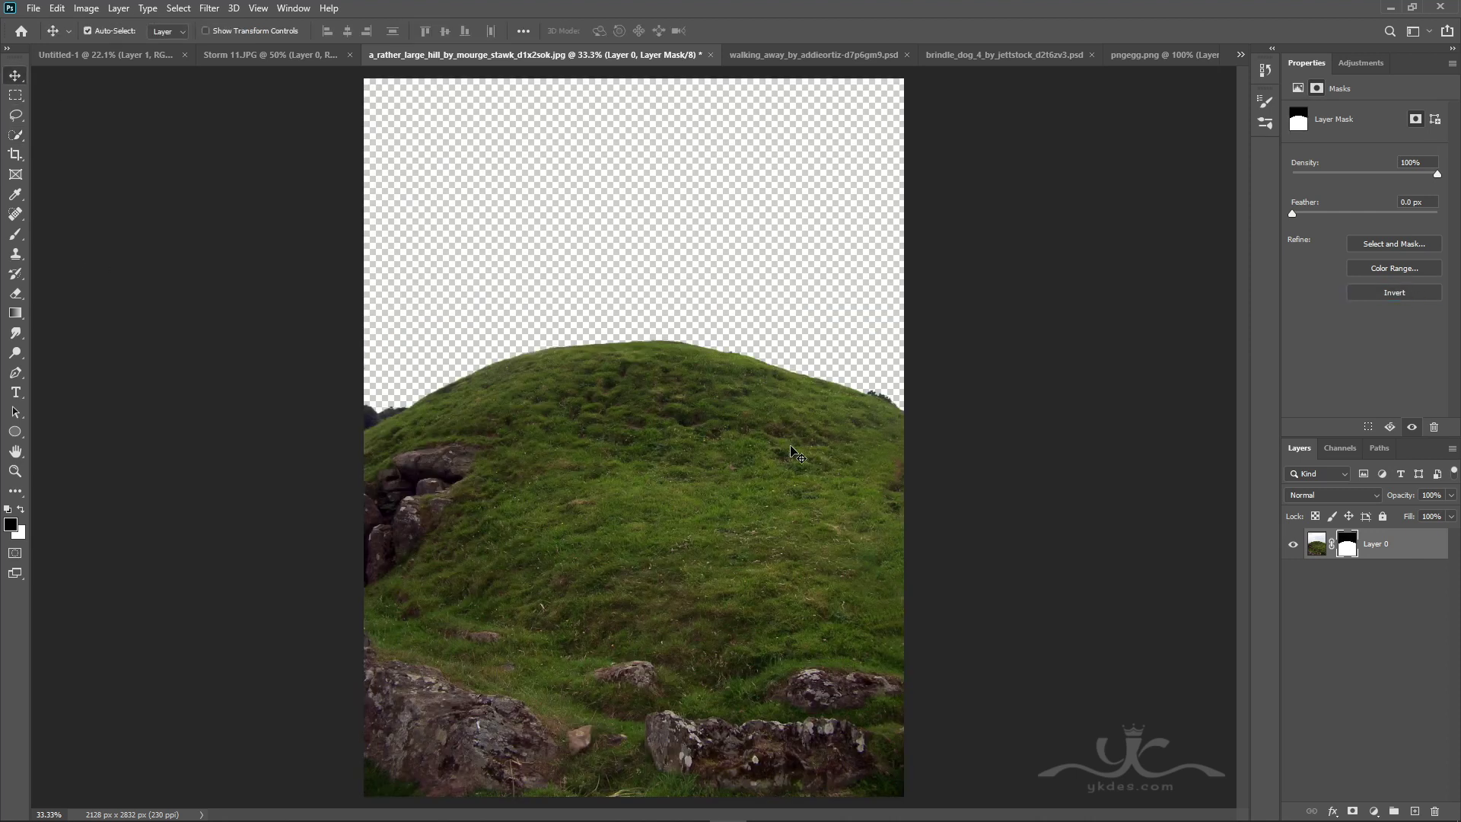
# Step: Apply the hill's mask permanently, scale it along the bottom of the sky and add a fresh layer mask
pyautogui.rightClick(1344, 551)
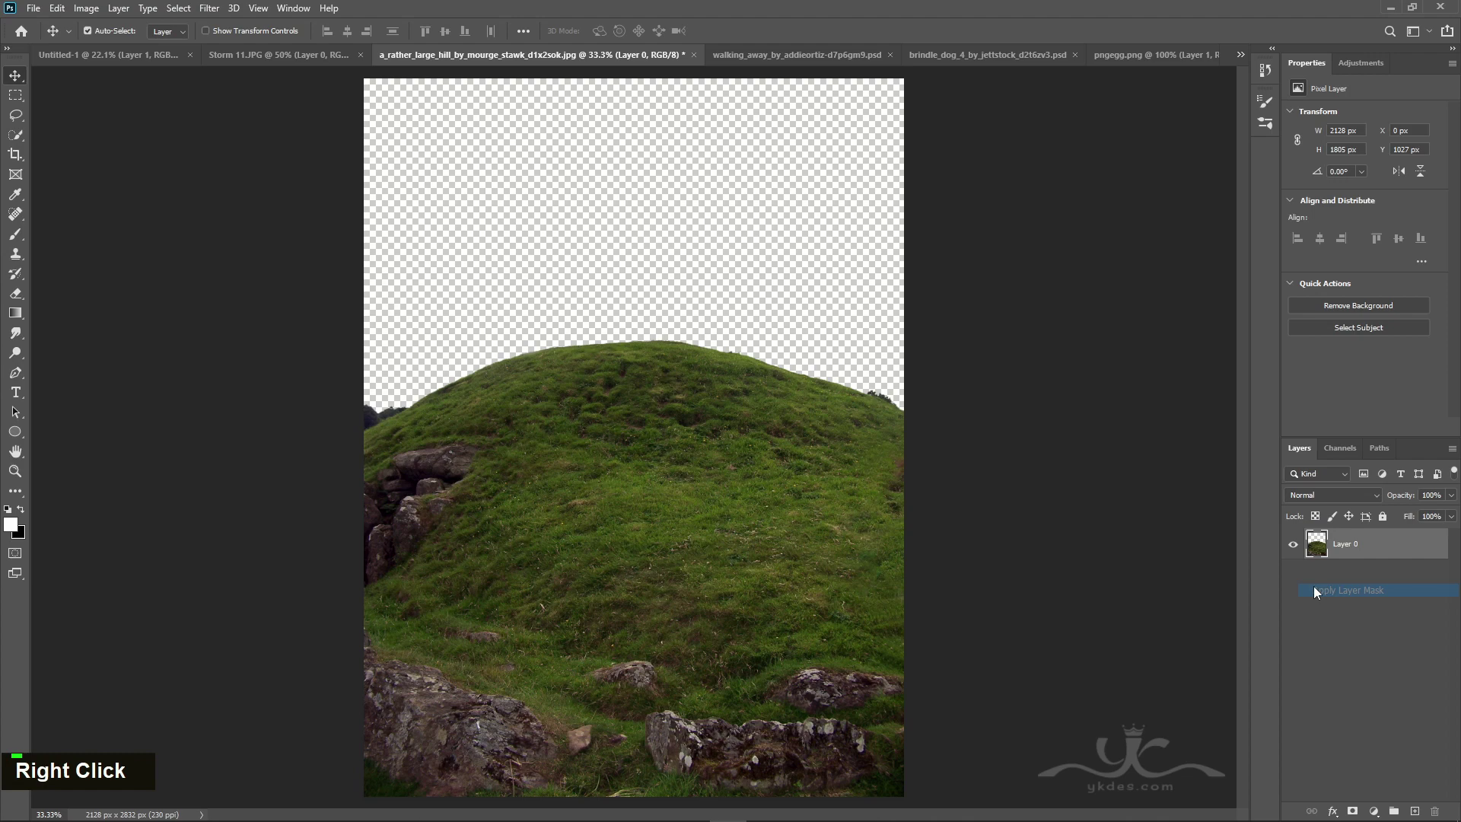
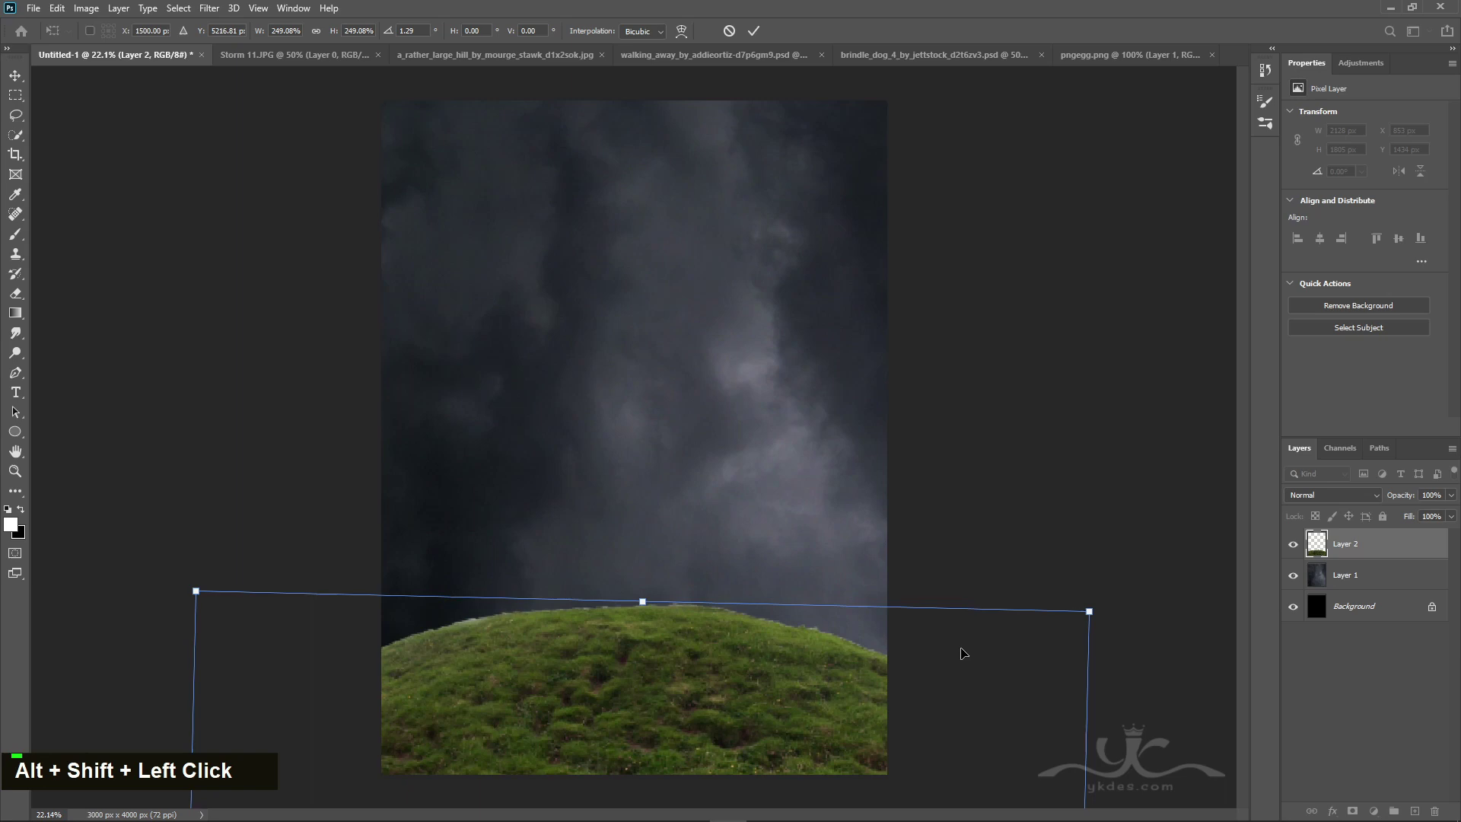
pyautogui.press('Return')
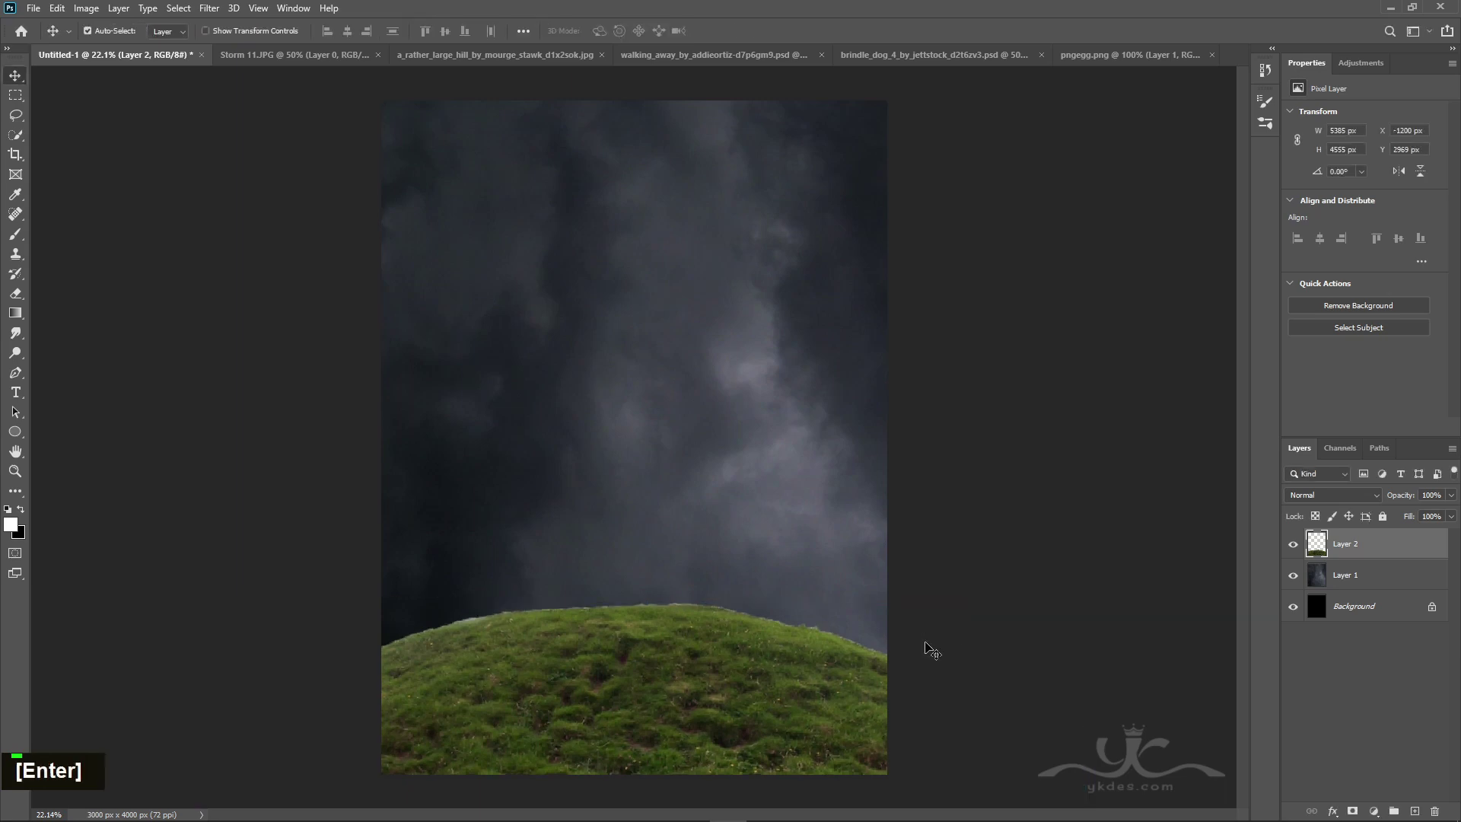
pyautogui.press('ctrl+h')
pyautogui.doubleClick(928, 356)
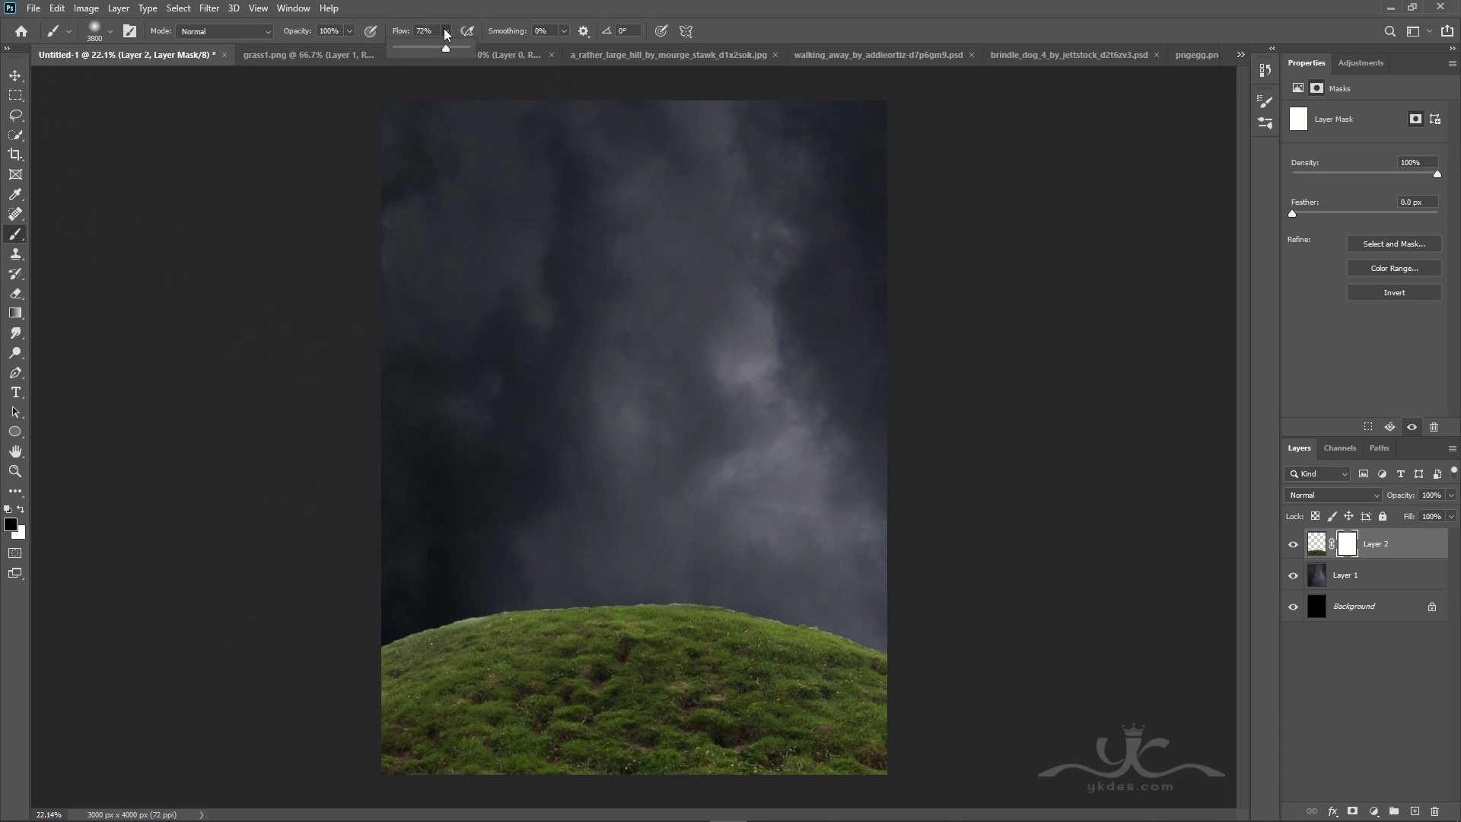
# Step: Shrink the black brush and lower its flow for softening the hill's mask edge
pyautogui.write('[[[[[[[[[[[[[[[[[[[[[[[[[[[[[[[[')
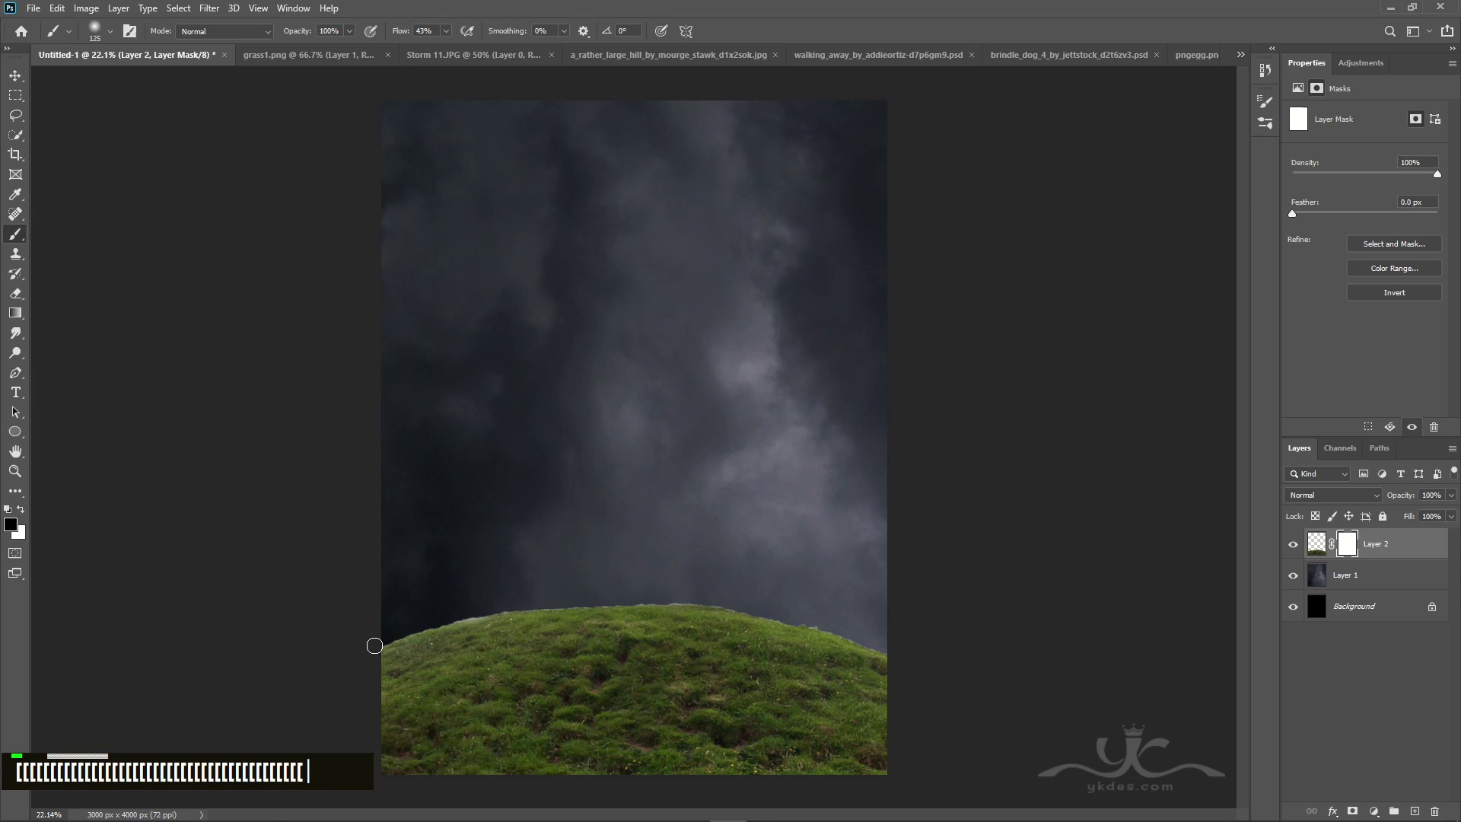
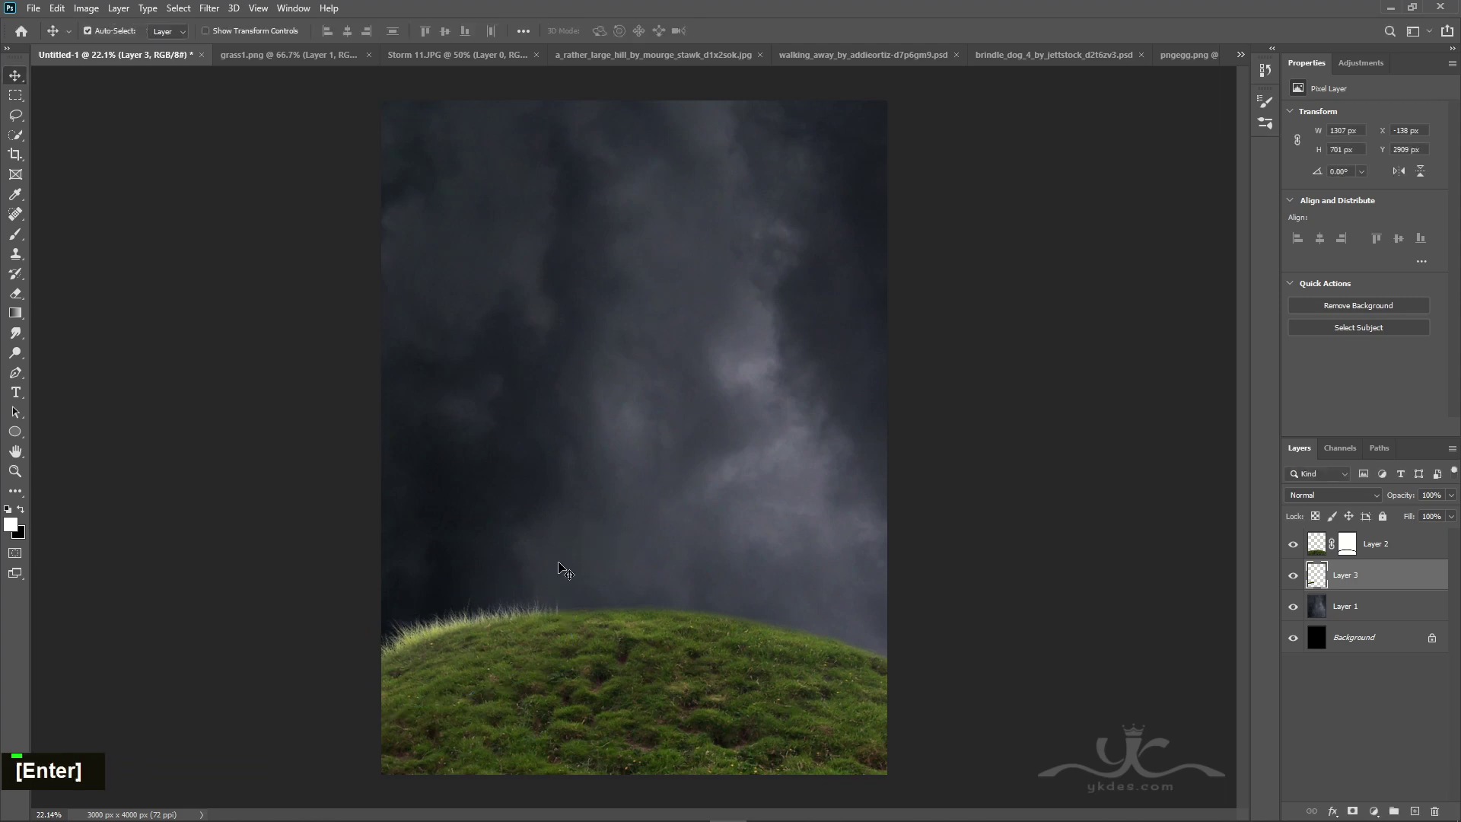
# Step: Commit the grass tuft, duplicate it and rotate the first two copies along the crest
pyautogui.press('Up')
pyautogui.press('Up')
pyautogui.press('Up')
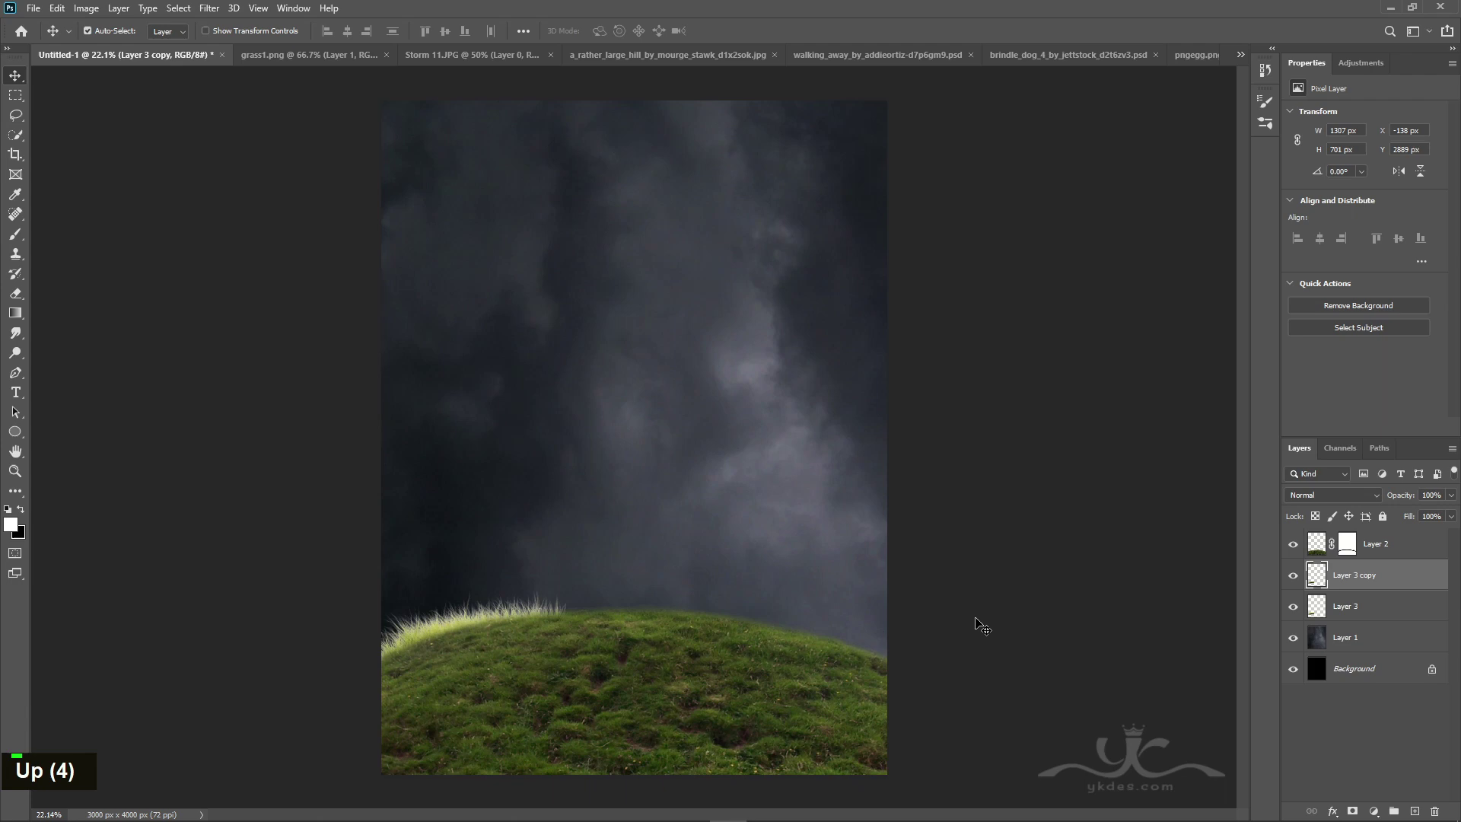
pyautogui.press('ctrl+t')
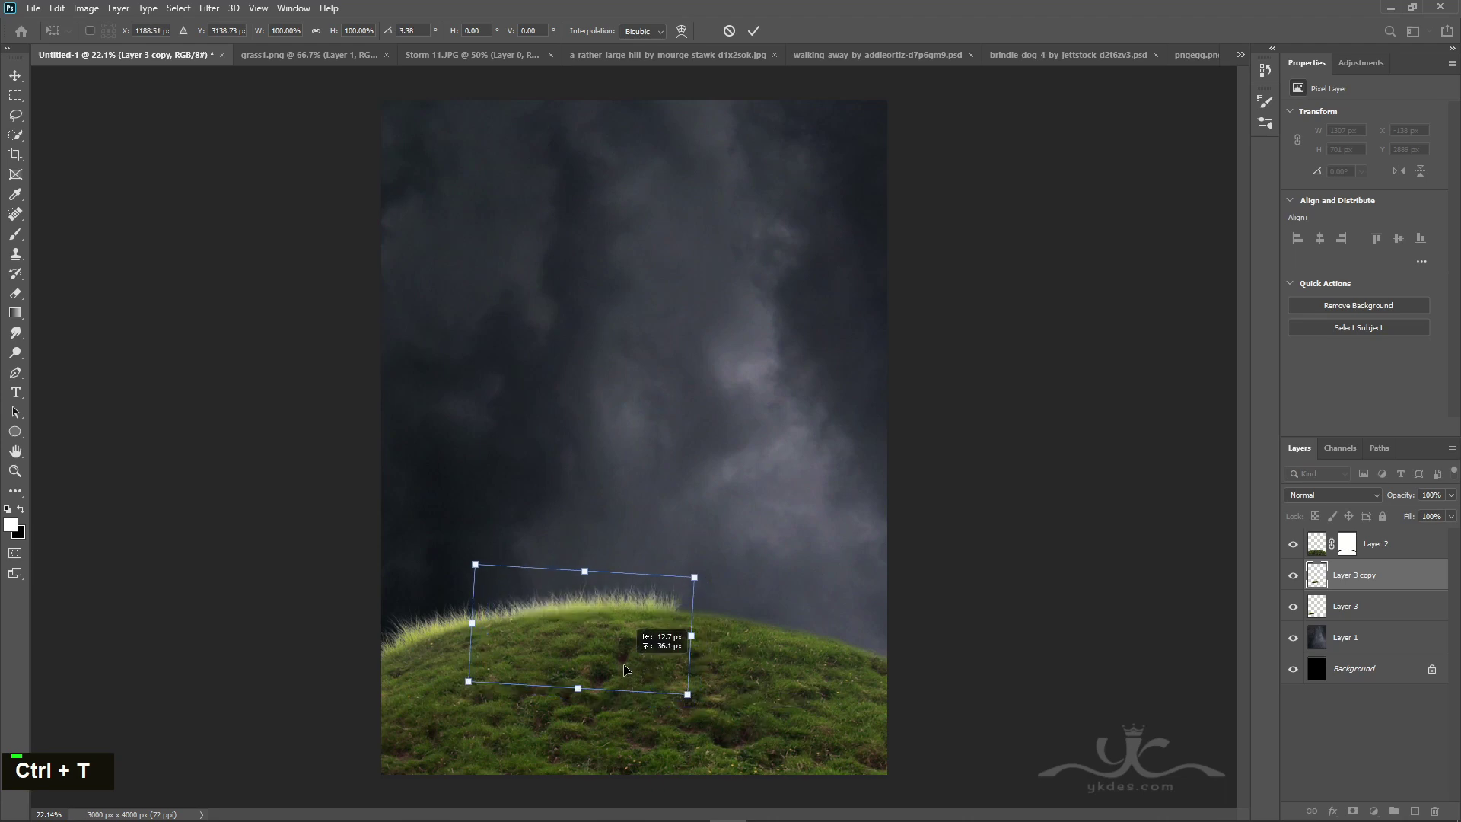
pyautogui.press('Return')
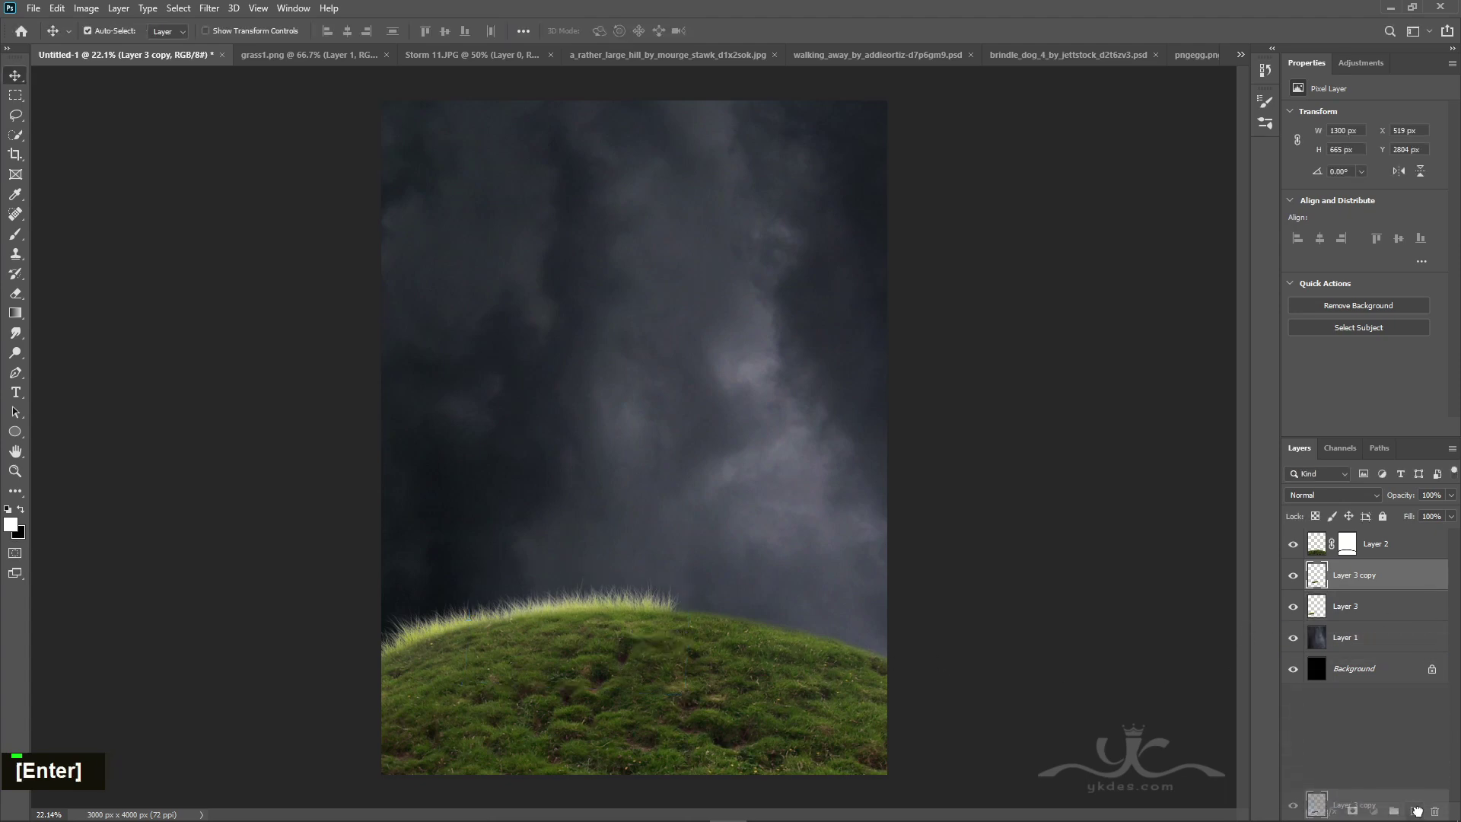
pyautogui.press('ctrl+t')
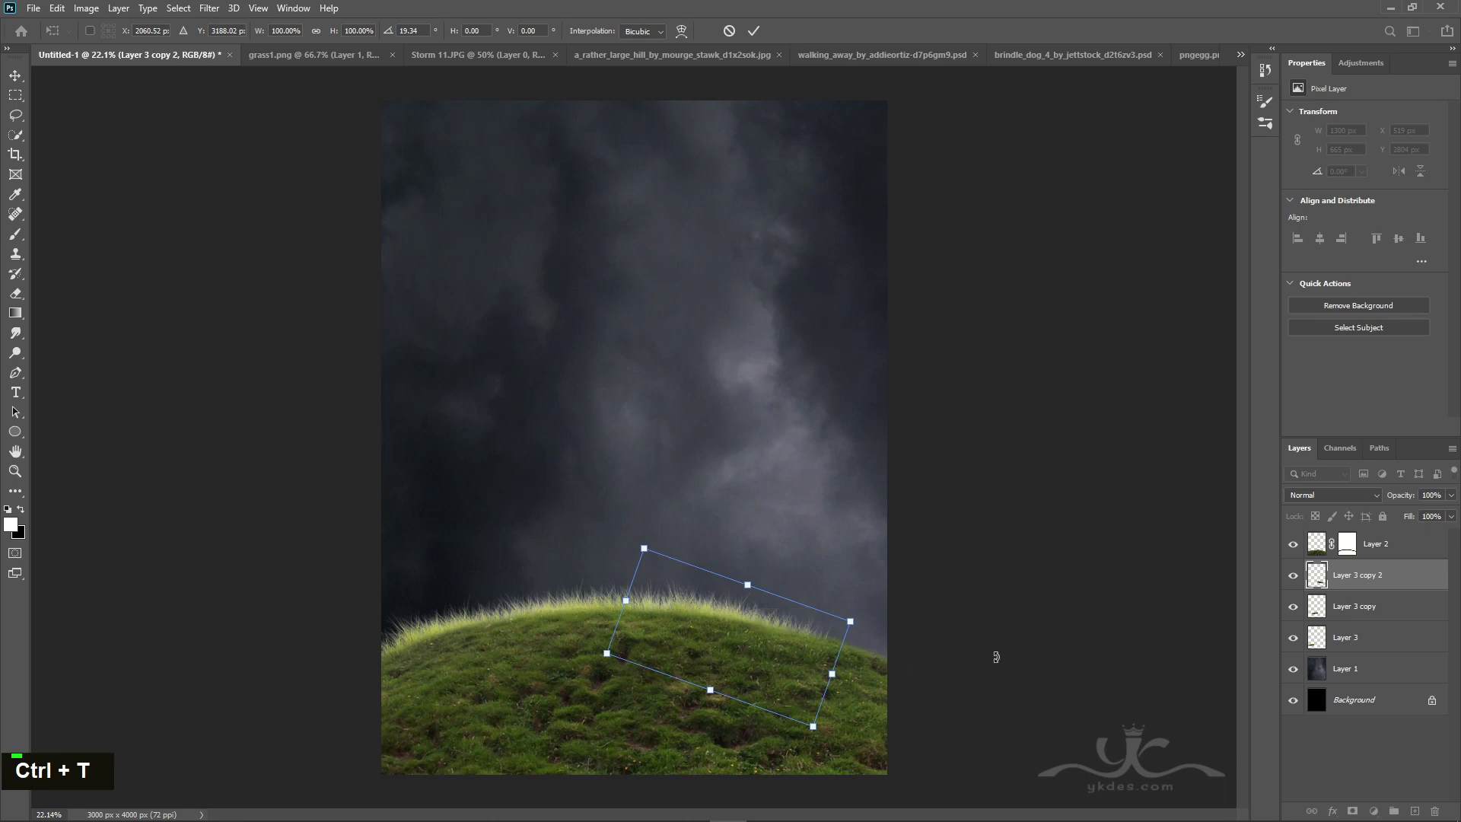
pyautogui.press('Return')
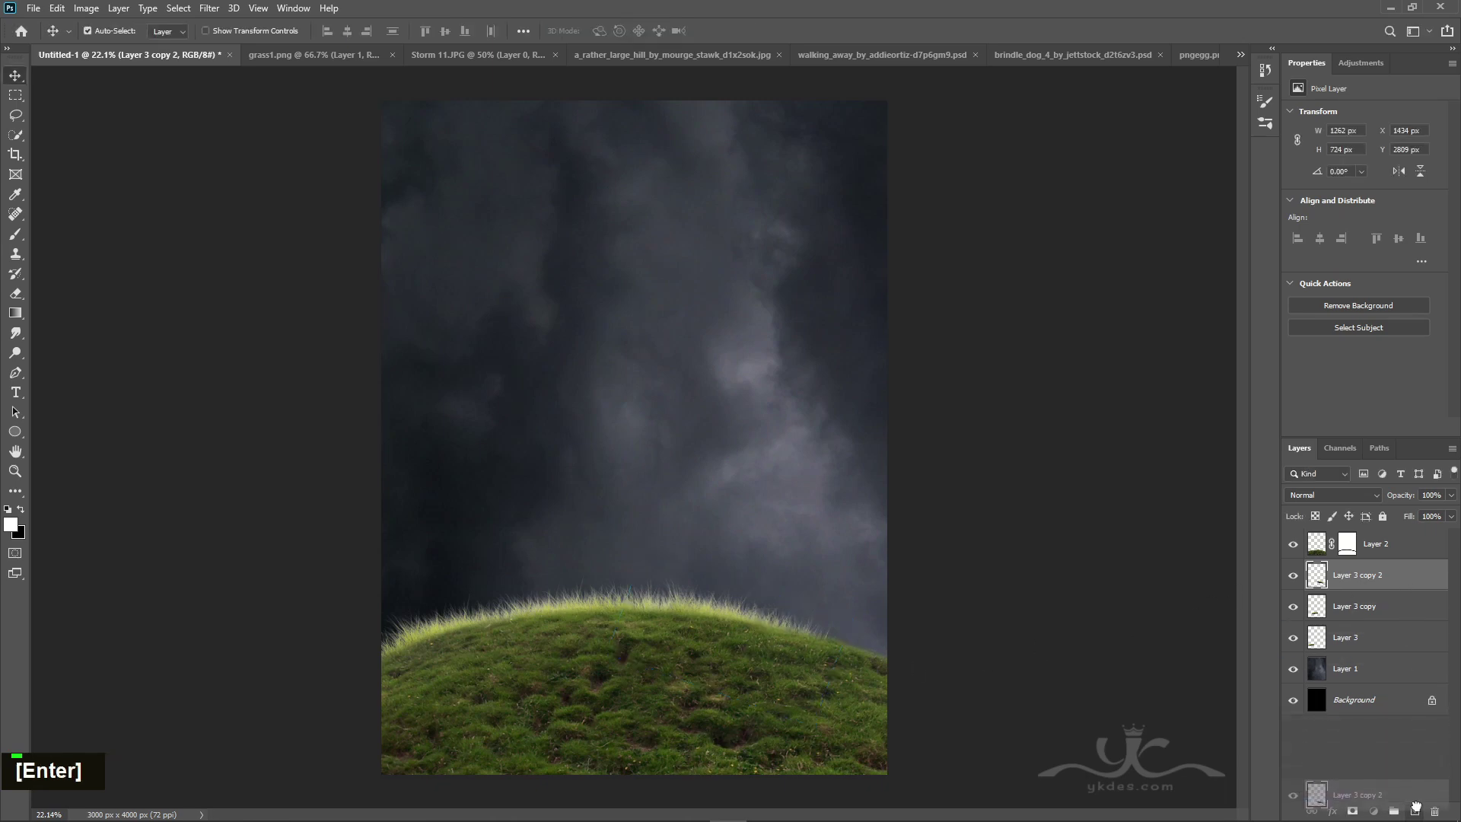
# Step: Rotate and nudge the third copy into place, then gather all tuft layers into one group
pyautogui.press('ctrl+t')
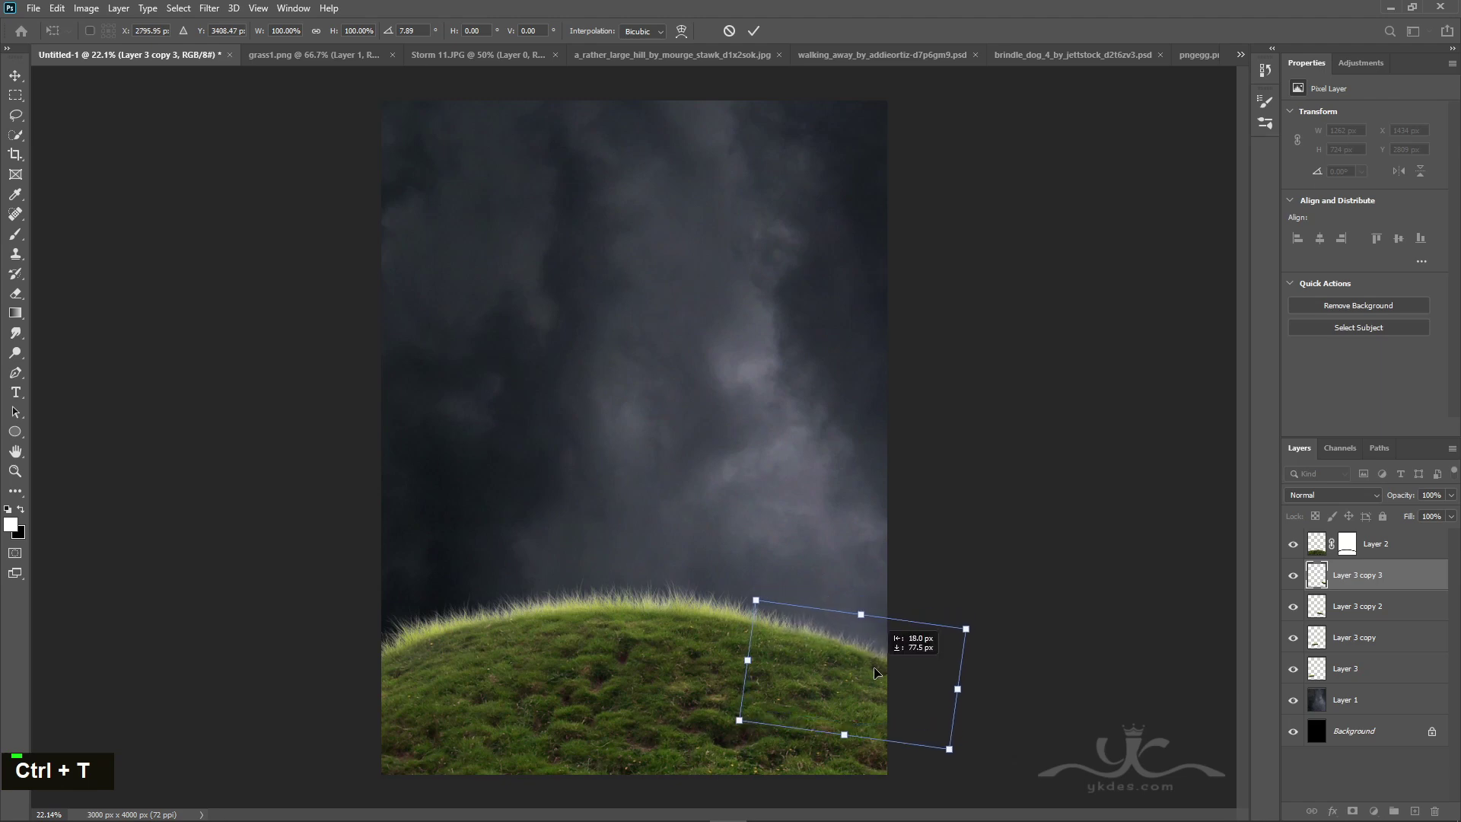
pyautogui.press('Up')
pyautogui.press('Up')
pyautogui.press('Up')
pyautogui.press('Up')
pyautogui.press('Up')
pyautogui.press('Up')
pyautogui.press('Left')
pyautogui.press('Left')
pyautogui.press('Left')
pyautogui.press('Left')
pyautogui.press('Left')
pyautogui.press('Down')
pyautogui.press('Down')
pyautogui.press('Return')
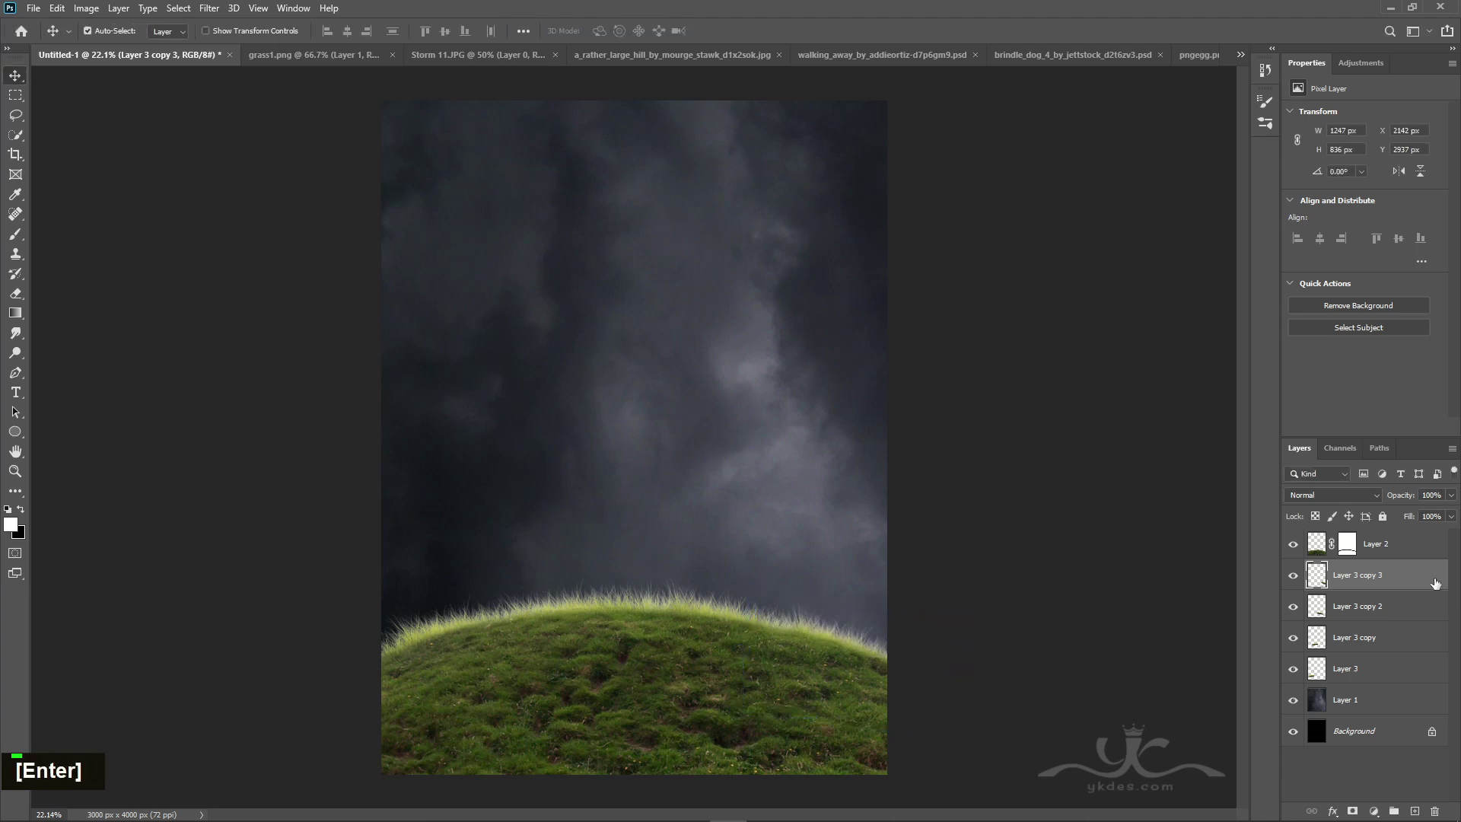
pyautogui.click(1404, 680)
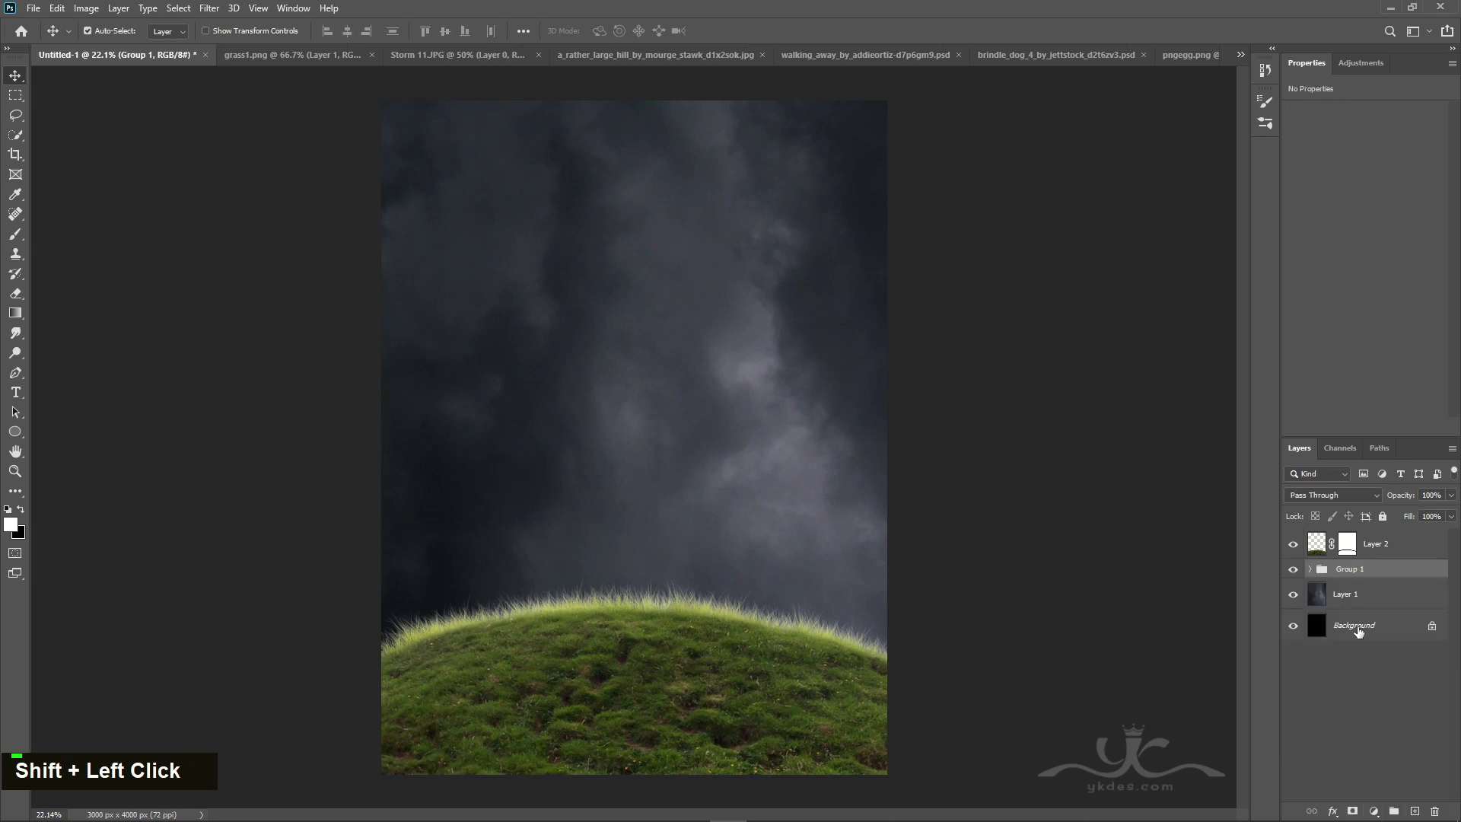
# Step: Add the clipped Hue/Saturation (Saturation -32, Lightness -18), group the hill pieces and create an empty layer above the sky
pyautogui.doubleClick(1303, 574)
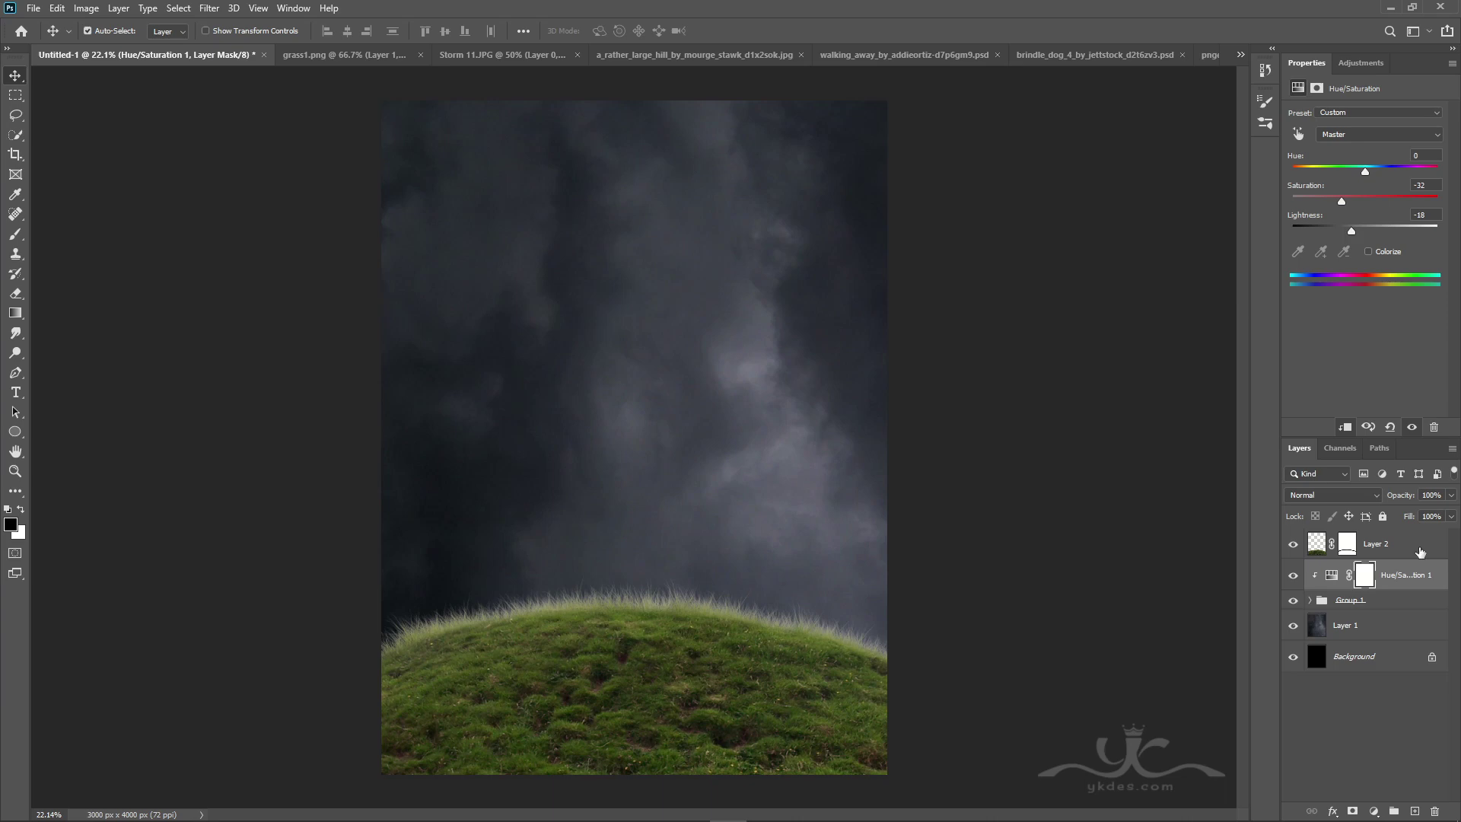
pyautogui.click(1423, 552)
pyautogui.press('ctrl+z')
pyautogui.click(1416, 606)
pyautogui.click(1420, 550)
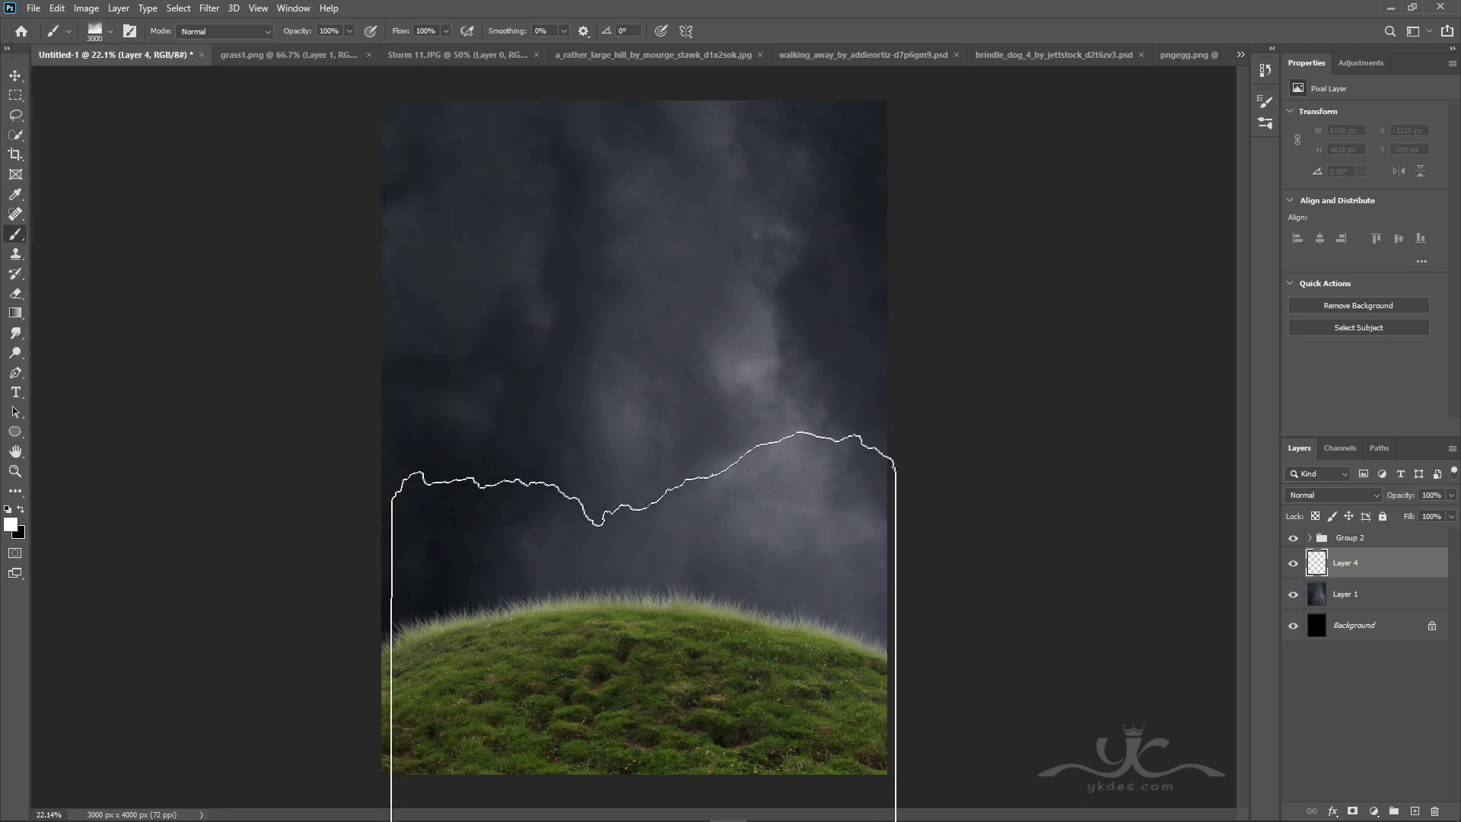
# Step: Enlarge the fog brush and paint soft white fog on Layer 4 at 50% opacity and on Layer 5
pyautogui.write(']]]]]]]]]]')
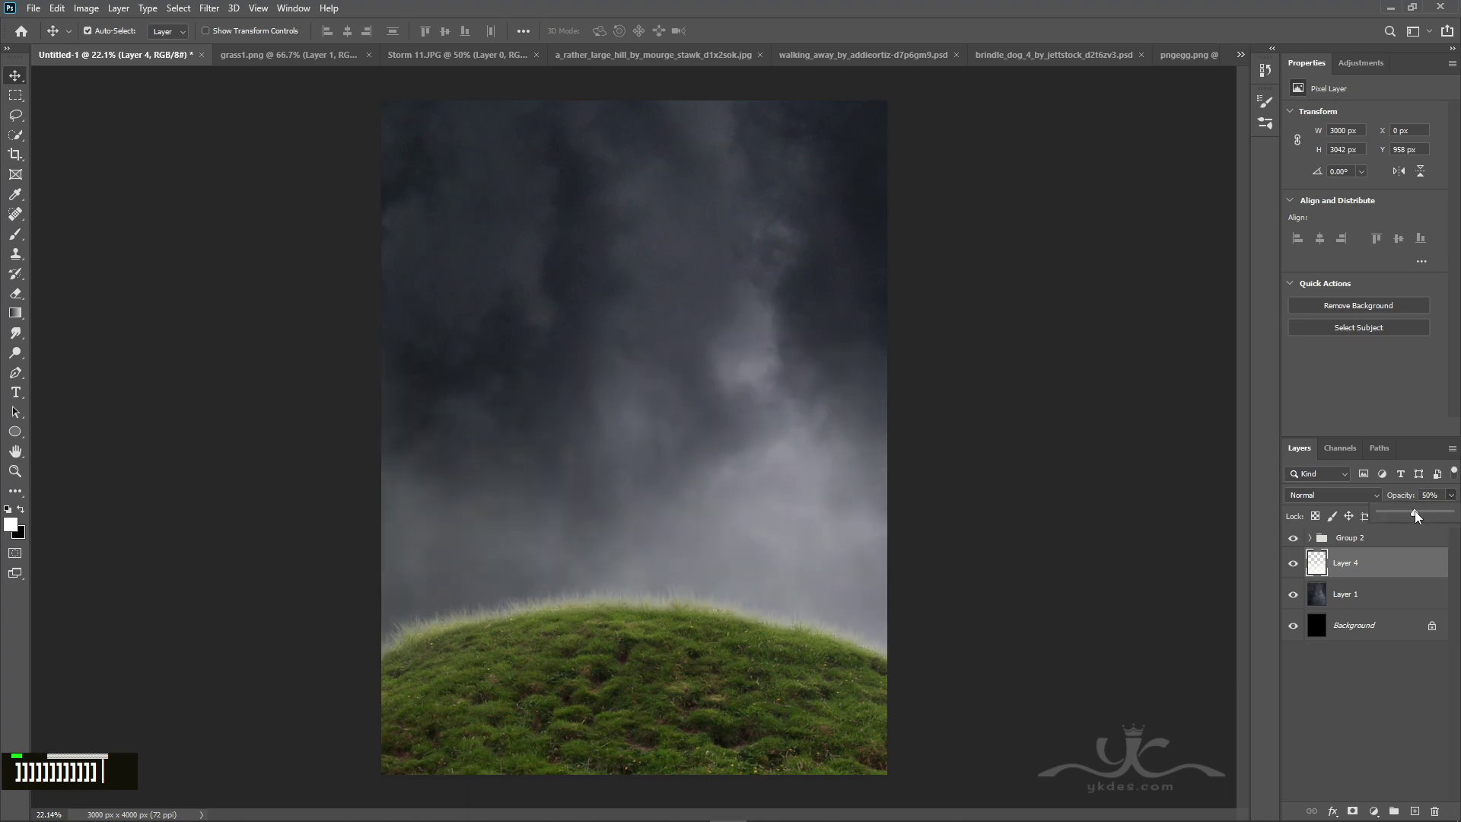
pyautogui.write(']]]')
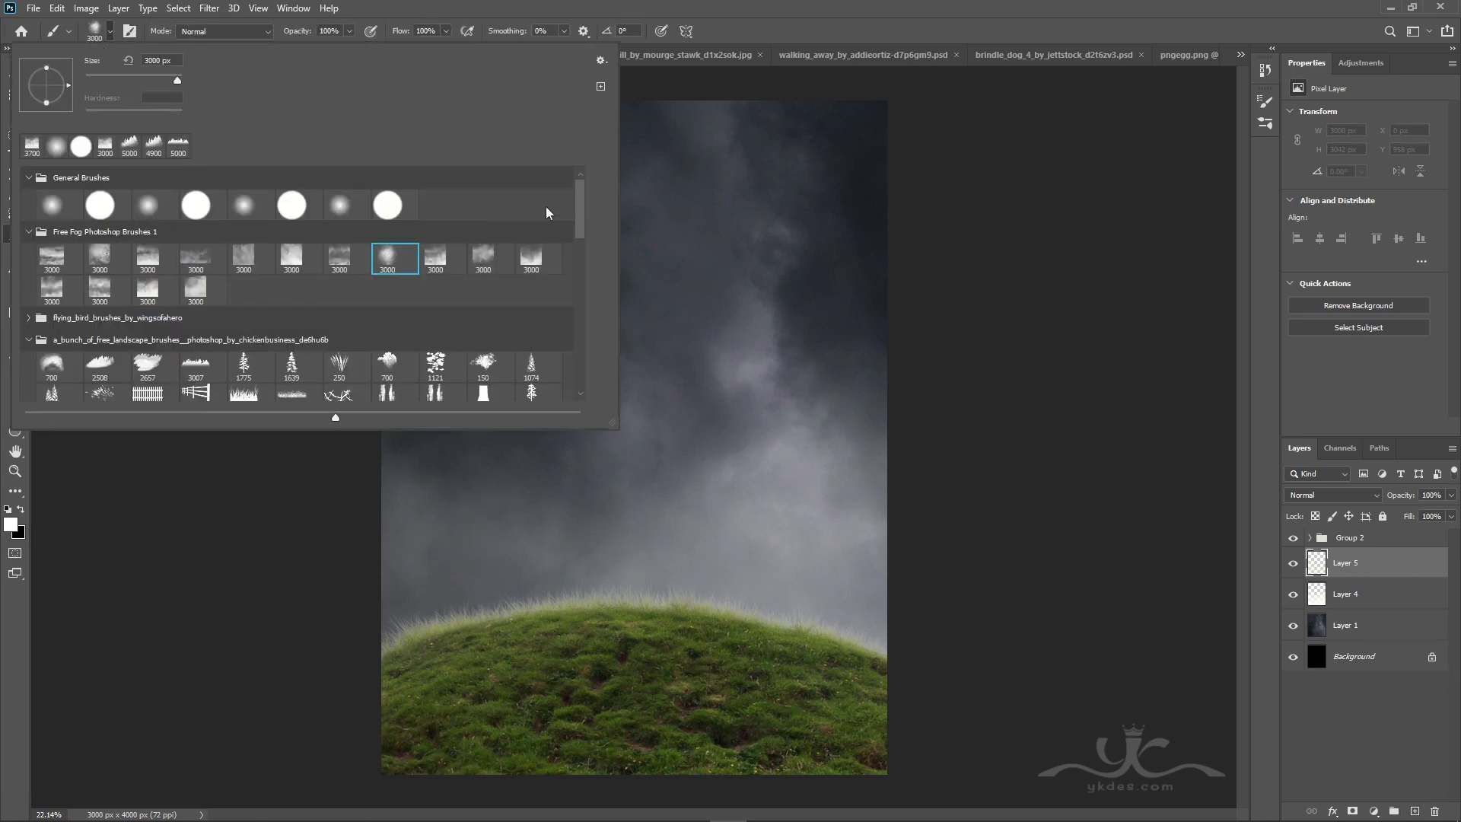
pyautogui.write(']]]]]]]]]]]]] ]]]]]]]]]]]]]]]]]]]]]]')
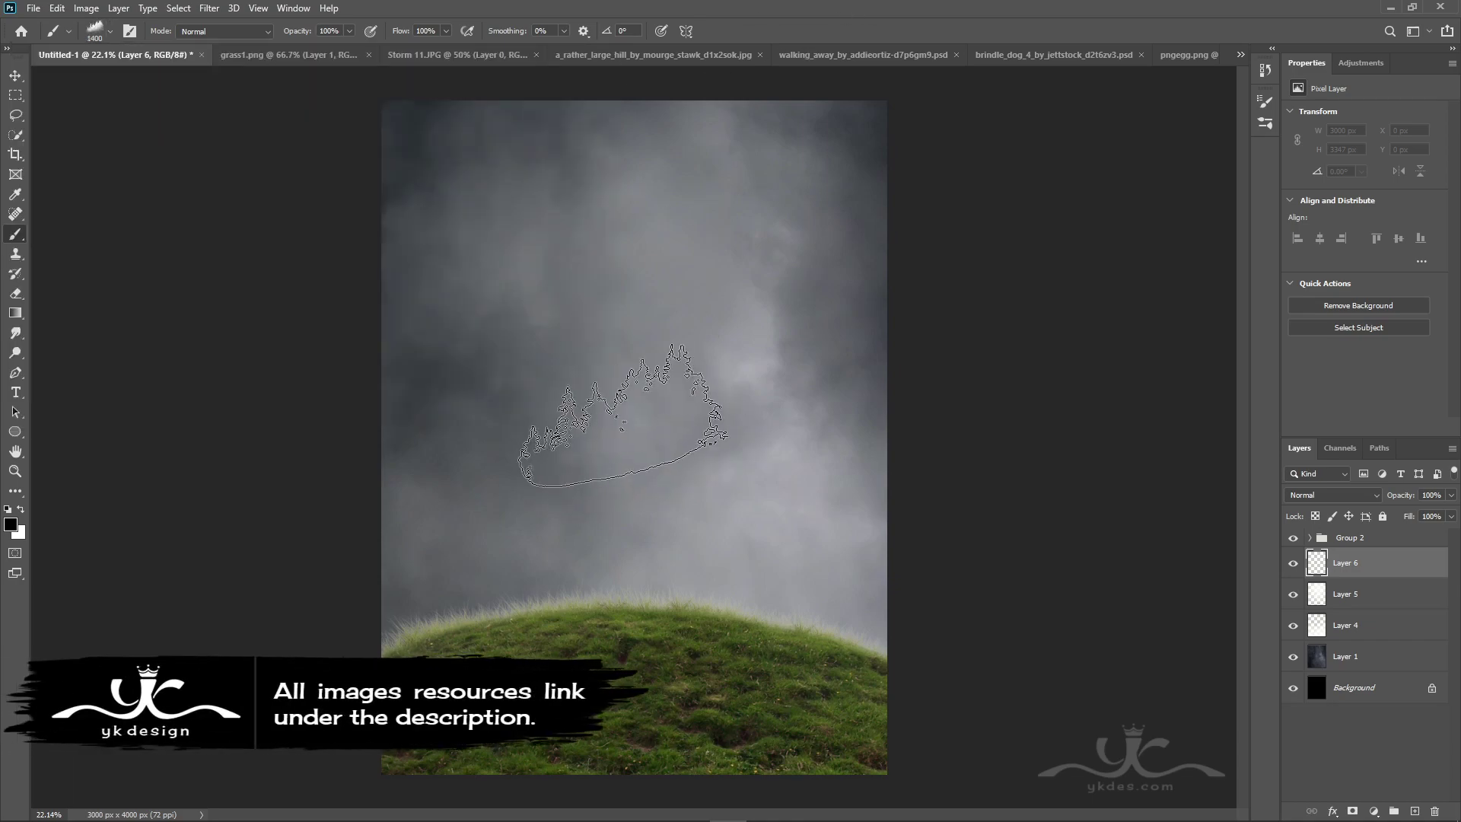
# Step: Paint blurred pine silhouettes on Layer 6, enlarge them and drop the layer opacity to 84%
pyautogui.write(']]]]]]]]]]]] ]]]]]]]]]]]]]]]]]]]]] ]]]]]]]]]]]]]]]]]]]]]]]]]]]]]]]]]]')
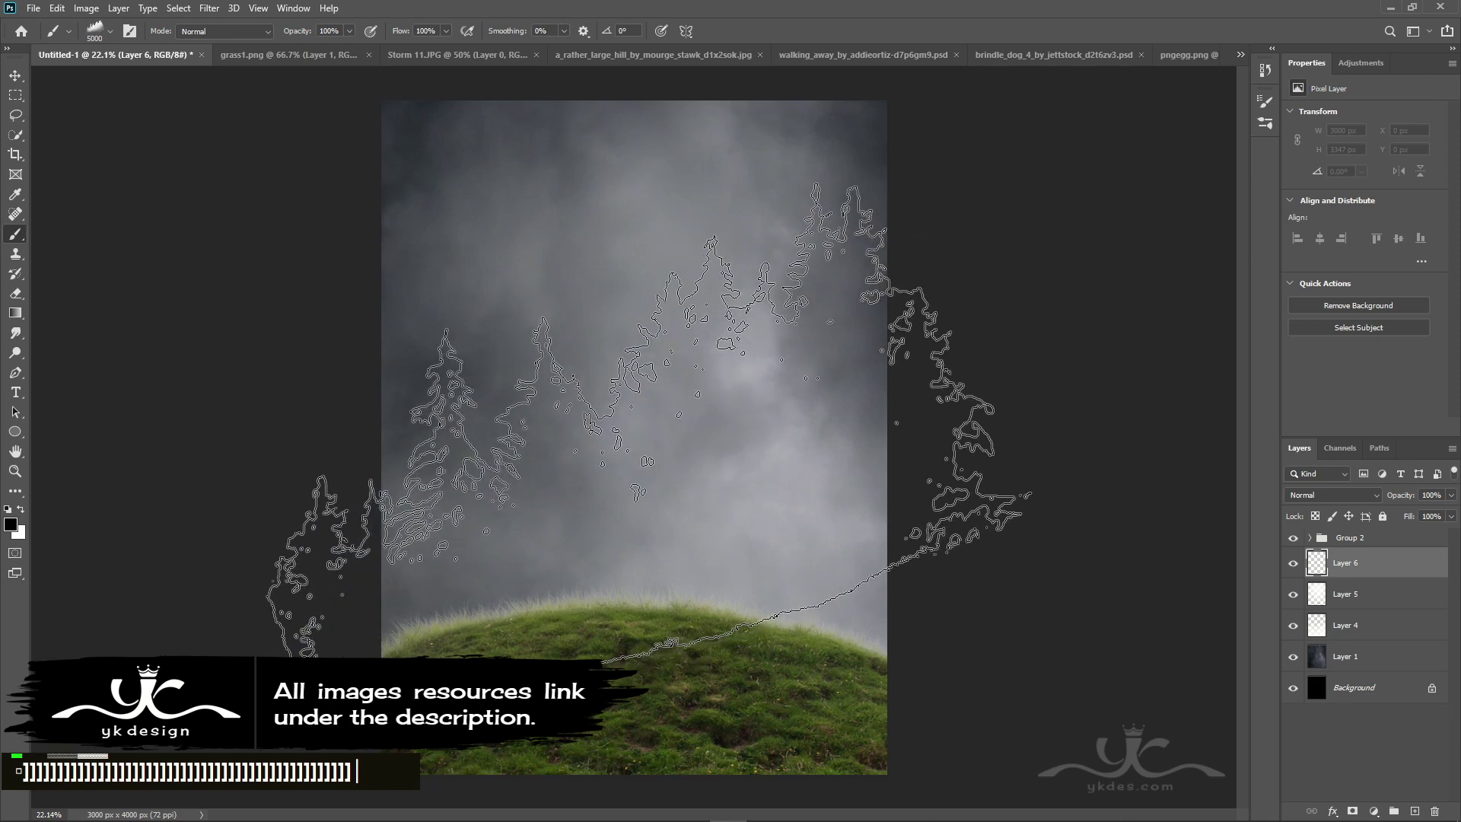
pyautogui.write(']]]]]]]]]]]]]]]]]]]]]]]]]]]]]]]]]]]]]]]]')
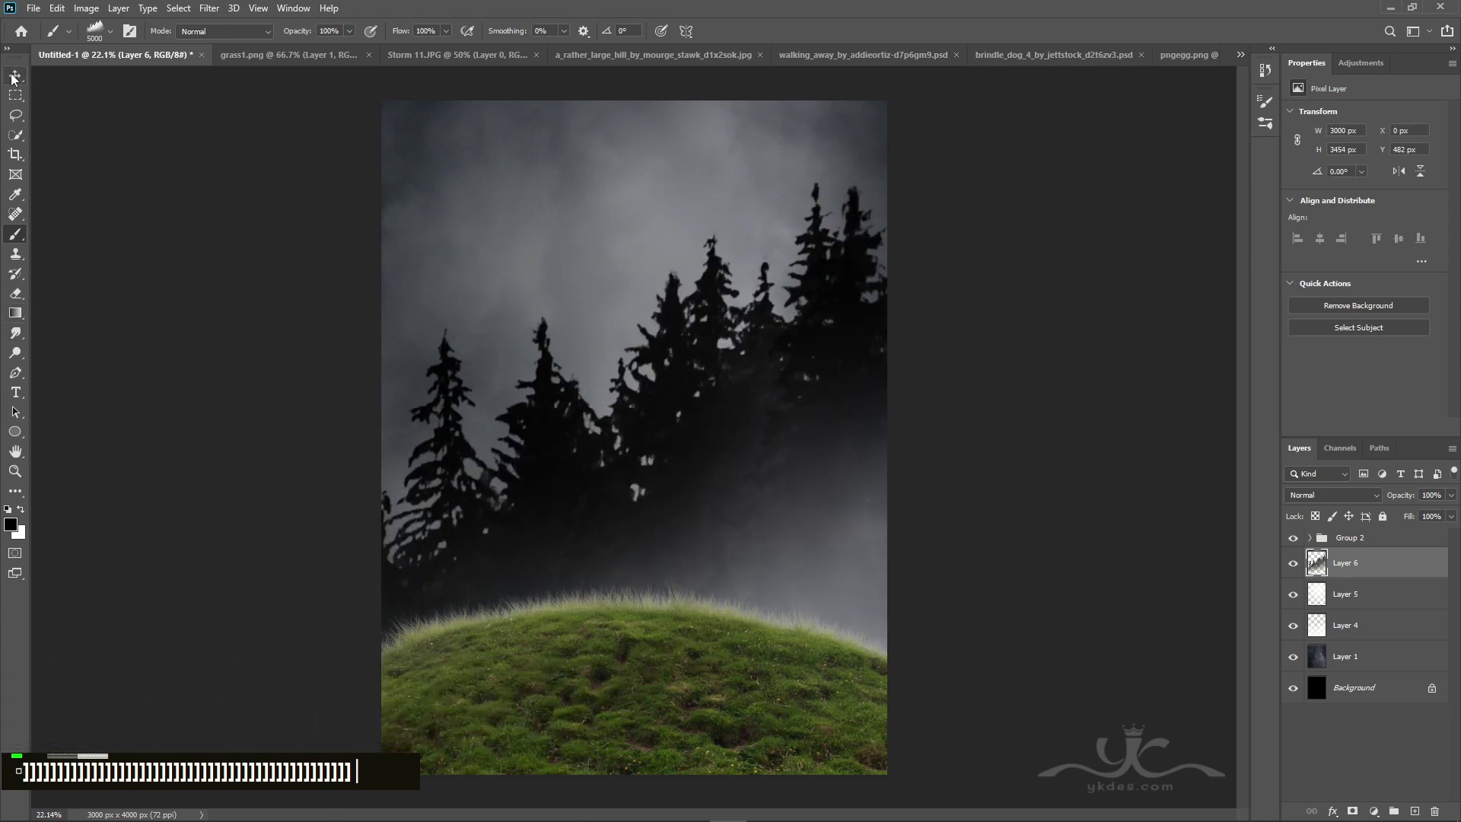
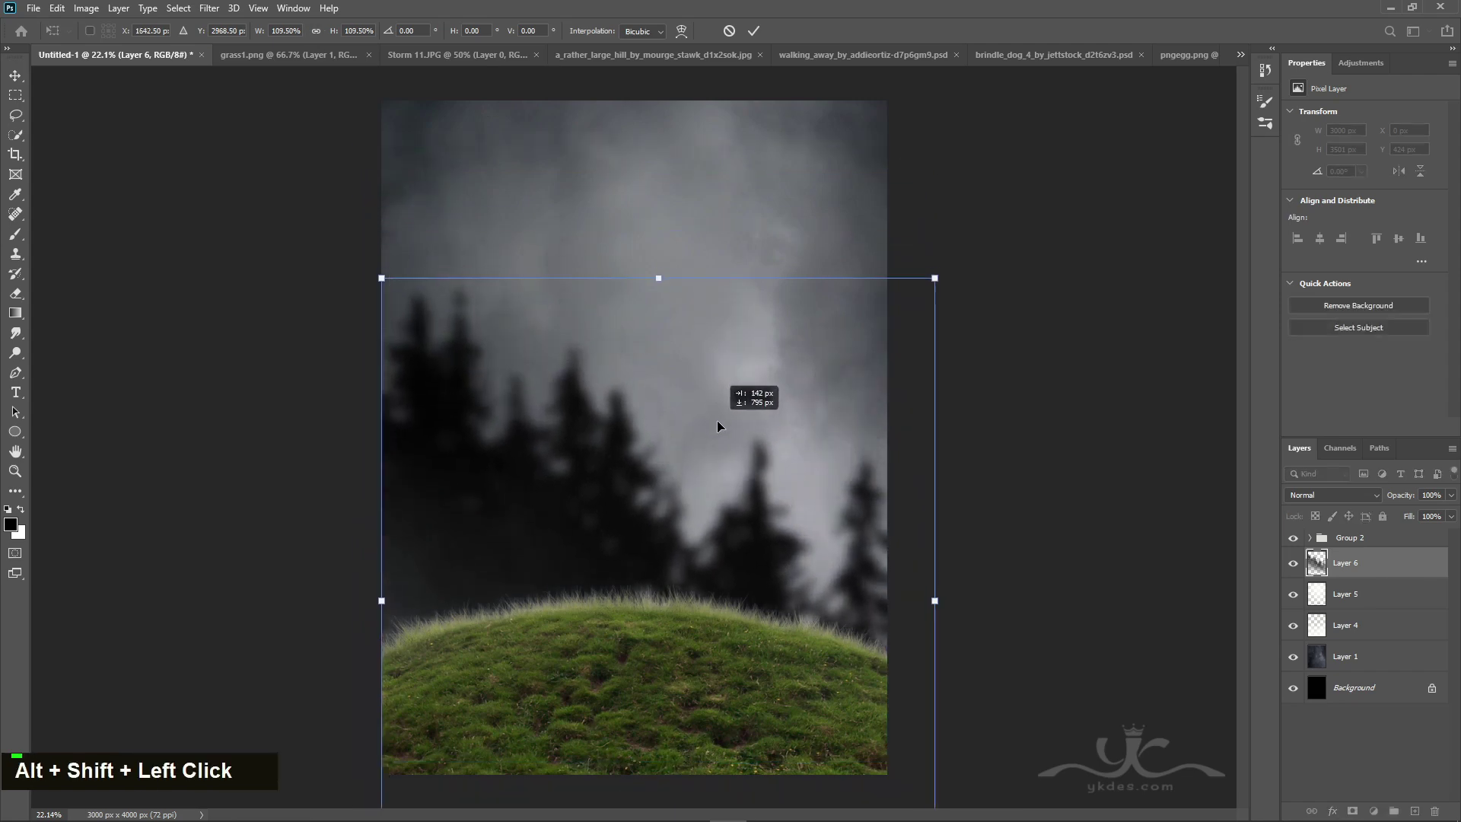
pyautogui.press('Return')
pyautogui.click(562, 309)
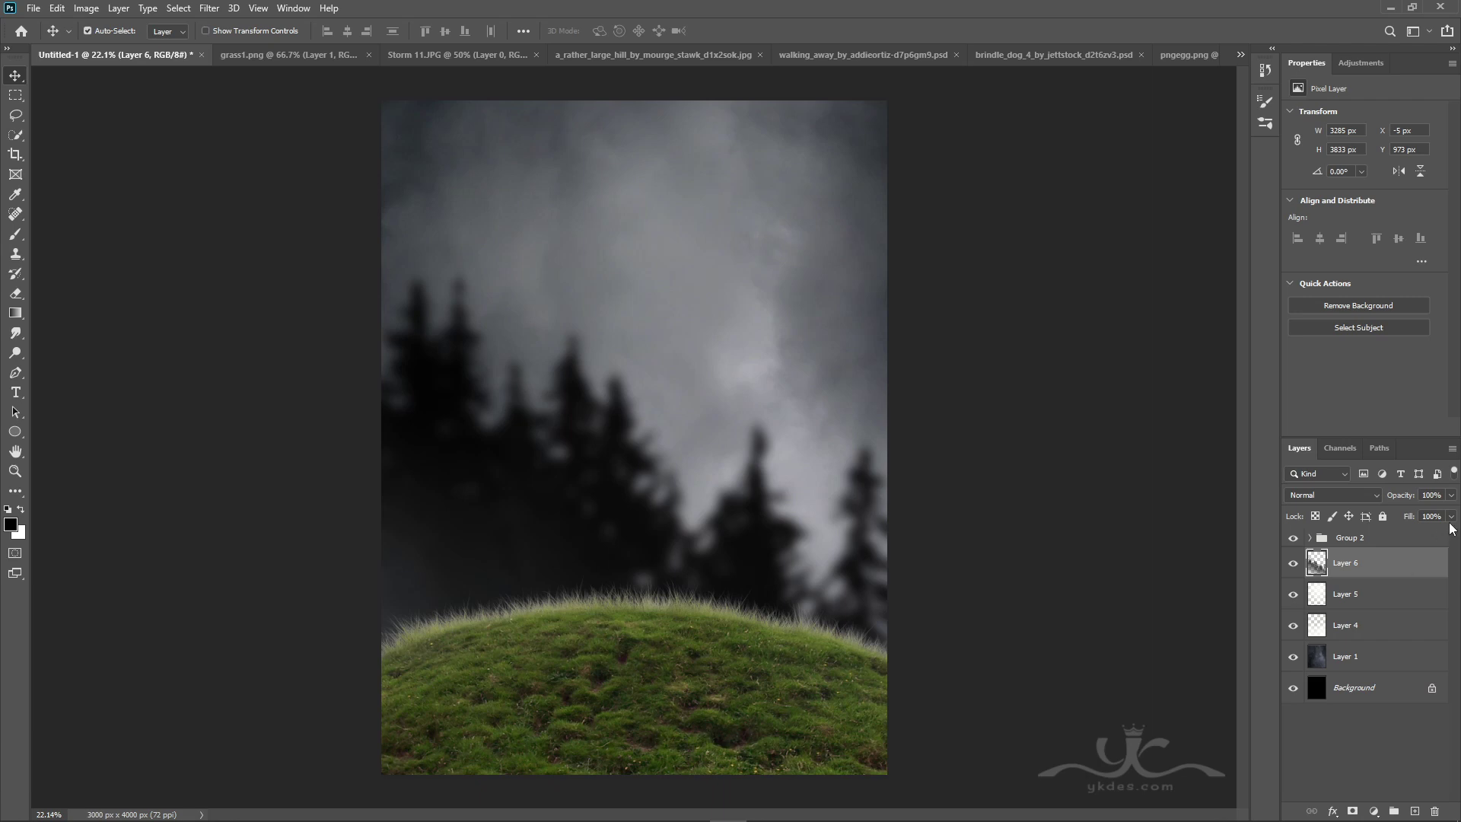
pyautogui.doubleClick(1450, 516)
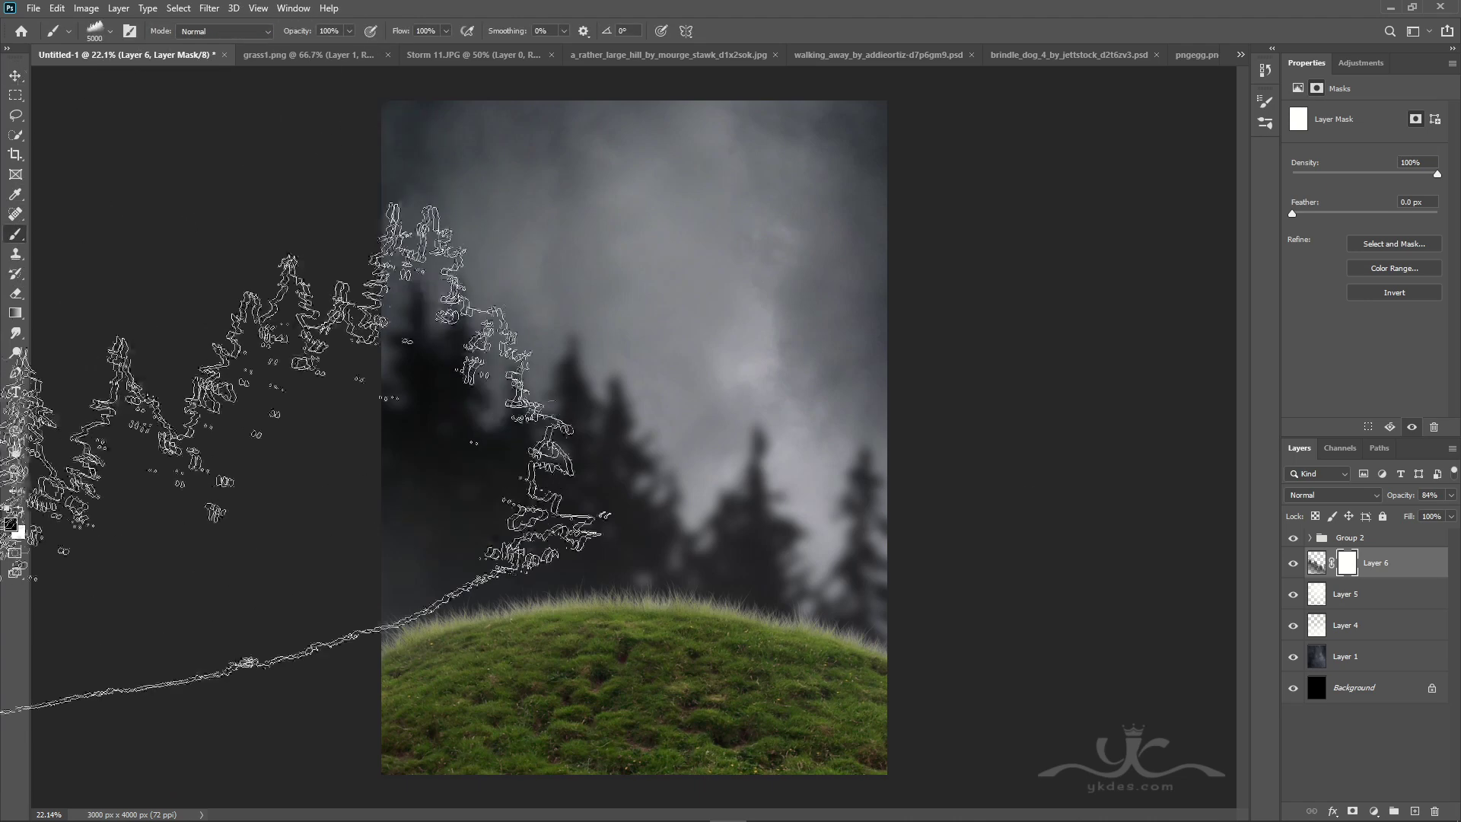
# Step: With a small low-flow black brush, mask away the base of the trees so they fade into the fog
pyautogui.doubleClick(553, 8)
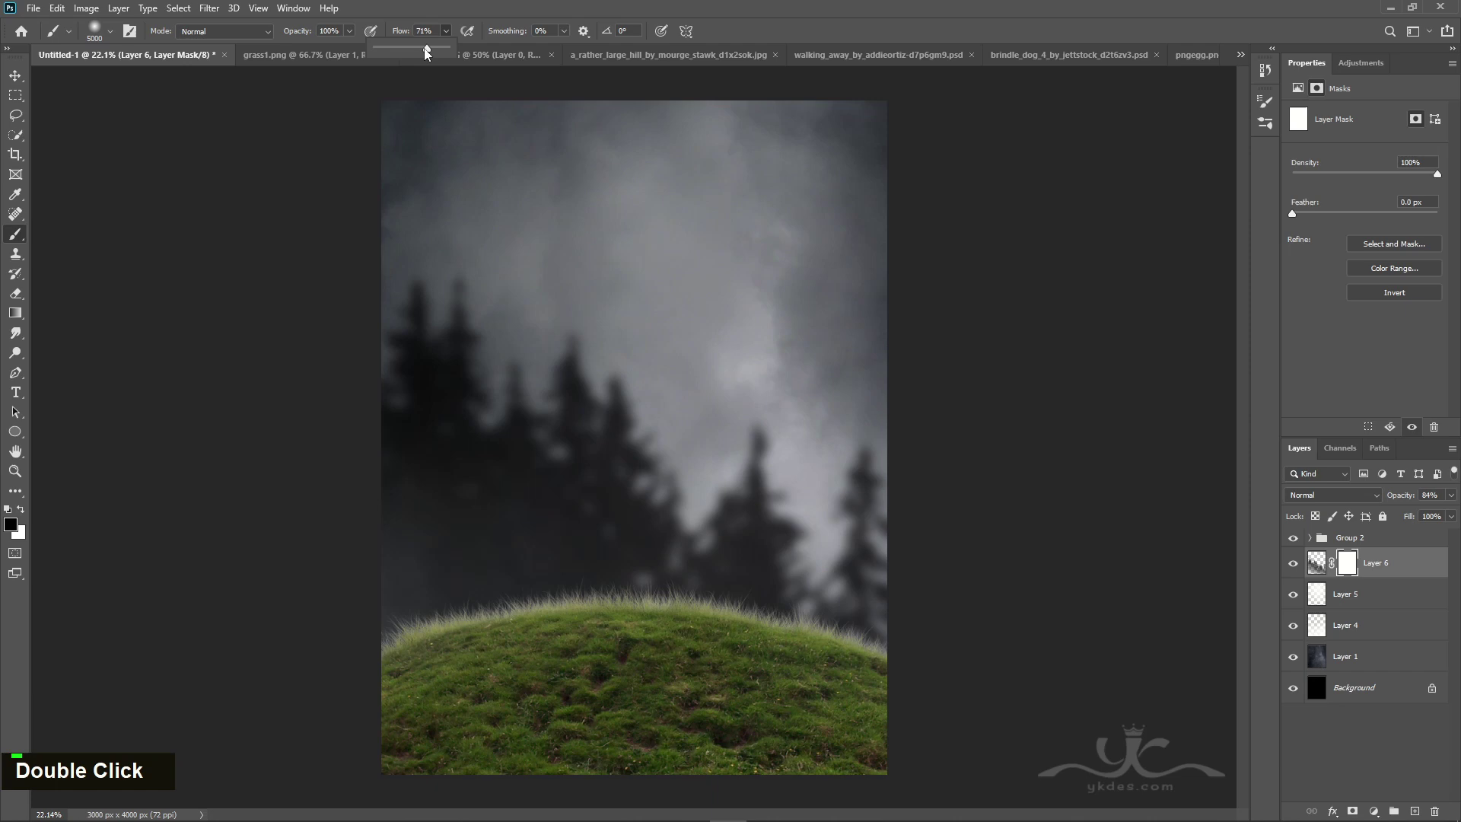
pyautogui.press('[')
pyautogui.press('[')
pyautogui.press('[')
pyautogui.write('[[[[[[[[[[[[[[[[[[[[[[[[[')
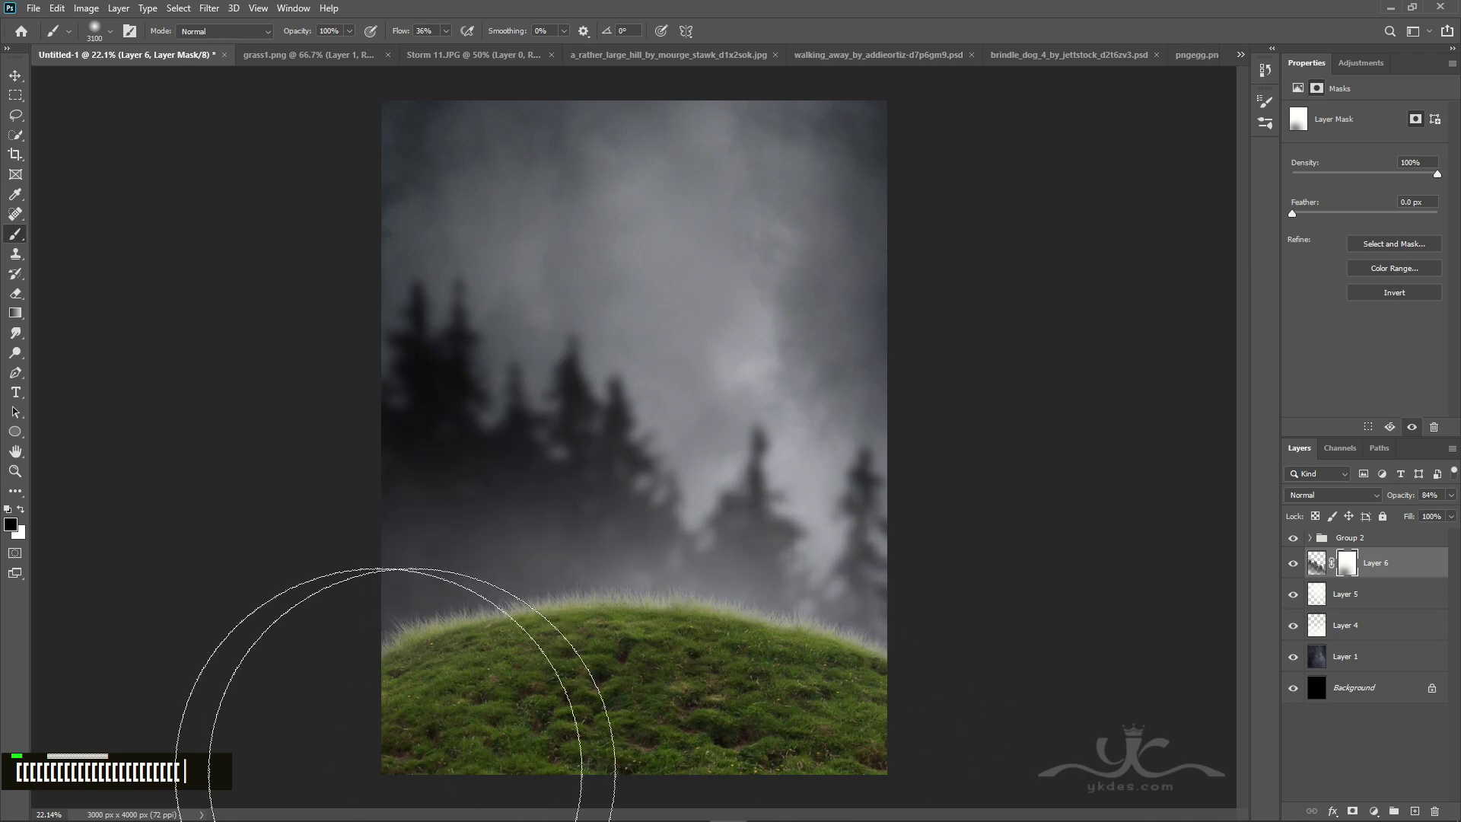
pyautogui.write('[')
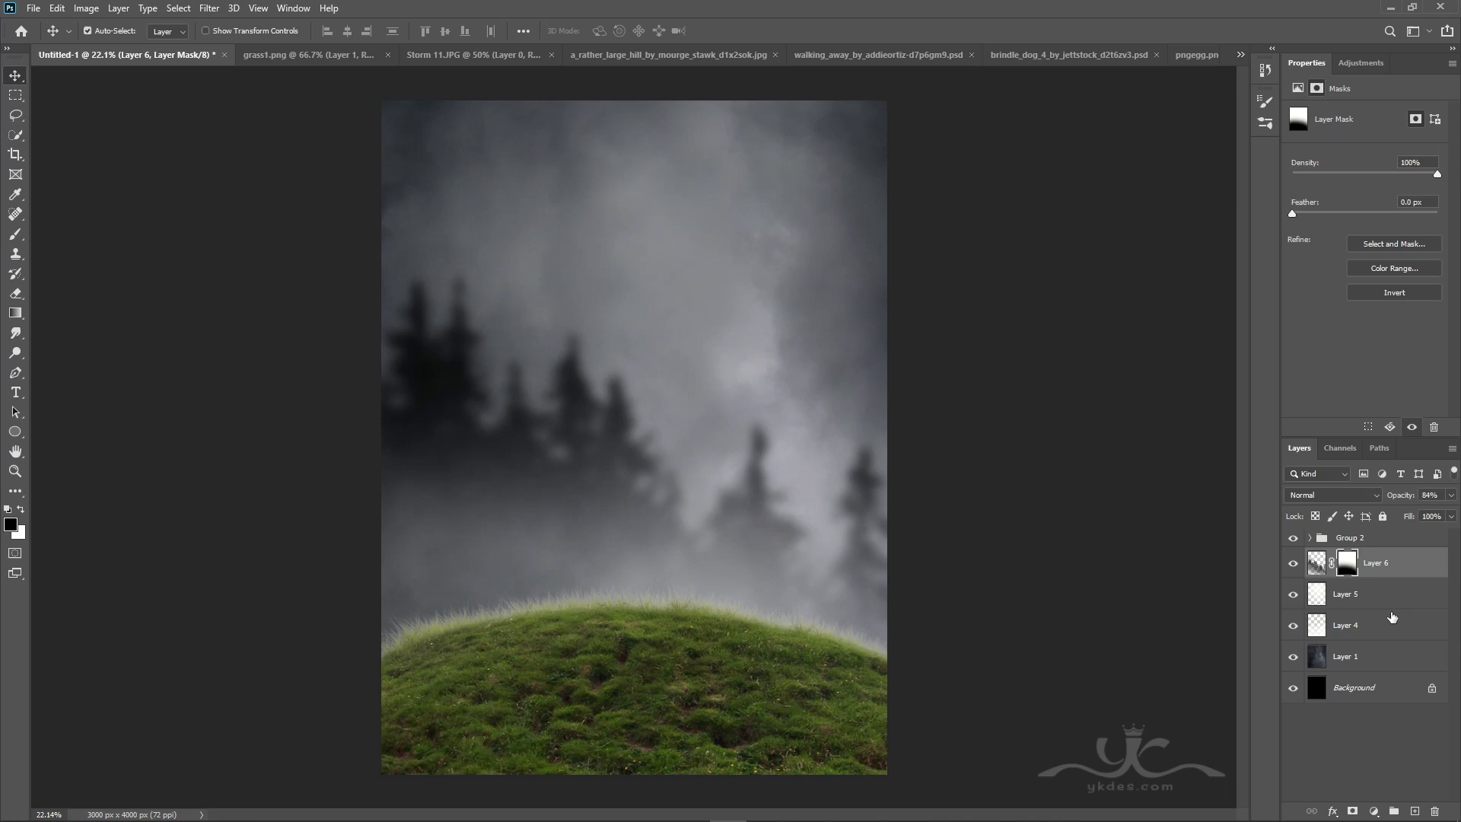
# Step: Raise the hill's Brightness to about 18 via a clipped adjustment and dodge its crest on a gray overlay
pyautogui.doubleClick(1301, 541)
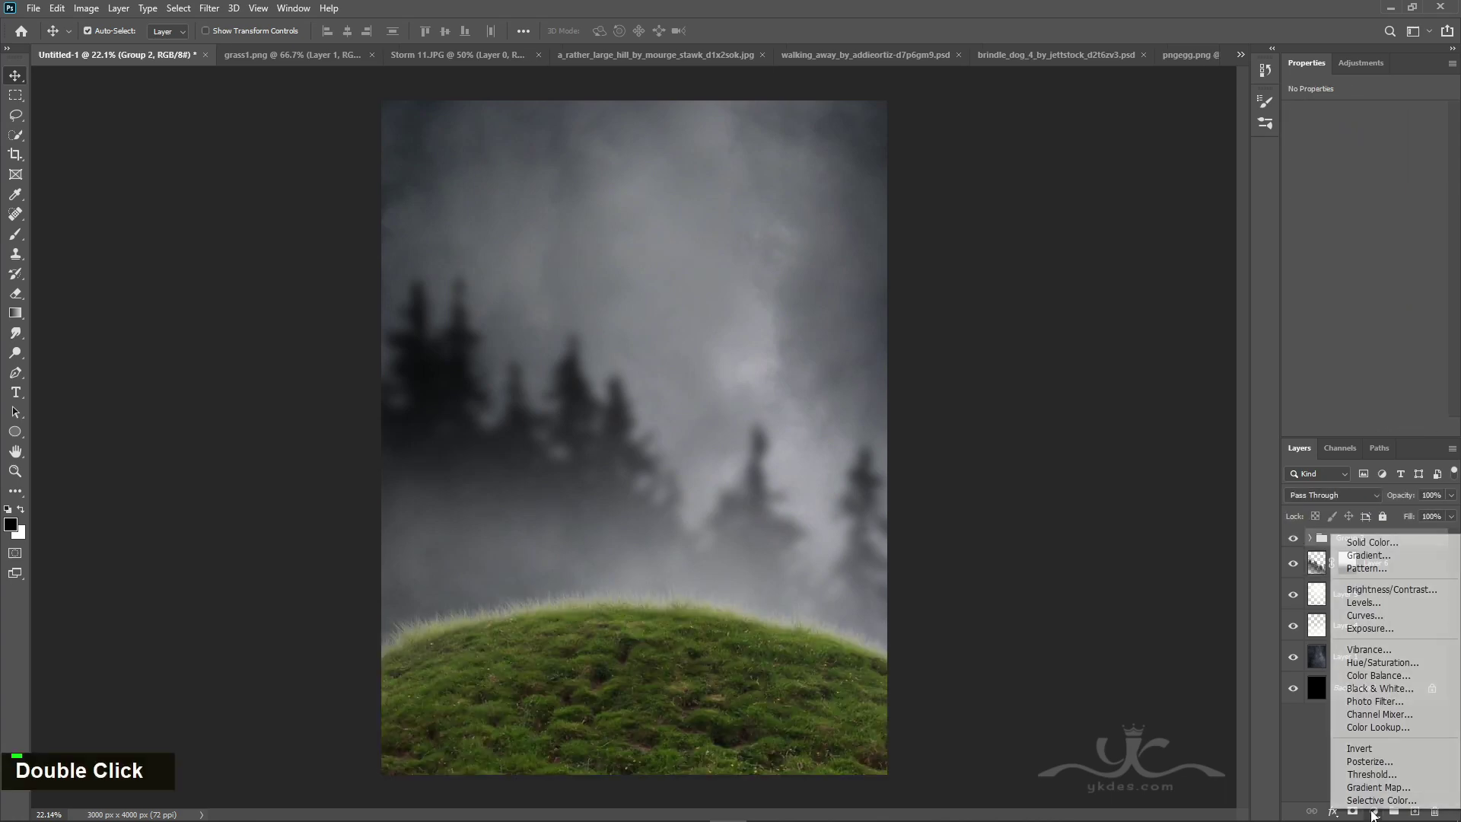
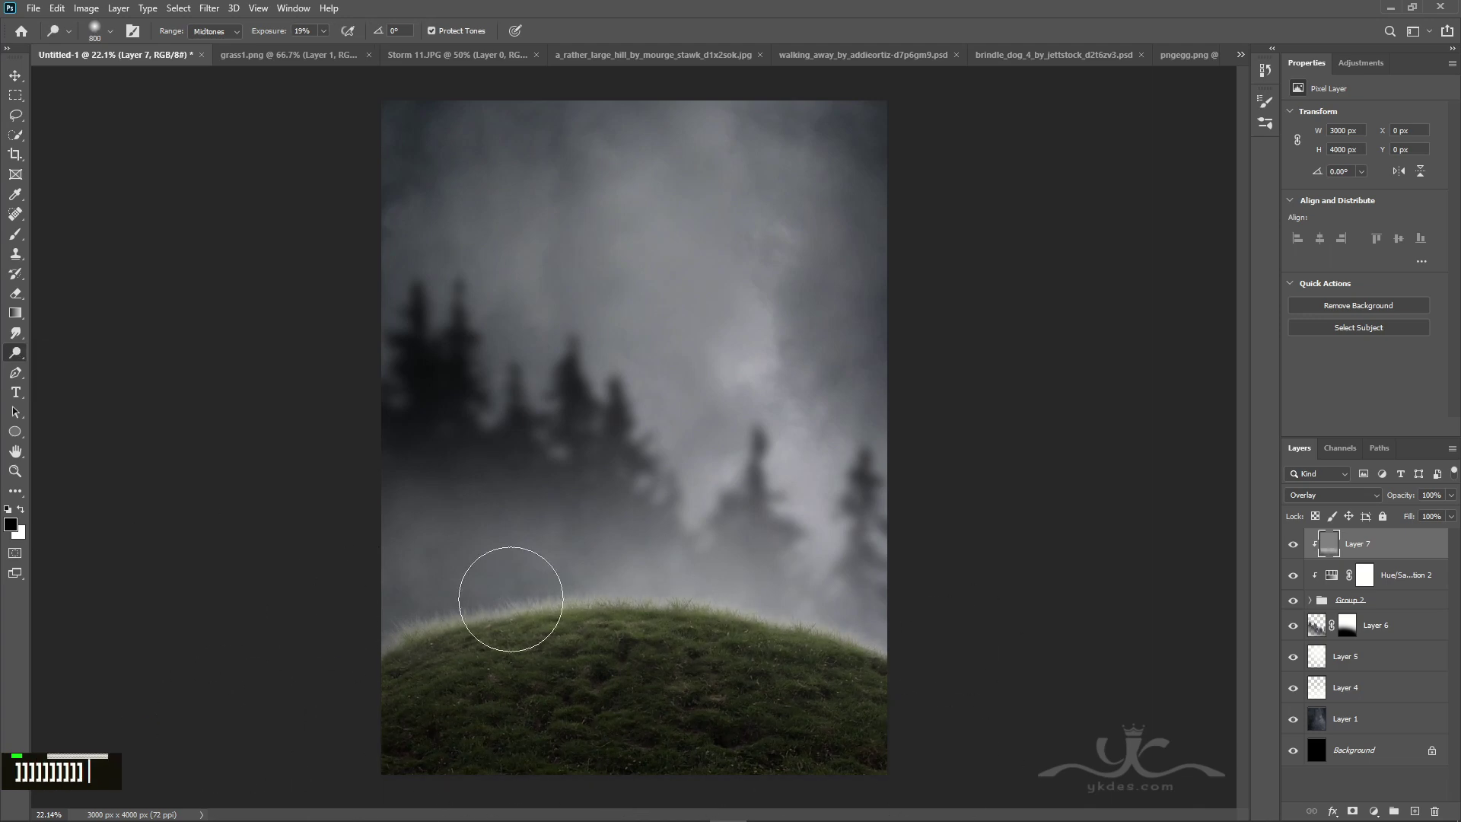
pyautogui.press('[')
pyautogui.press('[')
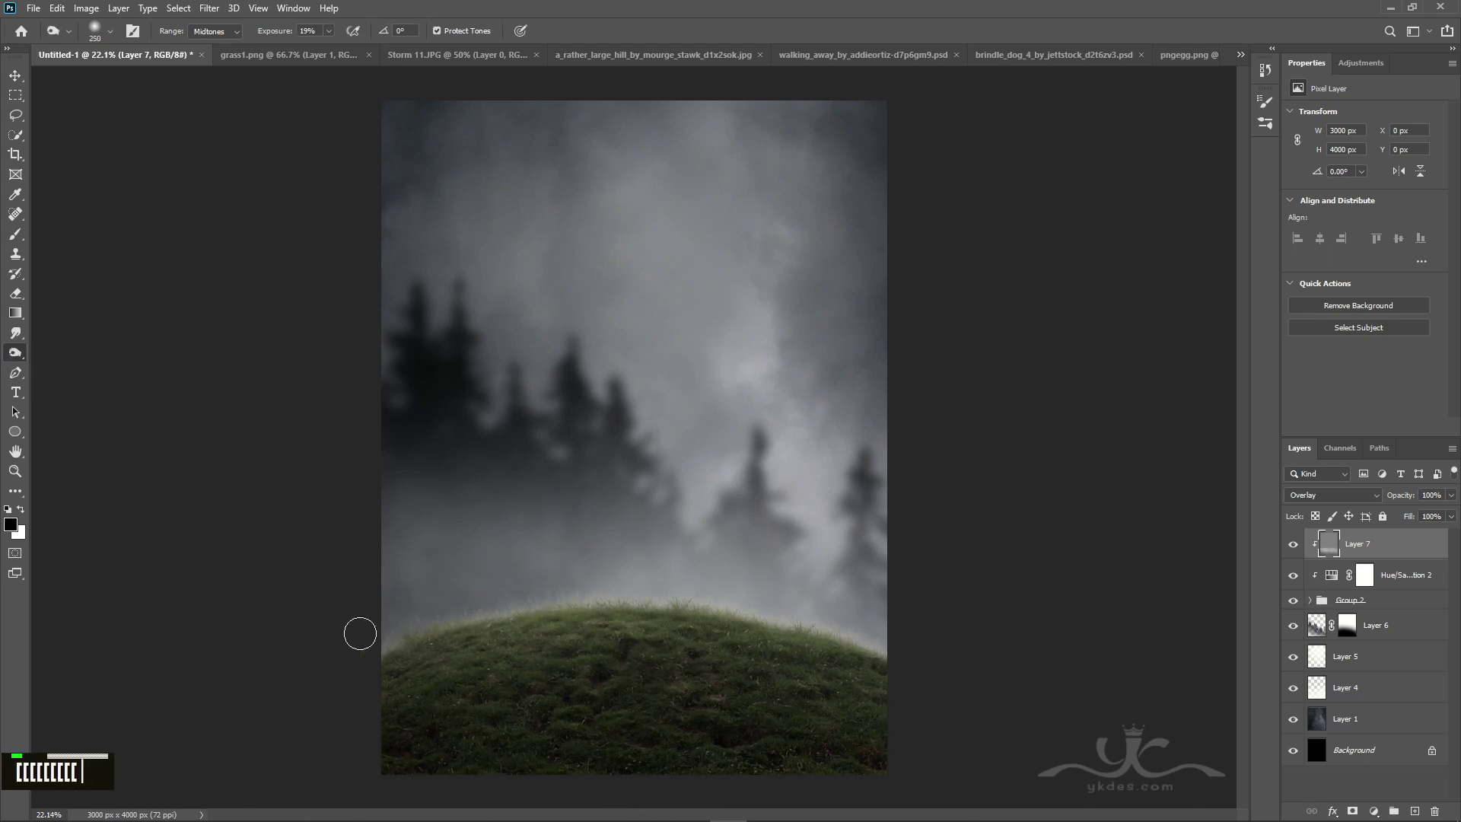
pyautogui.scroll(3)
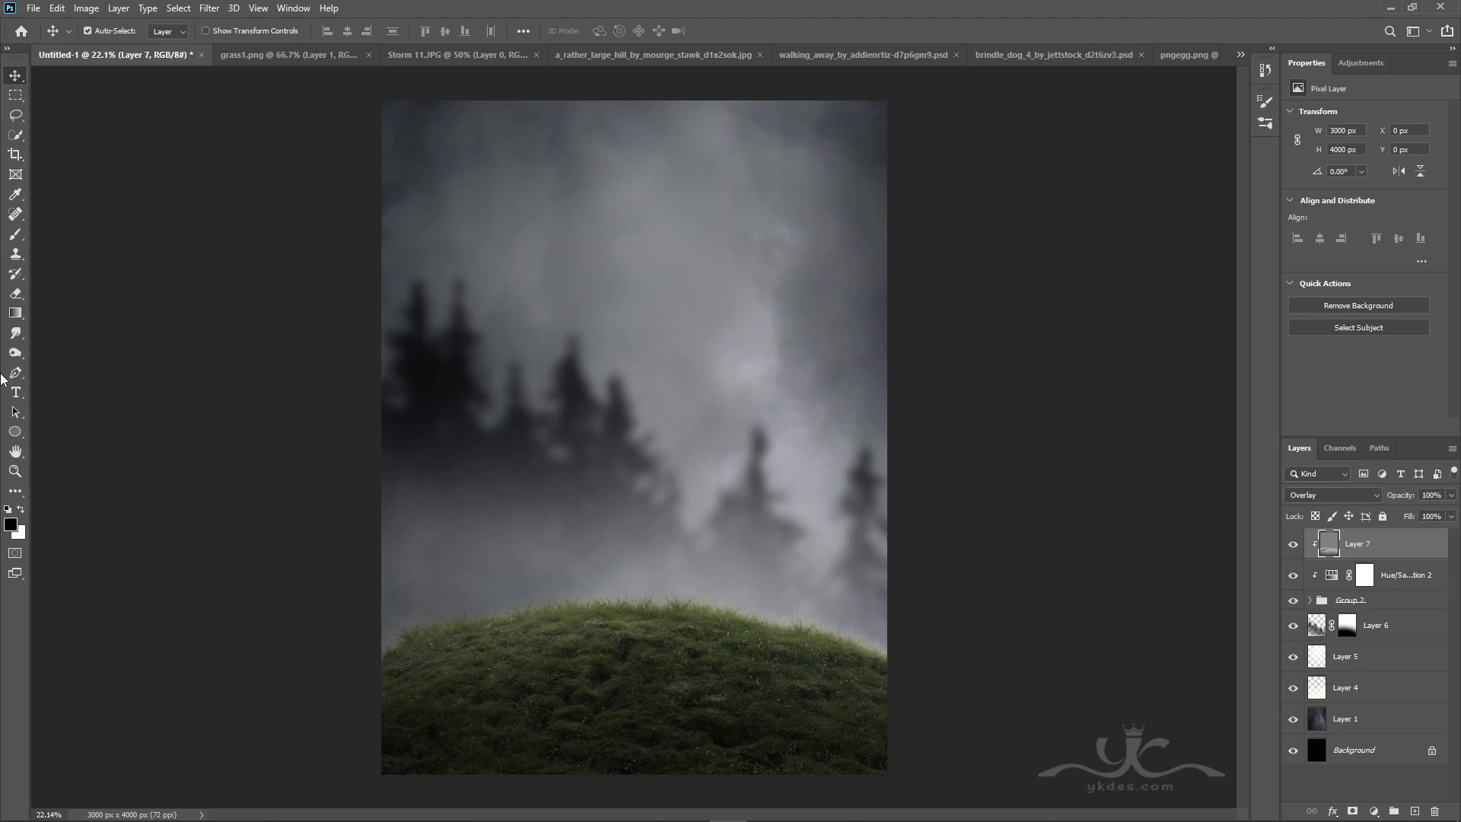
# Step: Paste the cut-out boy in the red shirt as a new layer above the hill, cancelling the transform
pyautogui.rightClick(21, 356)
pyautogui.write(']]]]]')
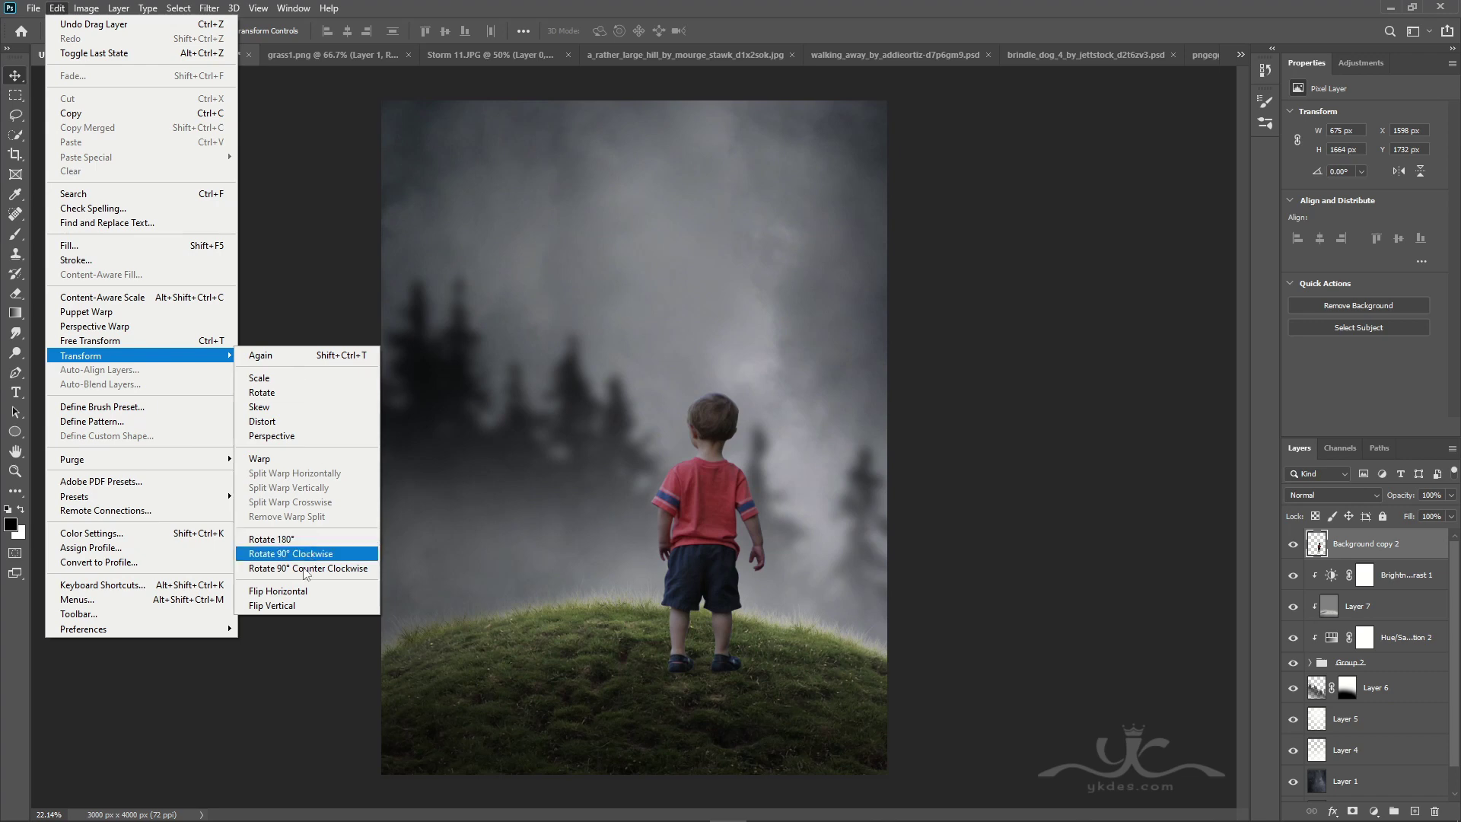
pyautogui.press('ctrl+h')
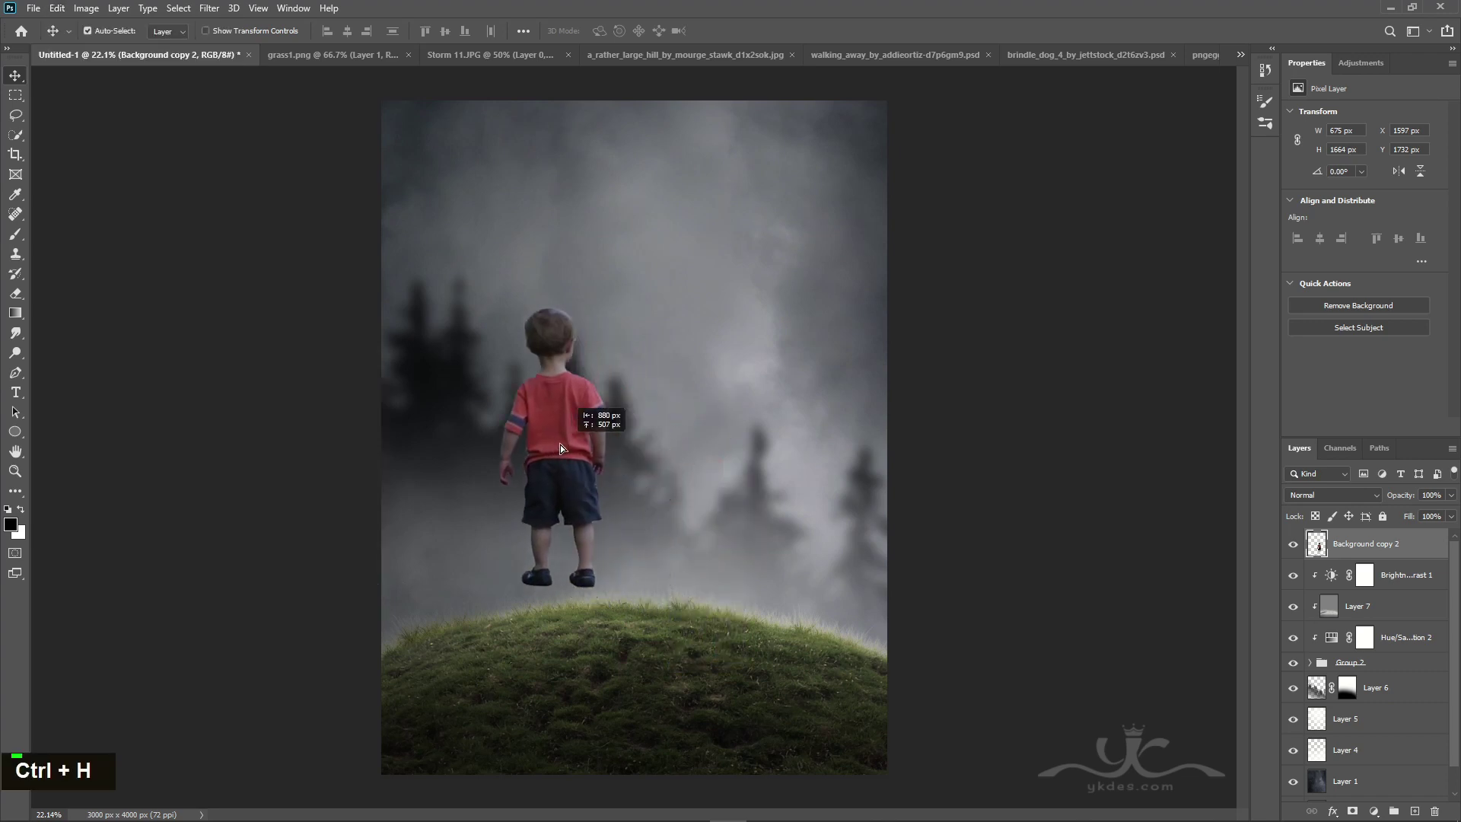
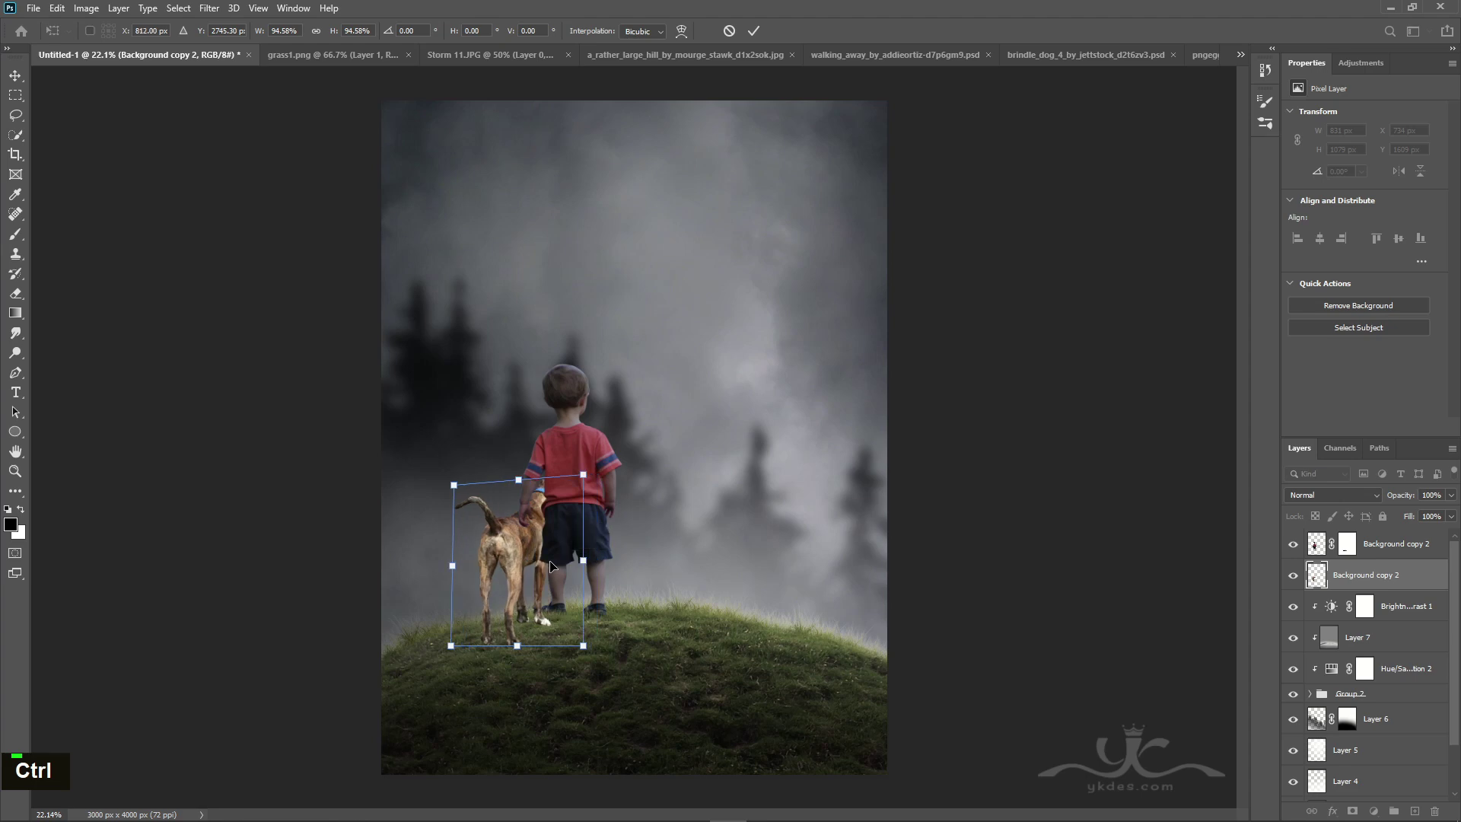
# Step: Nudge the scaled dog rightward beside the boy on the crest and commit its placement
pyautogui.press('Right')
pyautogui.press('Right')
pyautogui.press('Right')
pyautogui.press('Right')
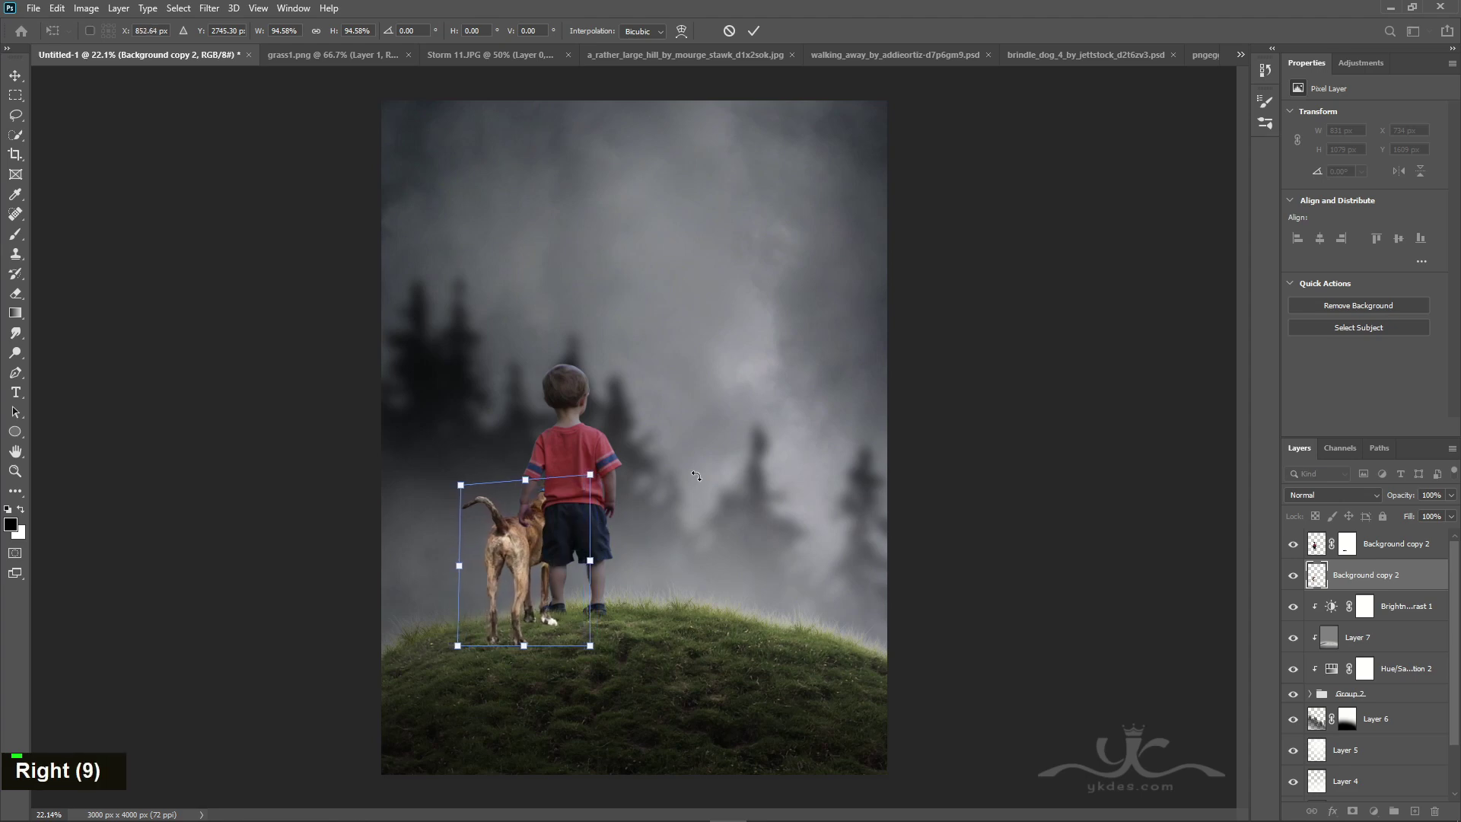
pyautogui.press('Return')
pyautogui.press('Right')
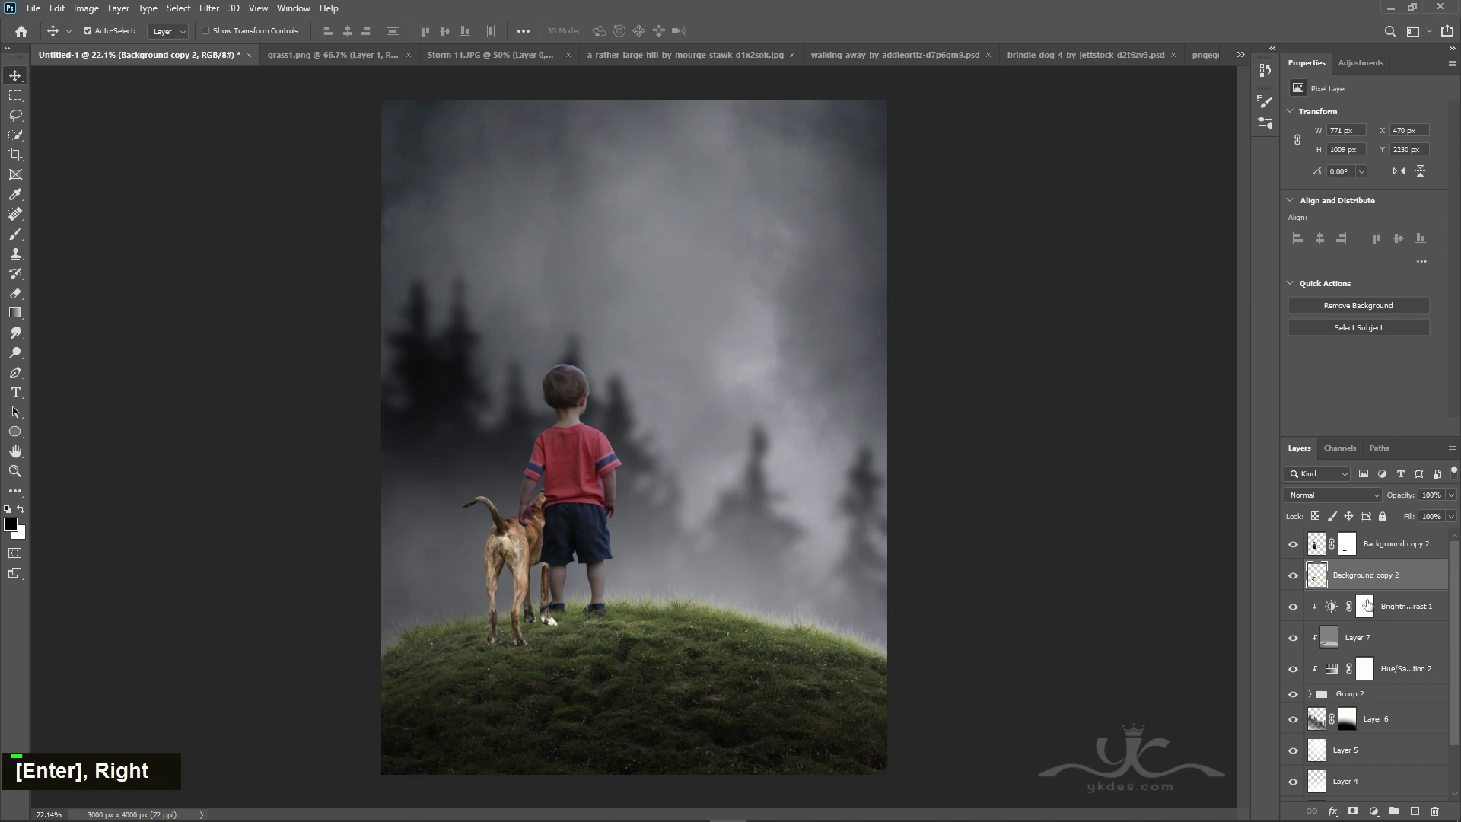
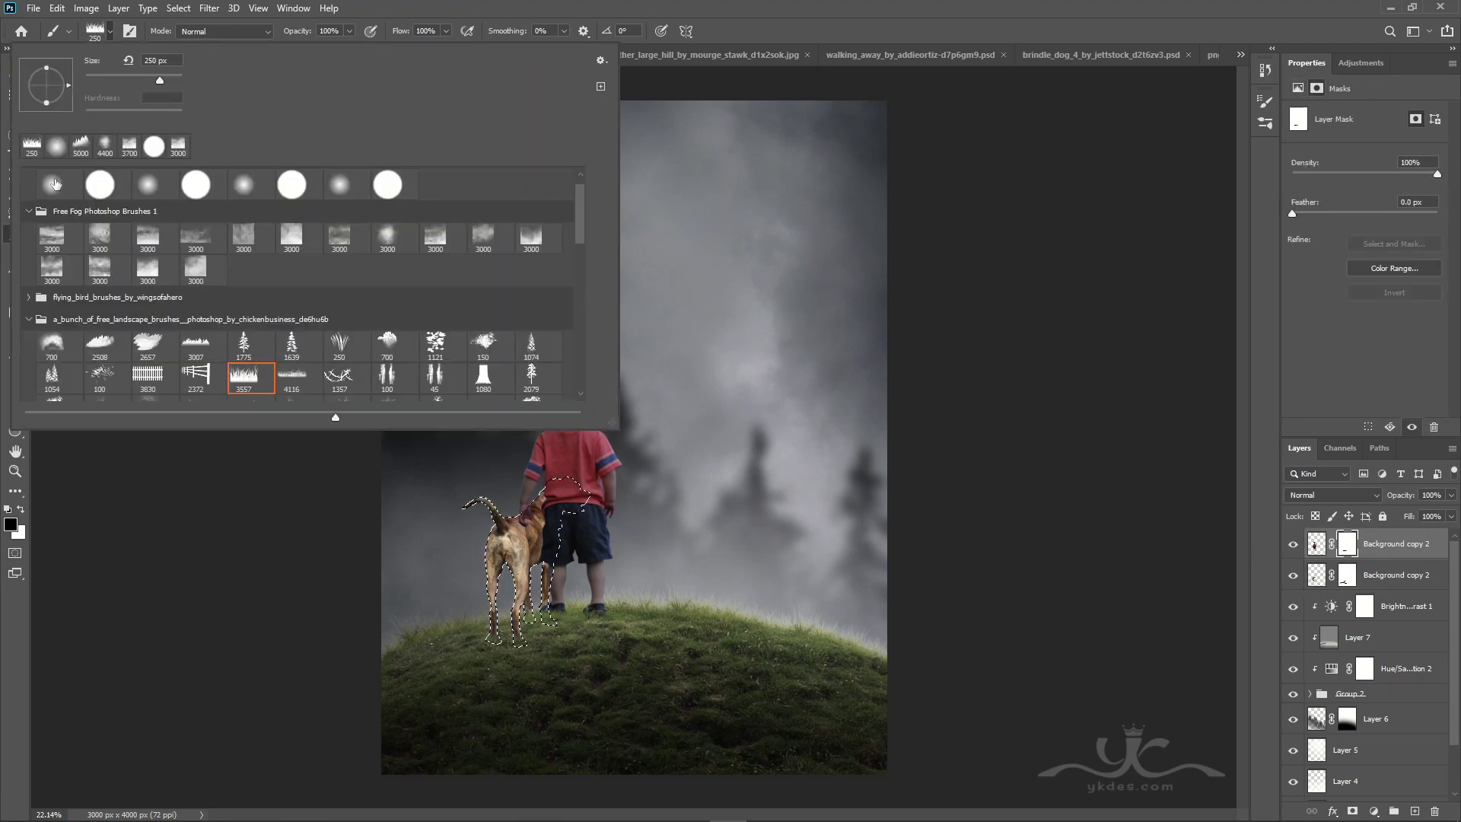
# Step: Mask the boy with a soft brush where the dog overlaps, deselect, and apply the layer mask permanently
pyautogui.doubleClick(513, 7)
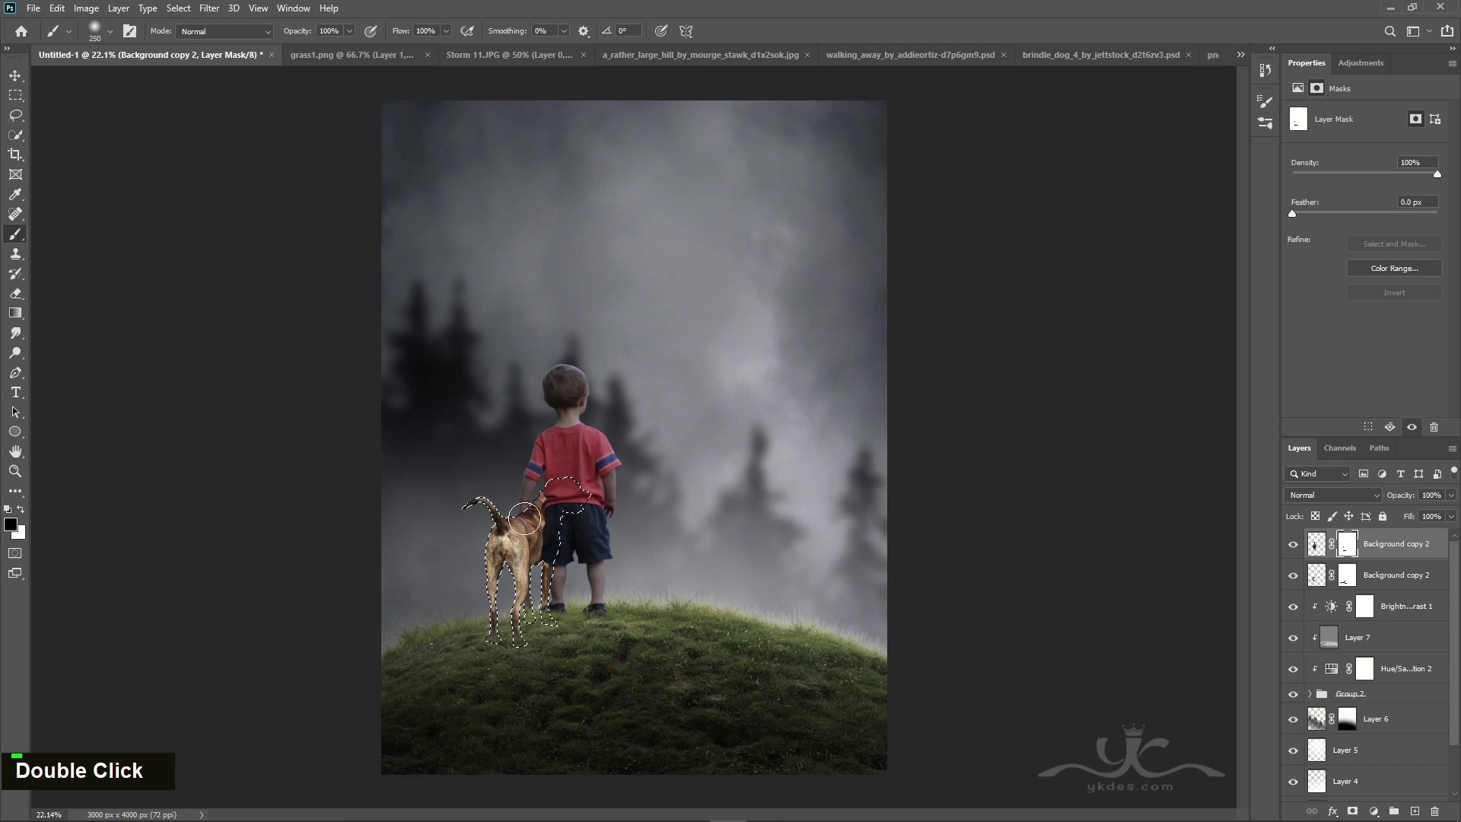
pyautogui.press('ctrl+d')
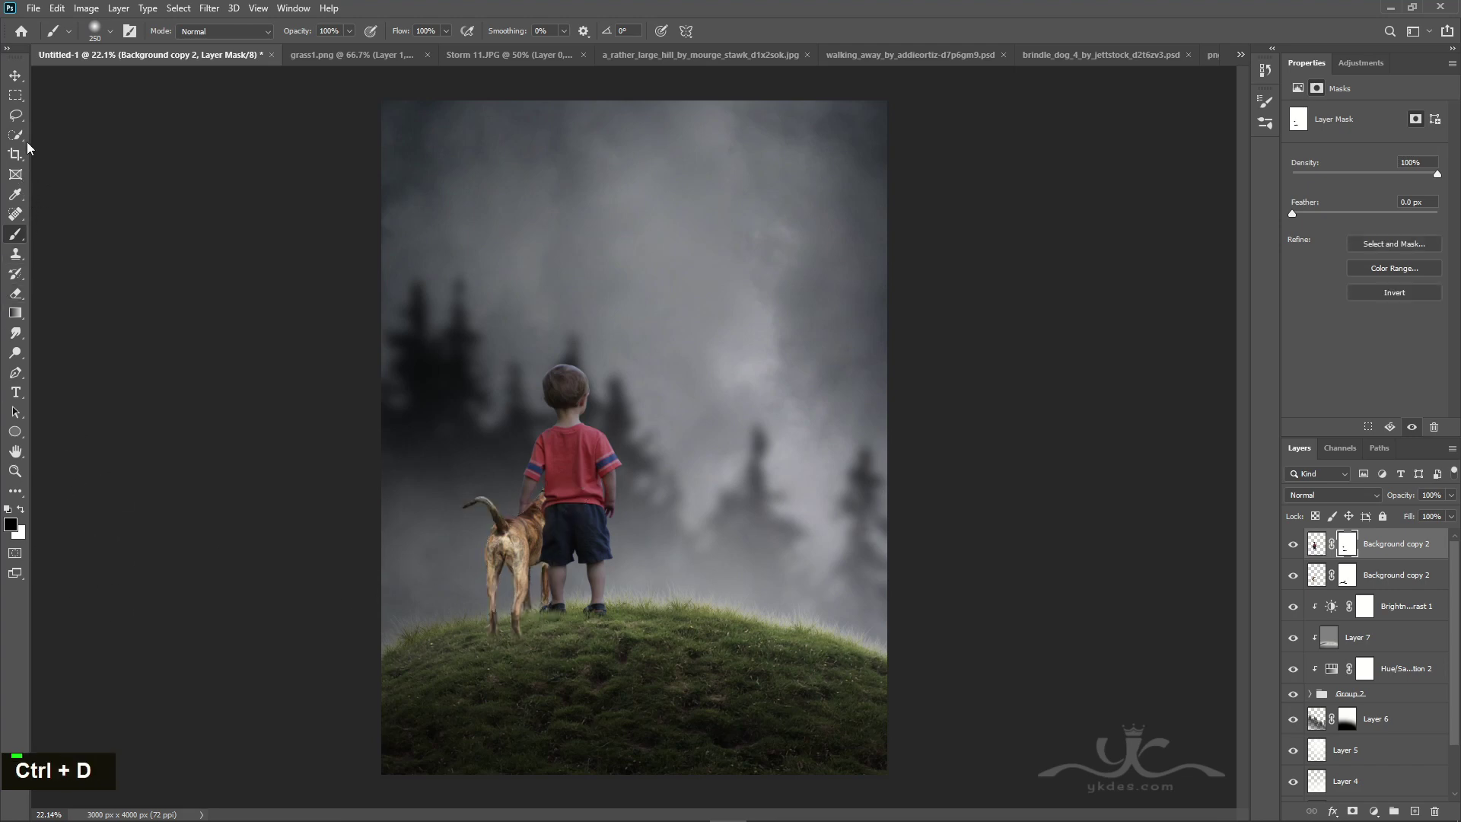
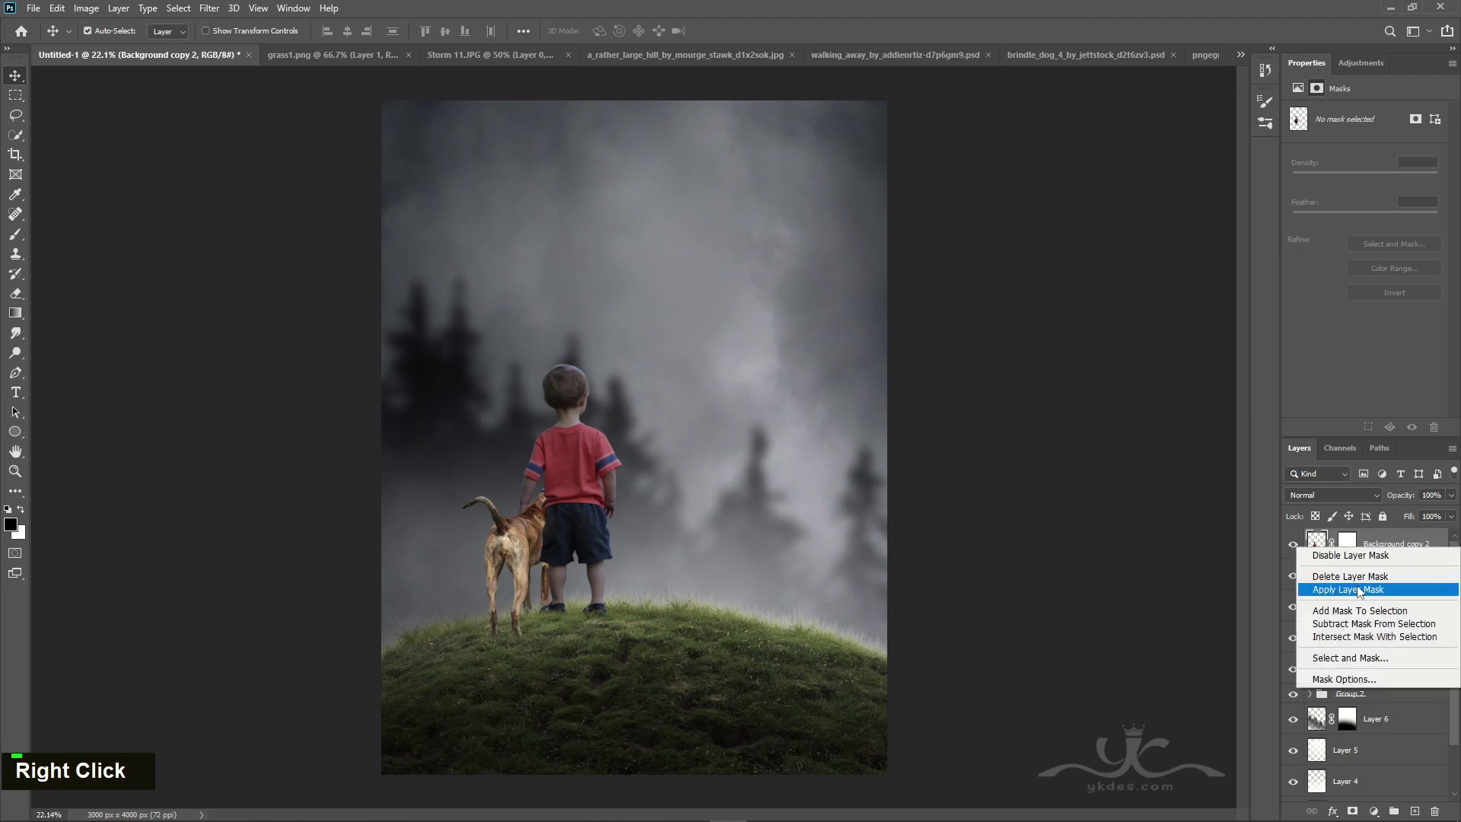
pyautogui.doubleClick(1299, 548)
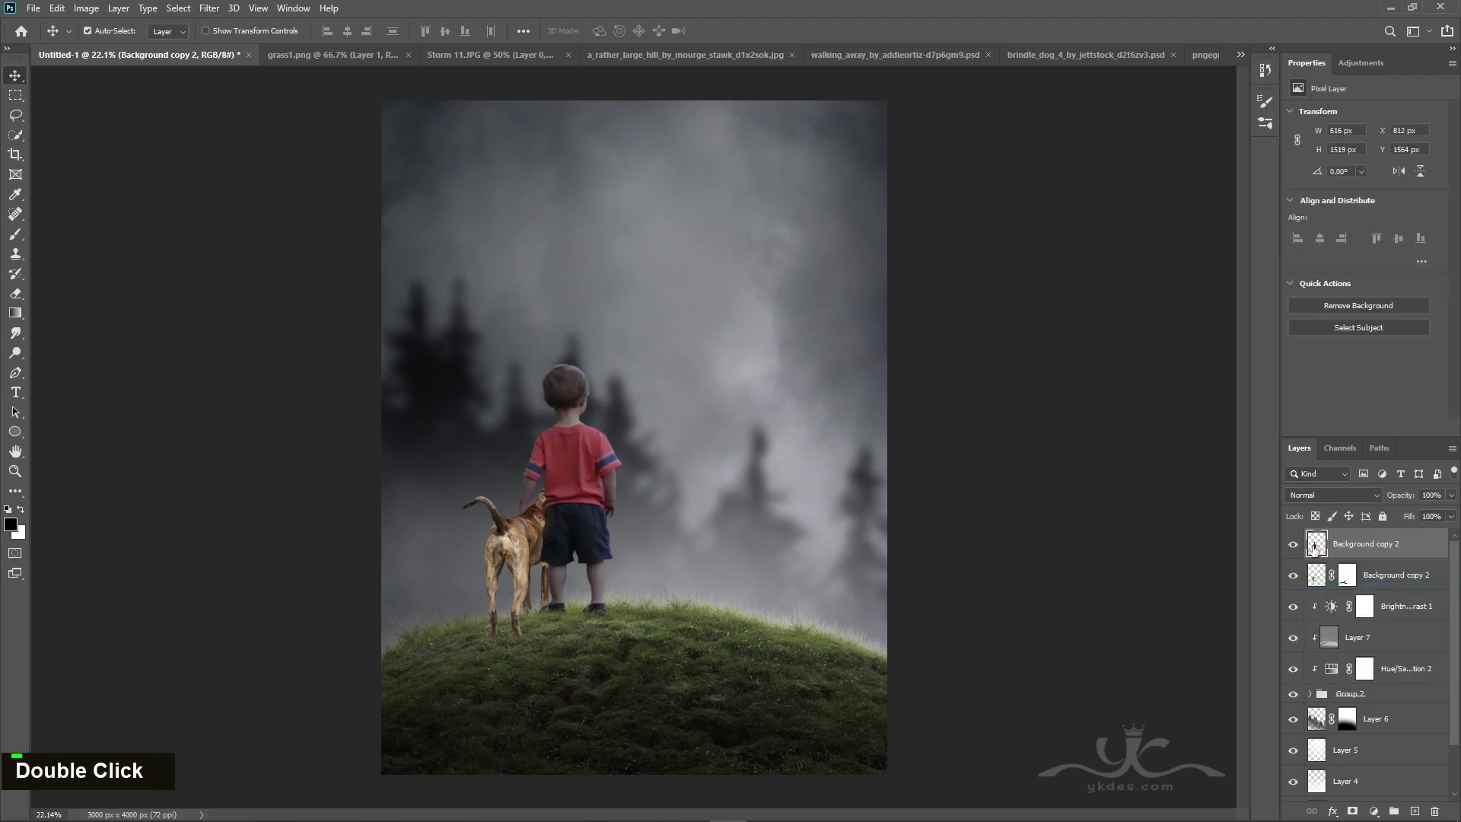
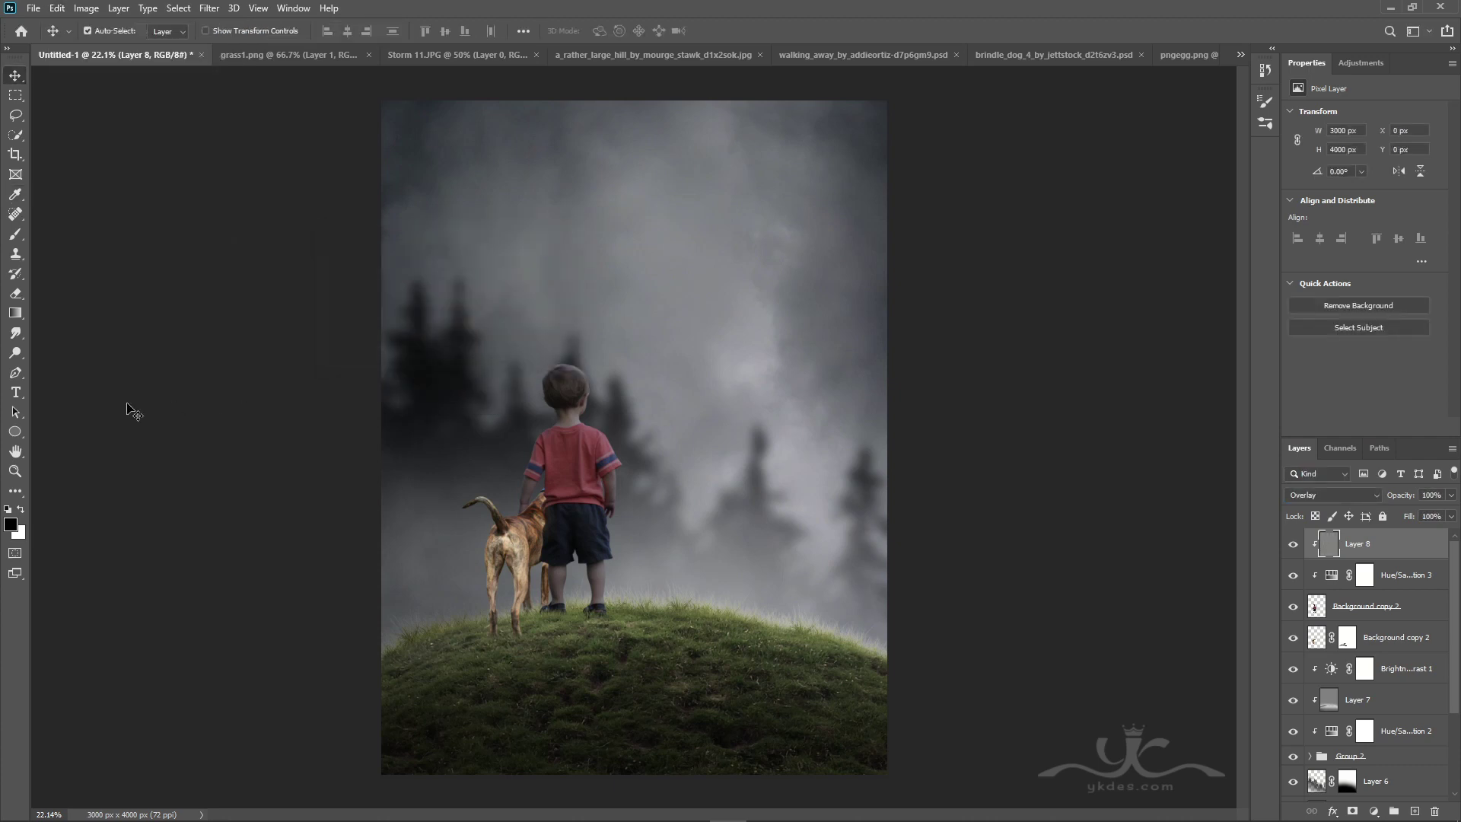
# Step: Dodge highlights and burn shading onto the boy's clipped Overlay layer
pyautogui.rightClick(19, 357)
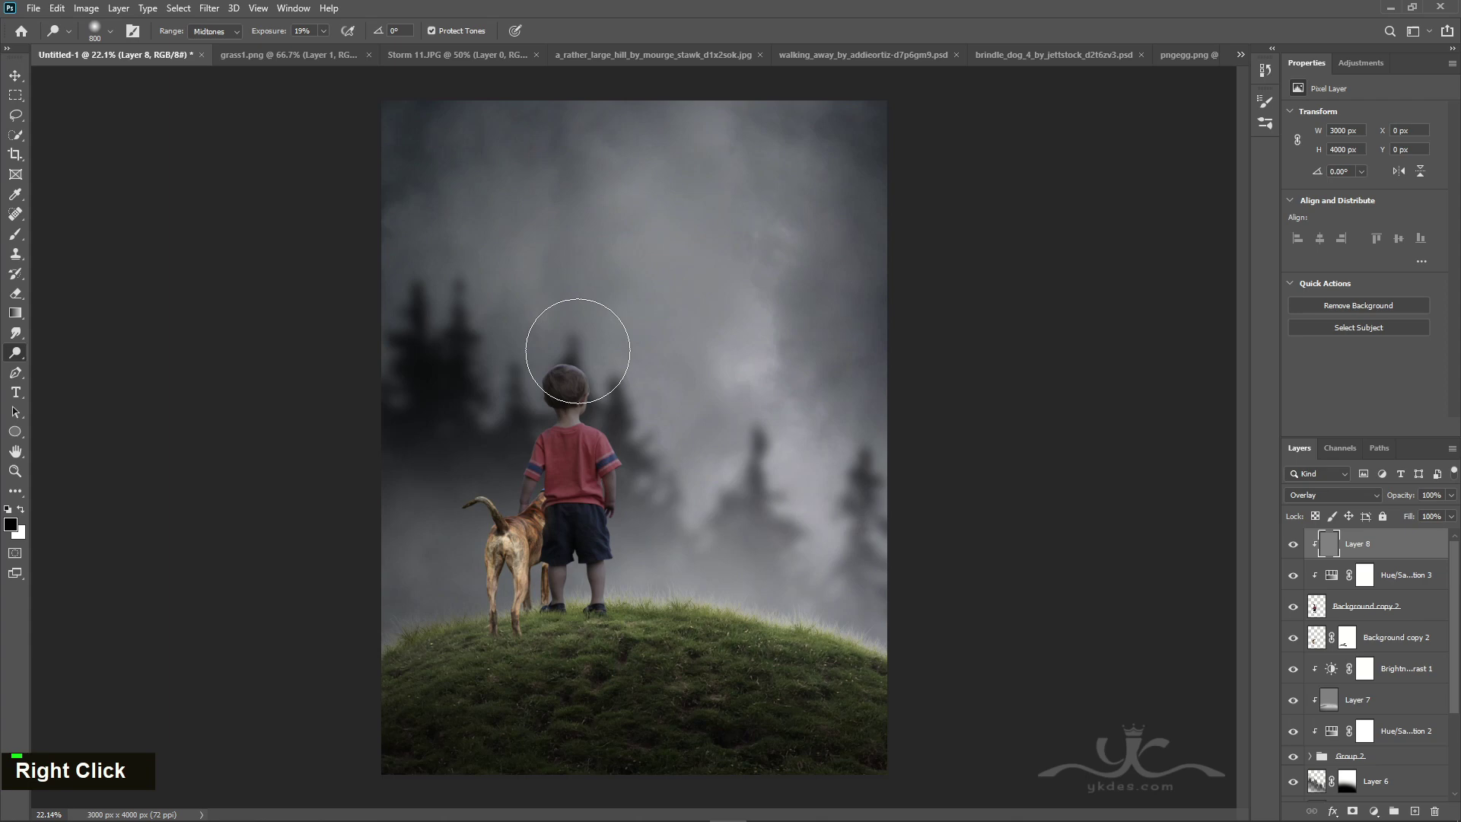
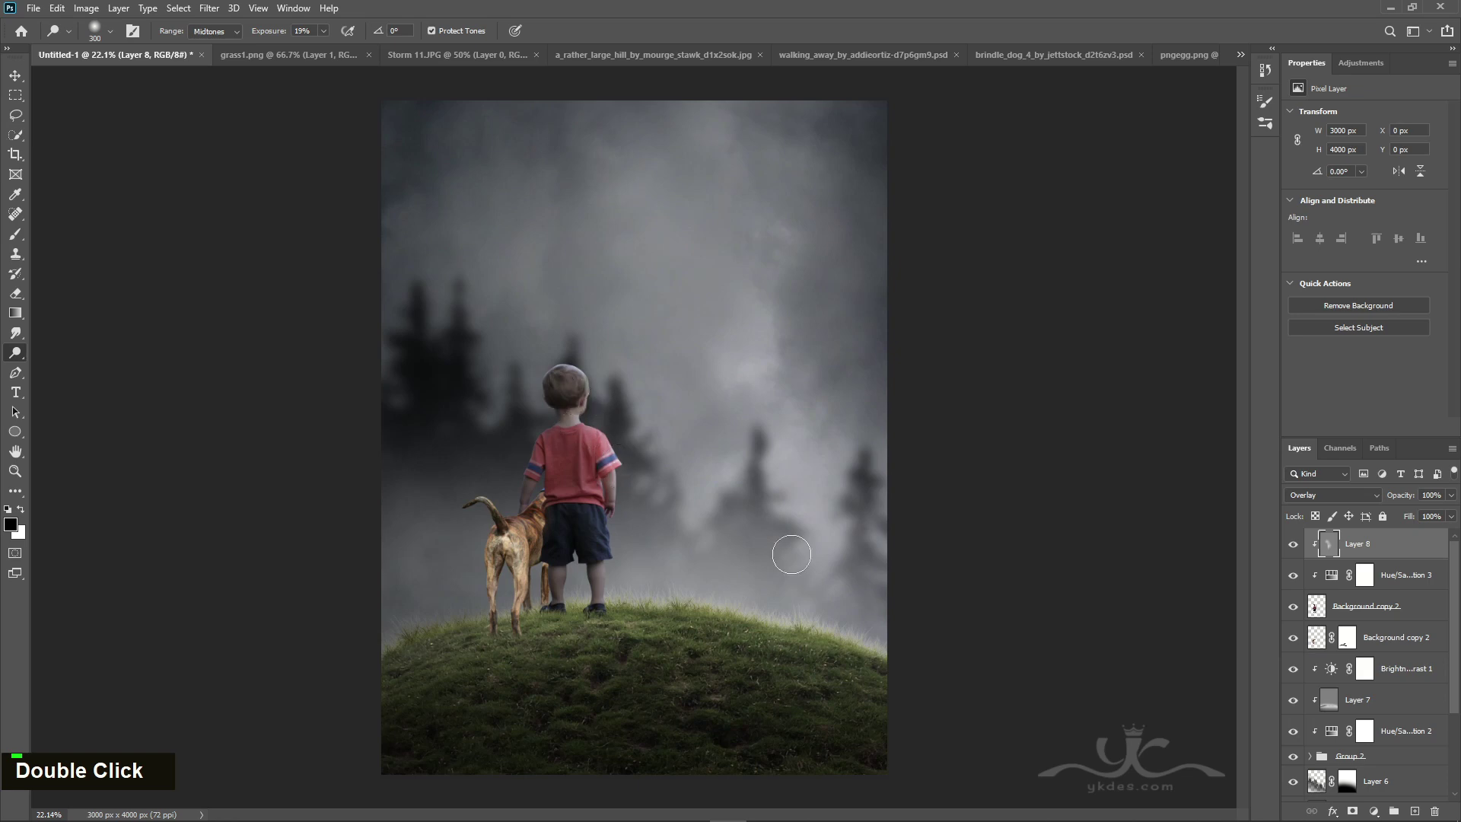
pyautogui.rightClick(17, 359)
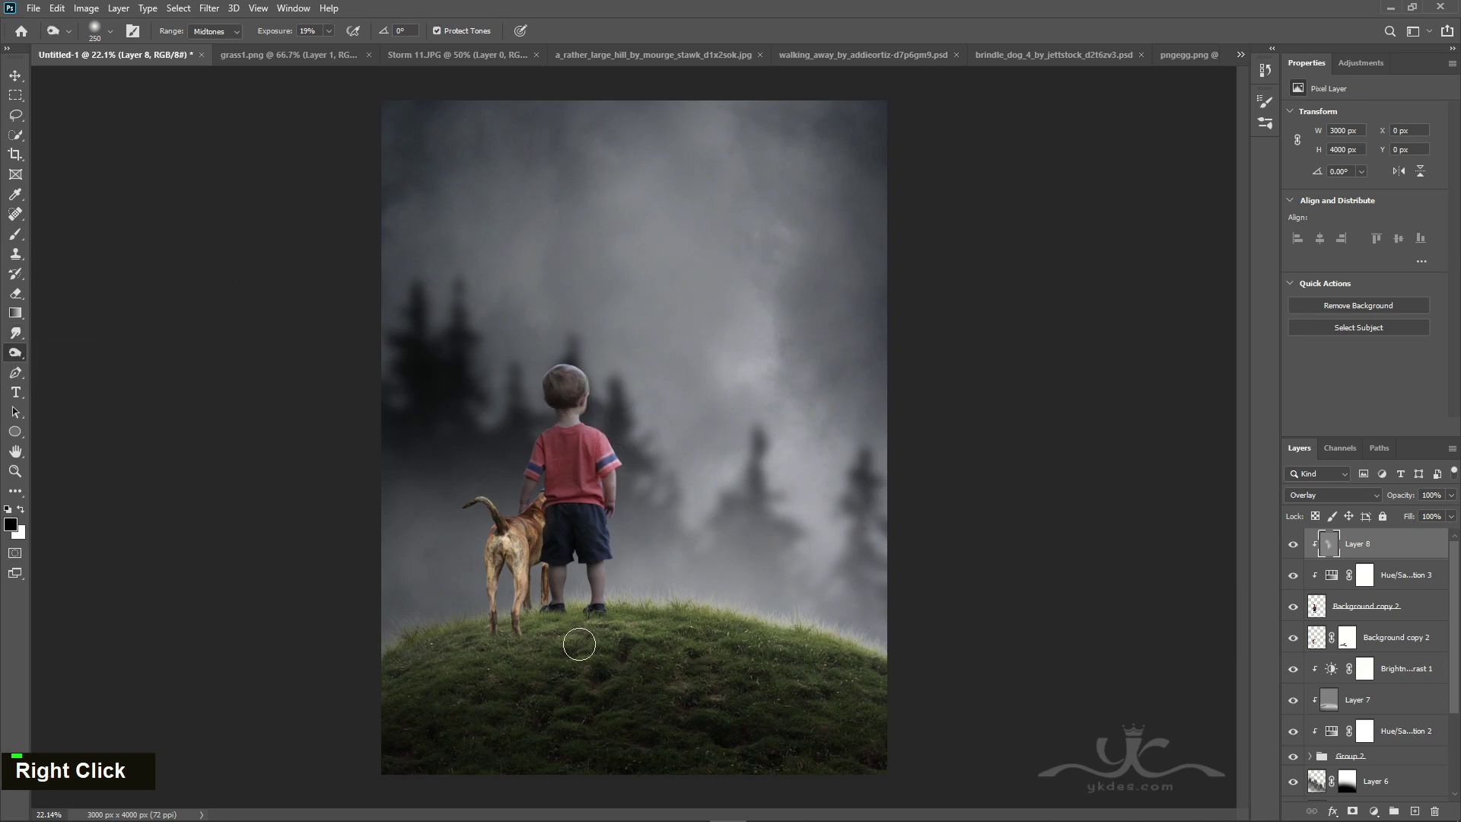
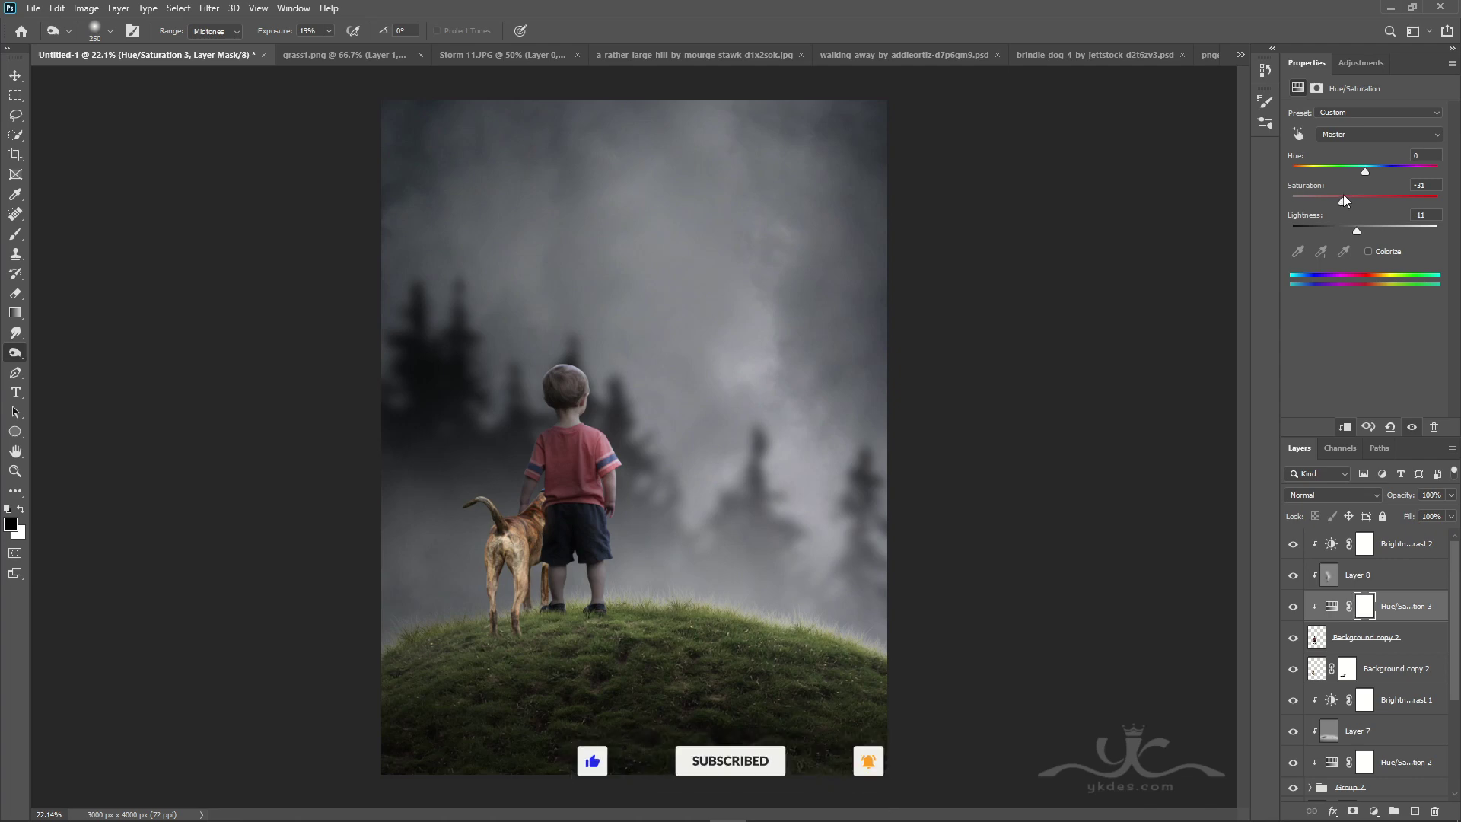
# Step: Select the dog layer and add clipped adjustments to darken and desaturate it
pyautogui.doubleClick(1298, 673)
pyautogui.rightClick(1356, 681)
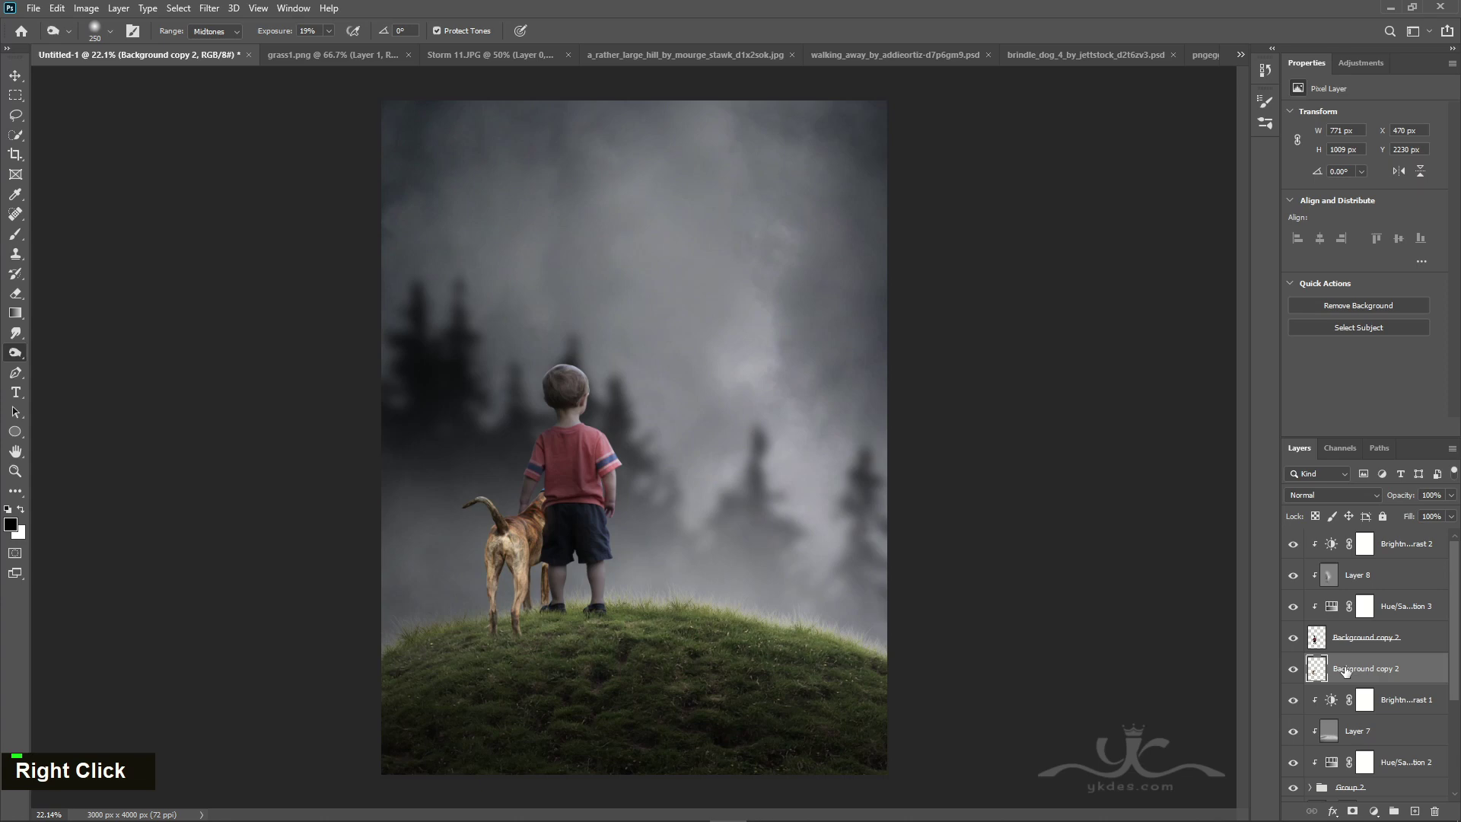
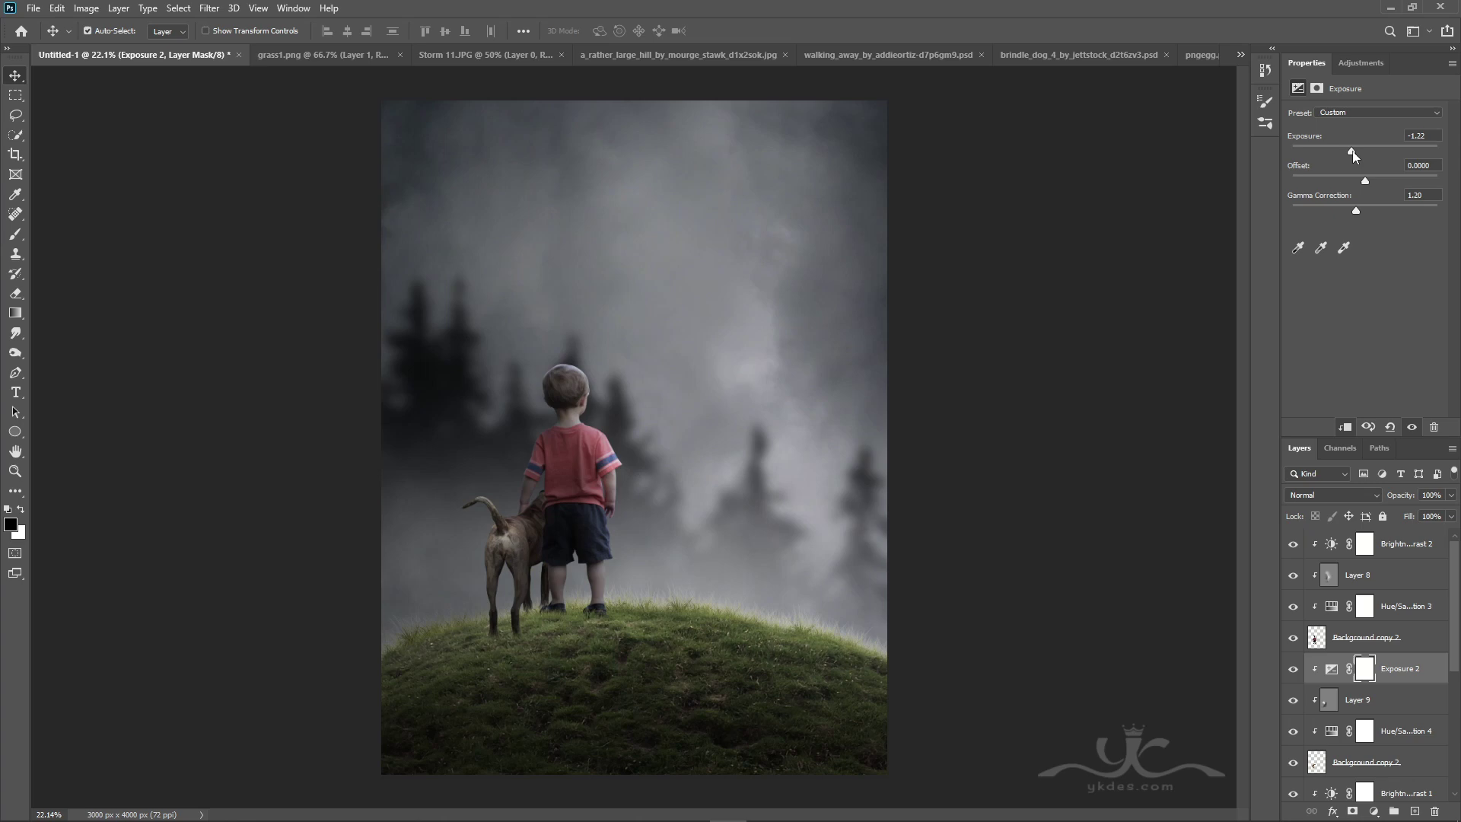
# Step: Paint a black shadow under the figures on Layer 10, set to Overlay at 60% with a mask
pyautogui.scroll(-3)
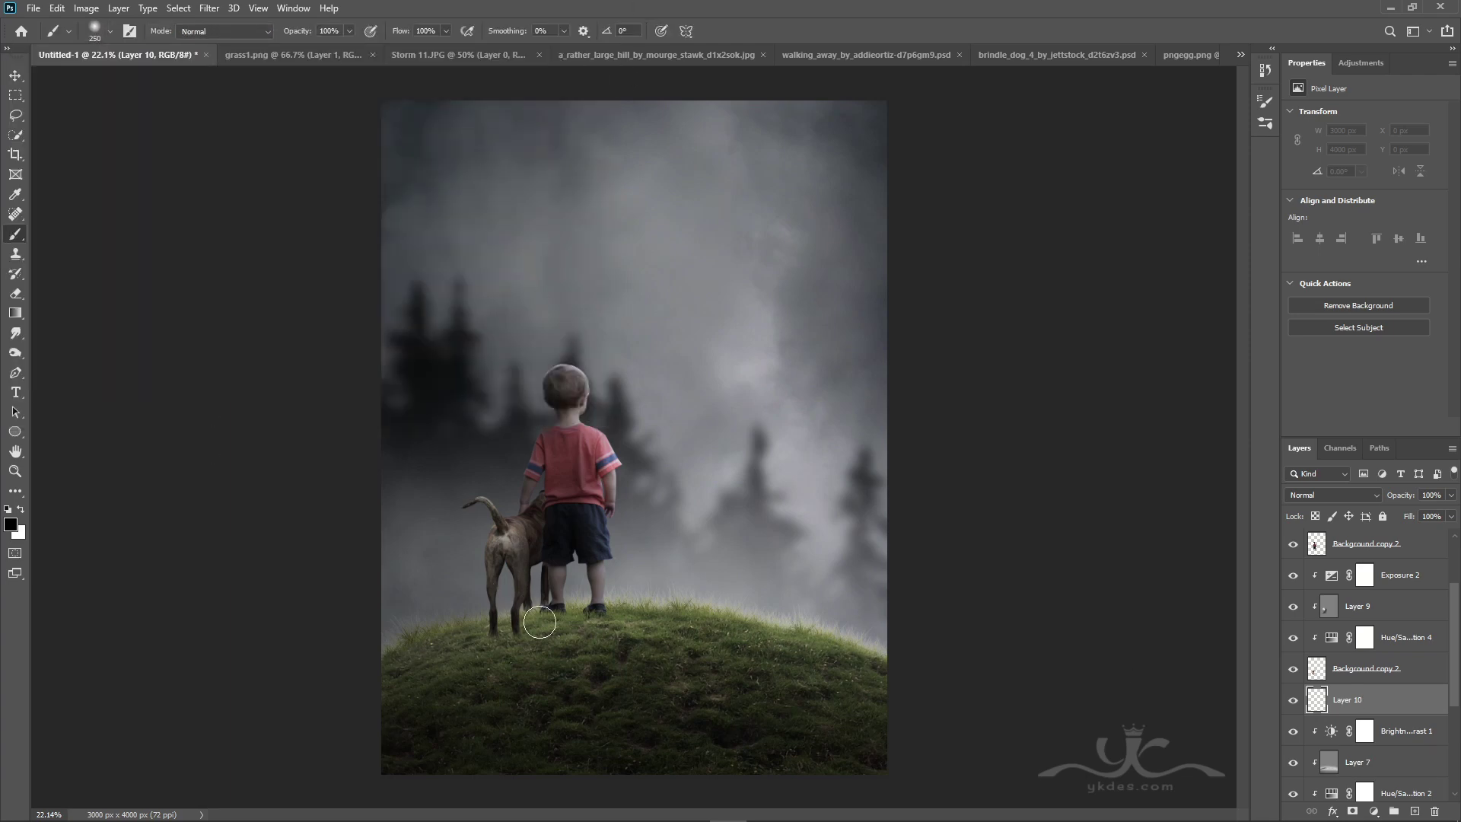
pyautogui.press('[')
pyautogui.write('[[[')
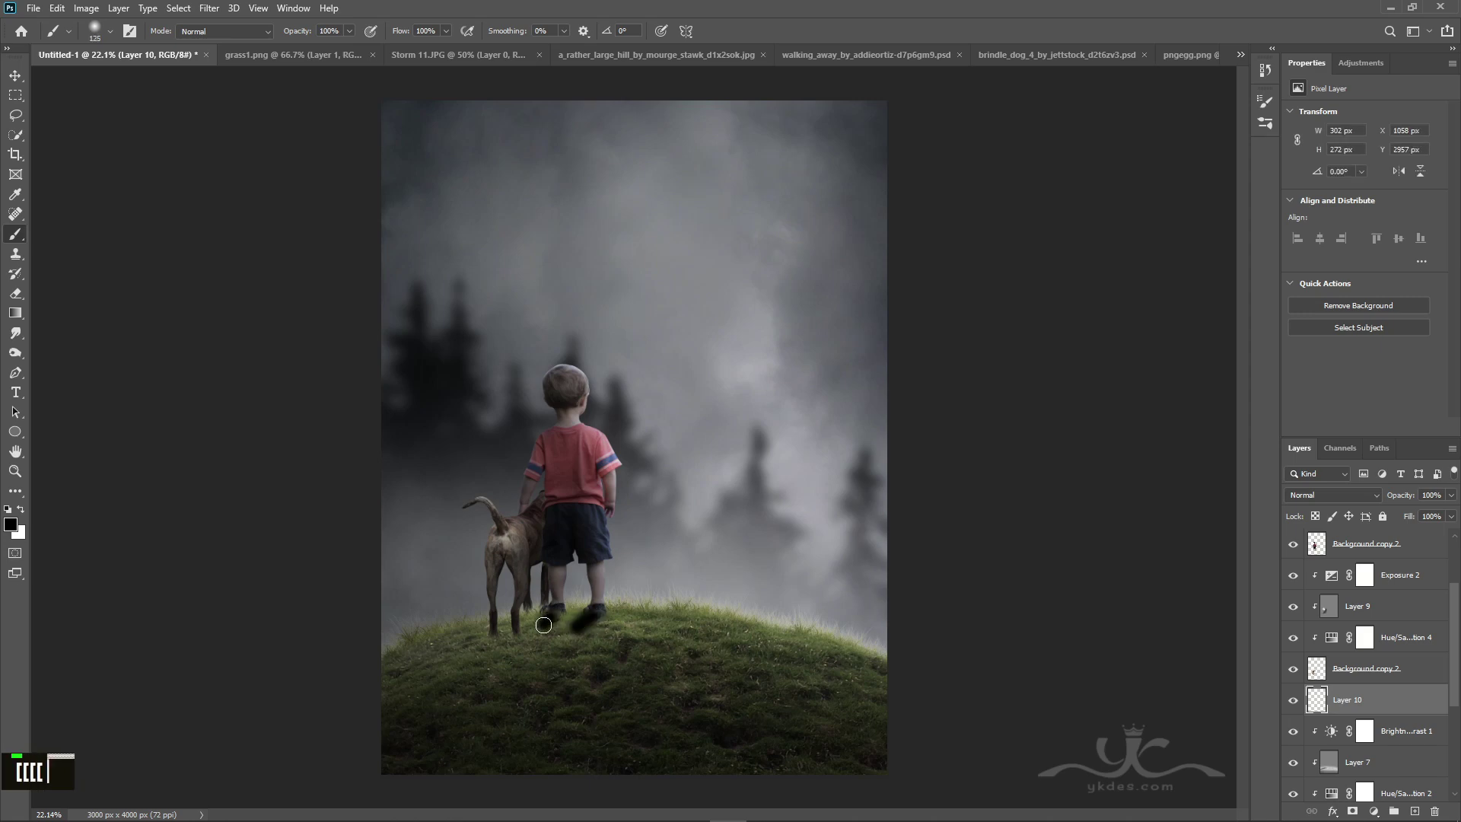
pyautogui.write('[]]')
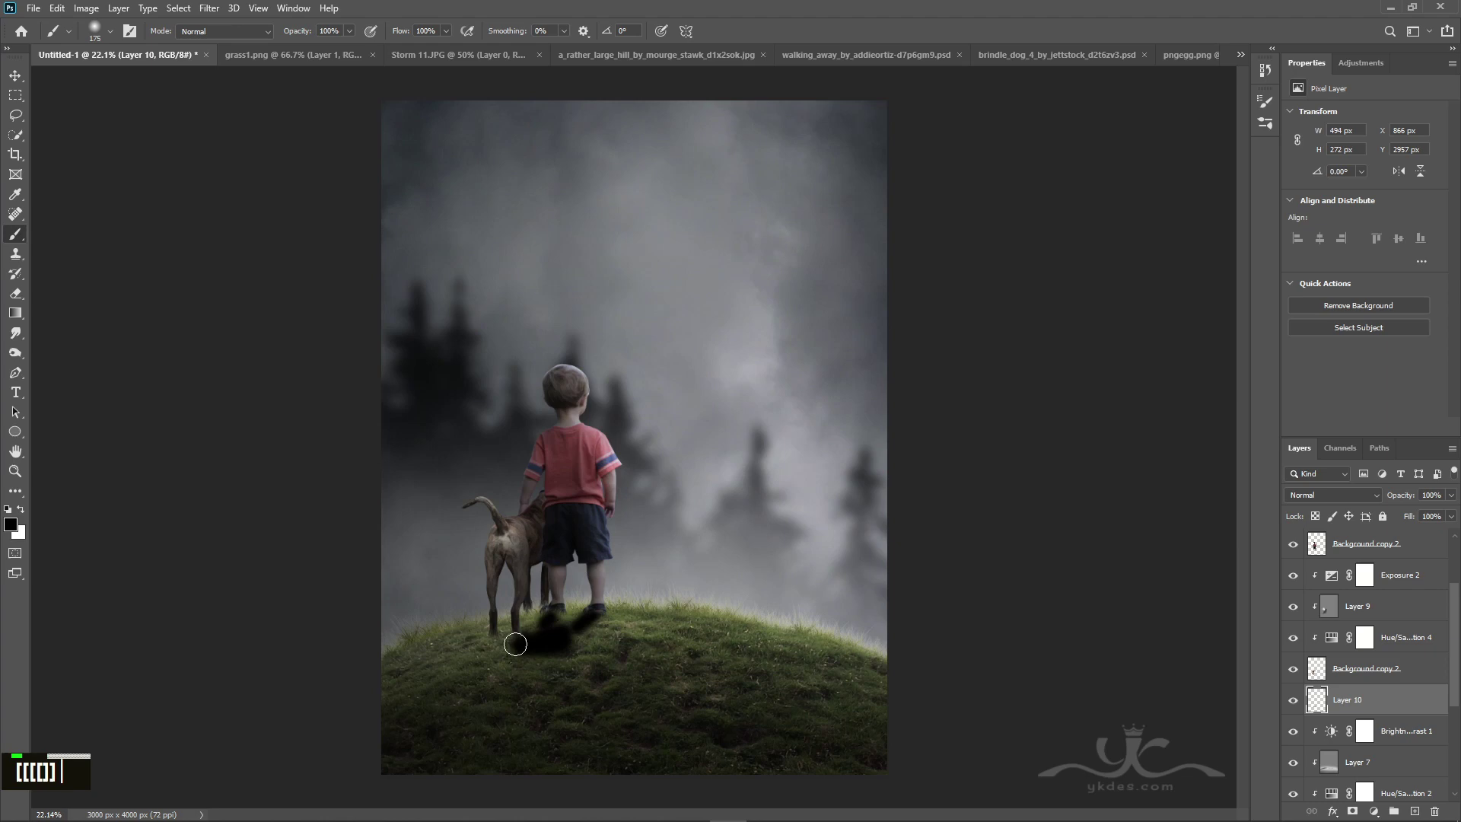
pyautogui.write('[')
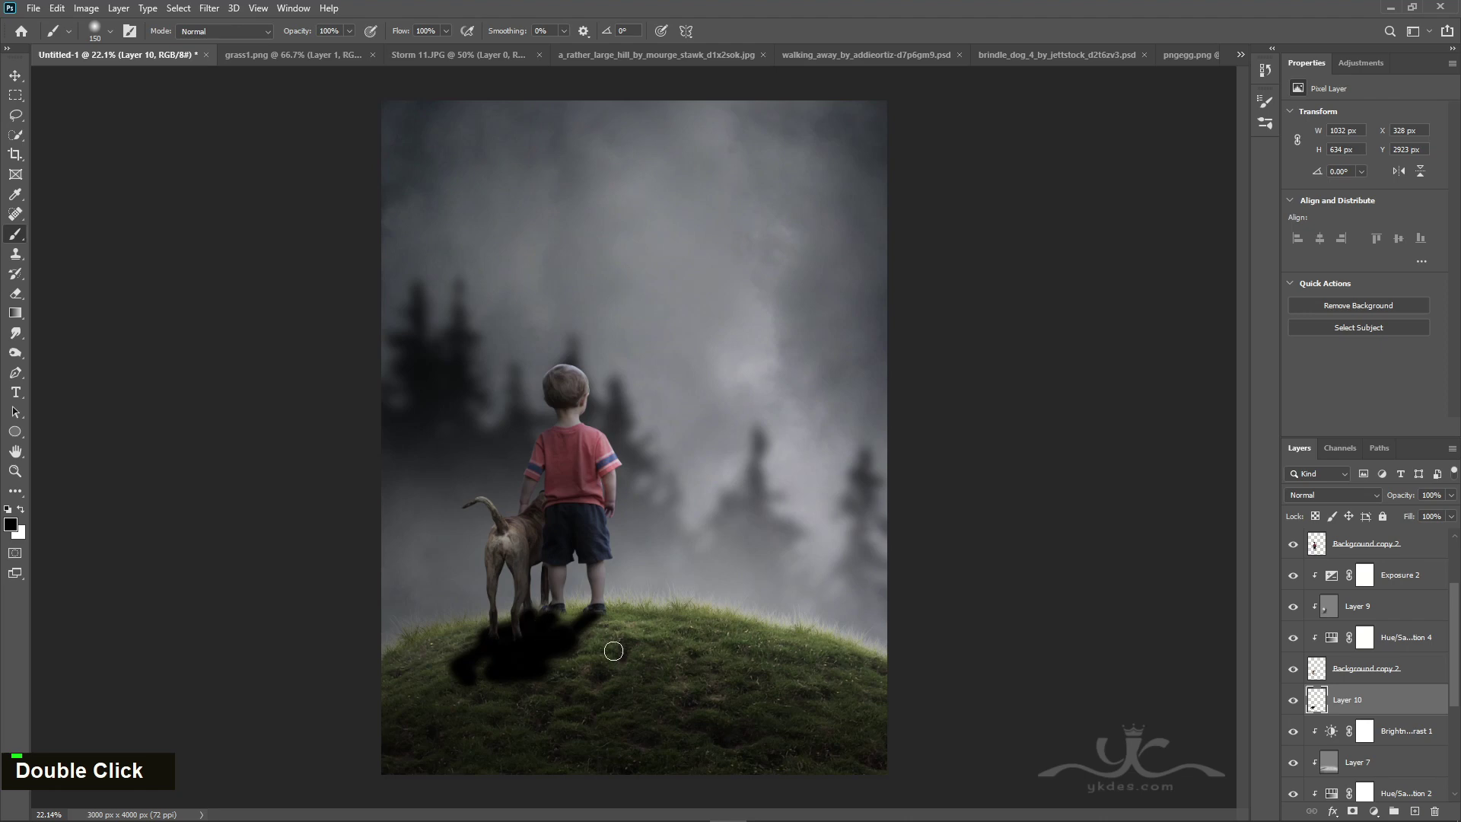
pyautogui.write('[[')
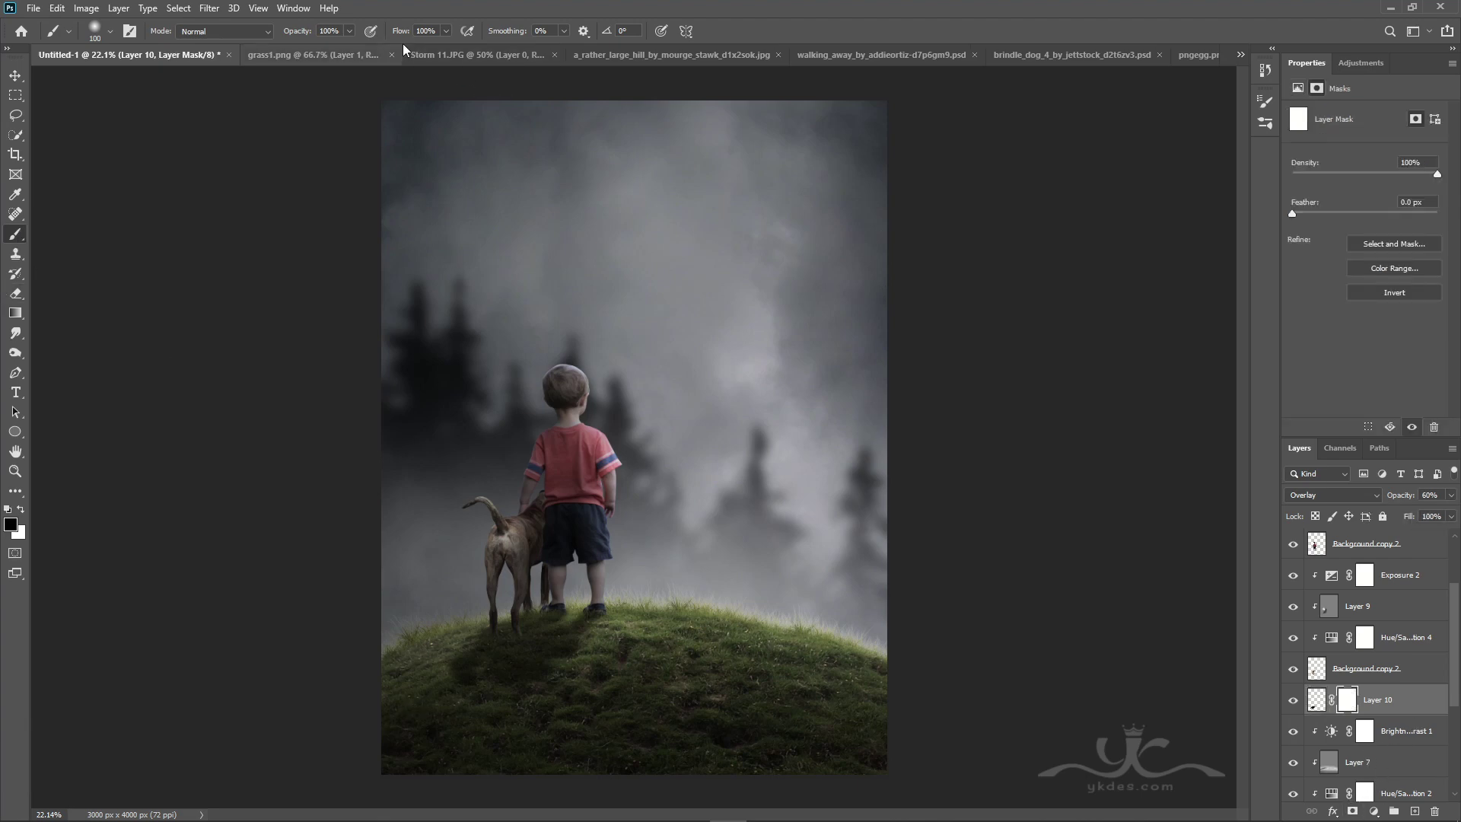
pyautogui.write(']]]]]]')
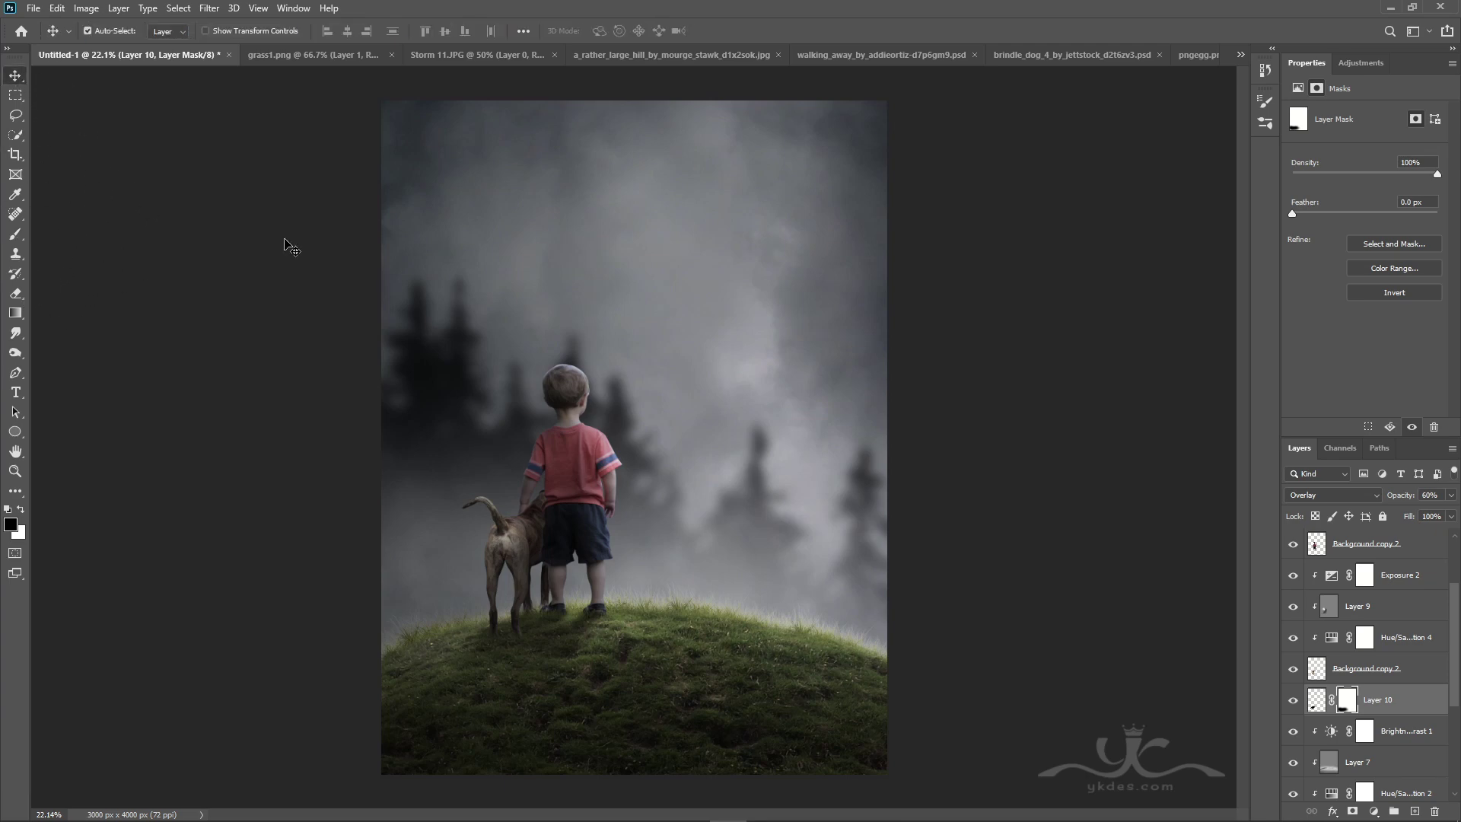
# Step: Paint a large soft white glow on Layer 11 and set its blend mode to Soft Light
pyautogui.scroll(3)
pyautogui.write(']]]]]]]]]]]')
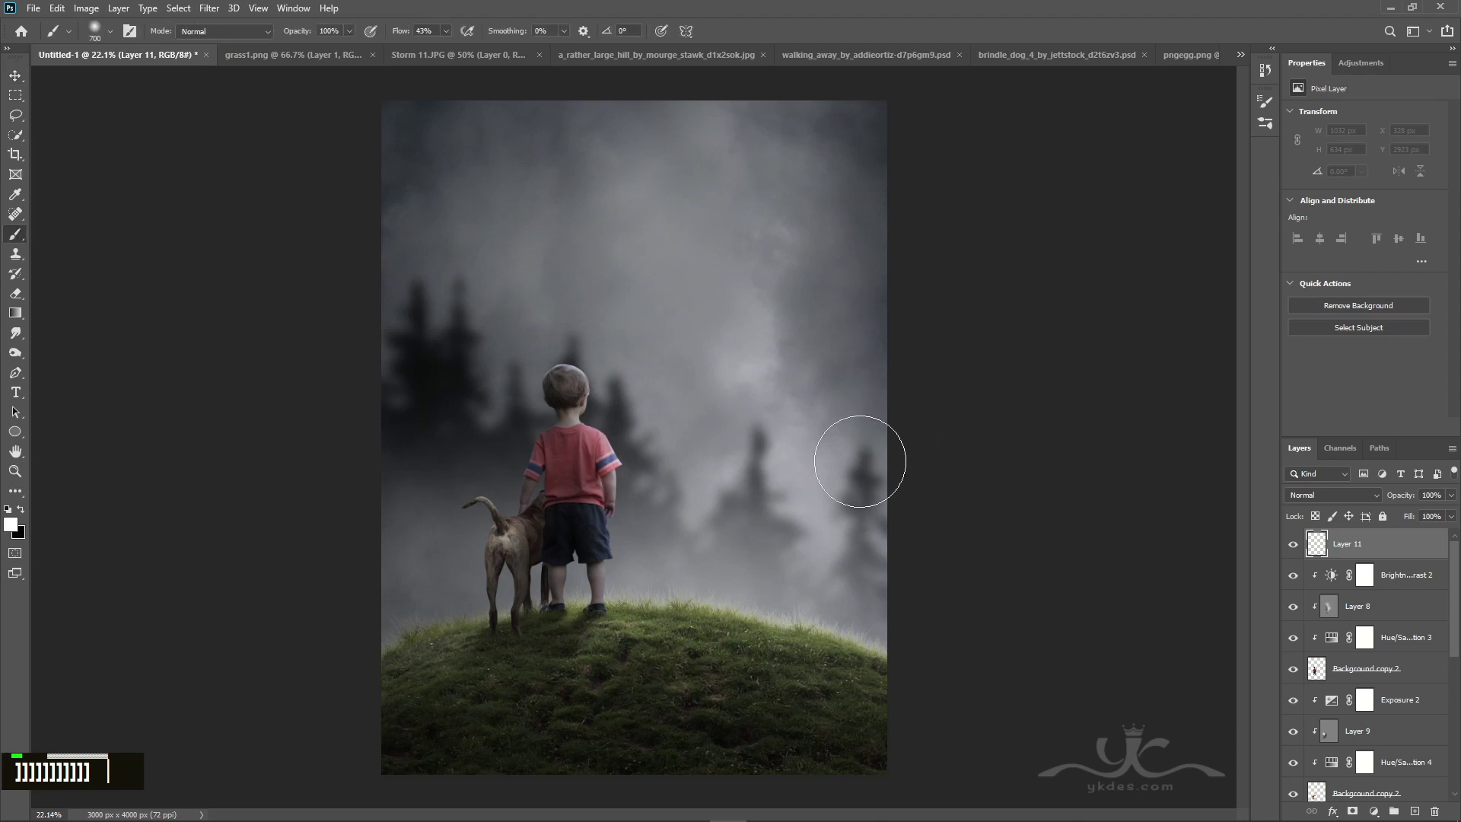
pyautogui.write(']]]]]]]]]]]]]]]]]]]]]]]]]')
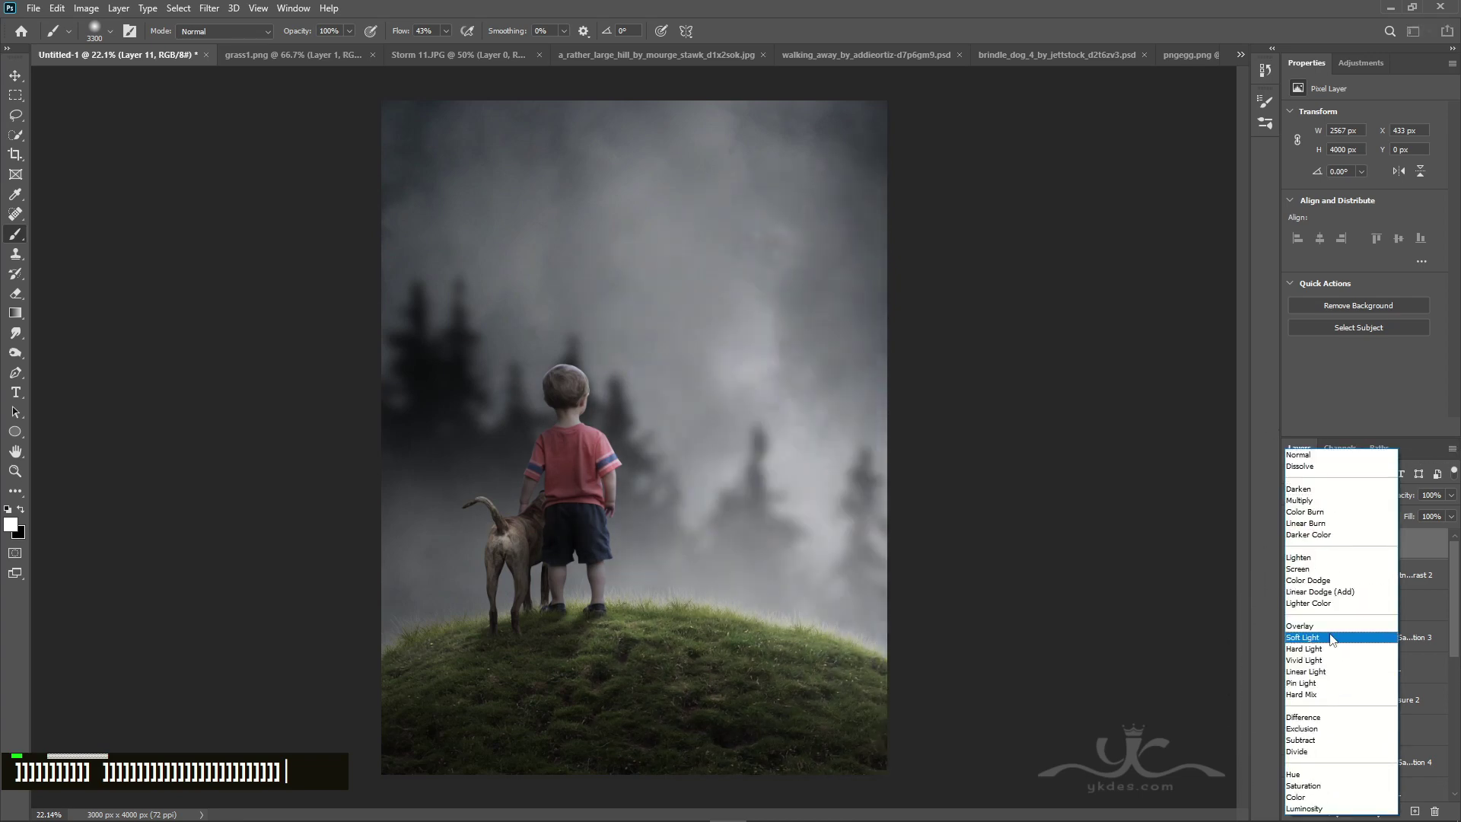
pyautogui.write(']]]]]]]]]]')
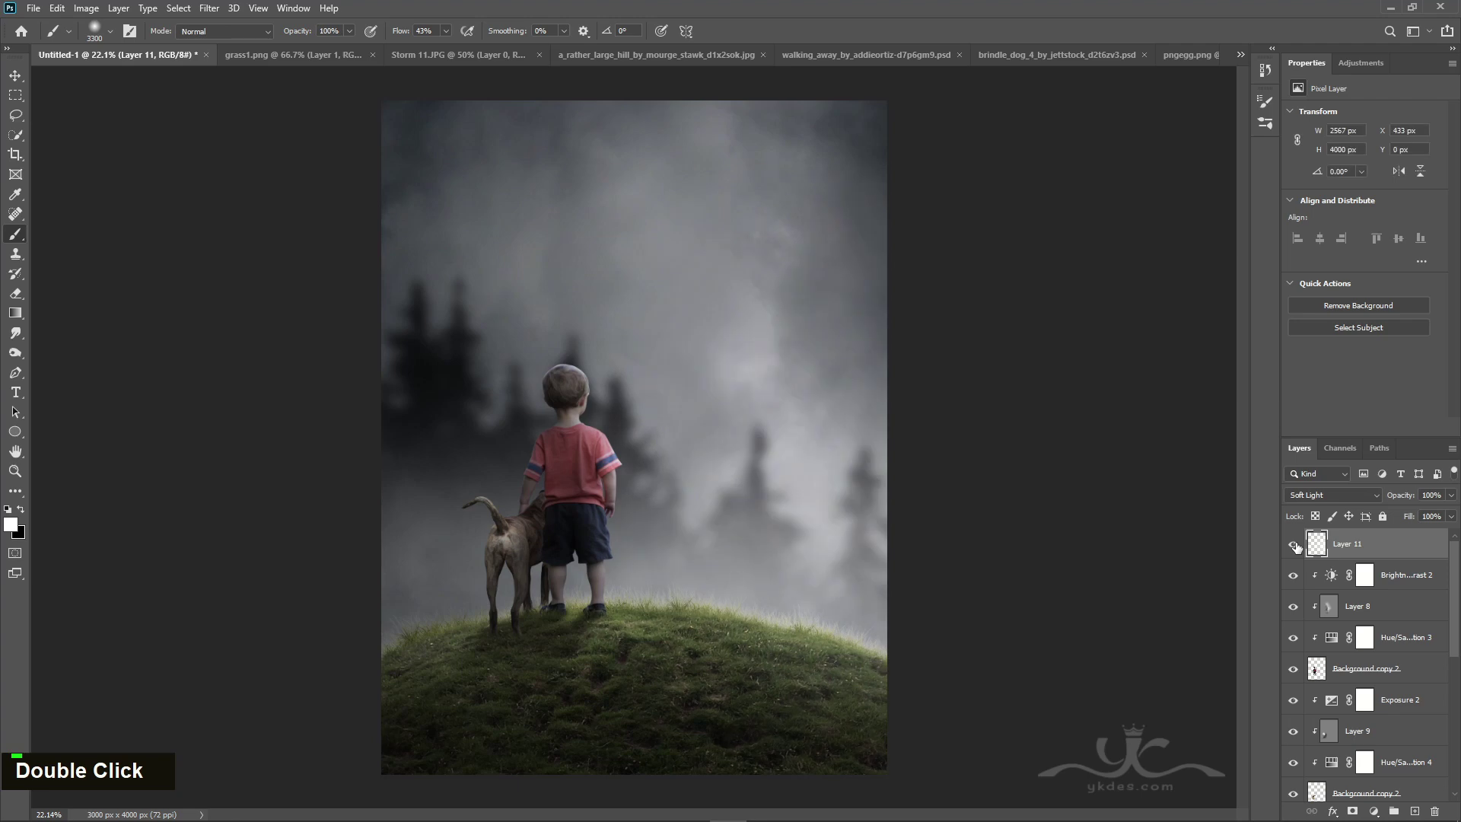
pyautogui.scroll(-3)
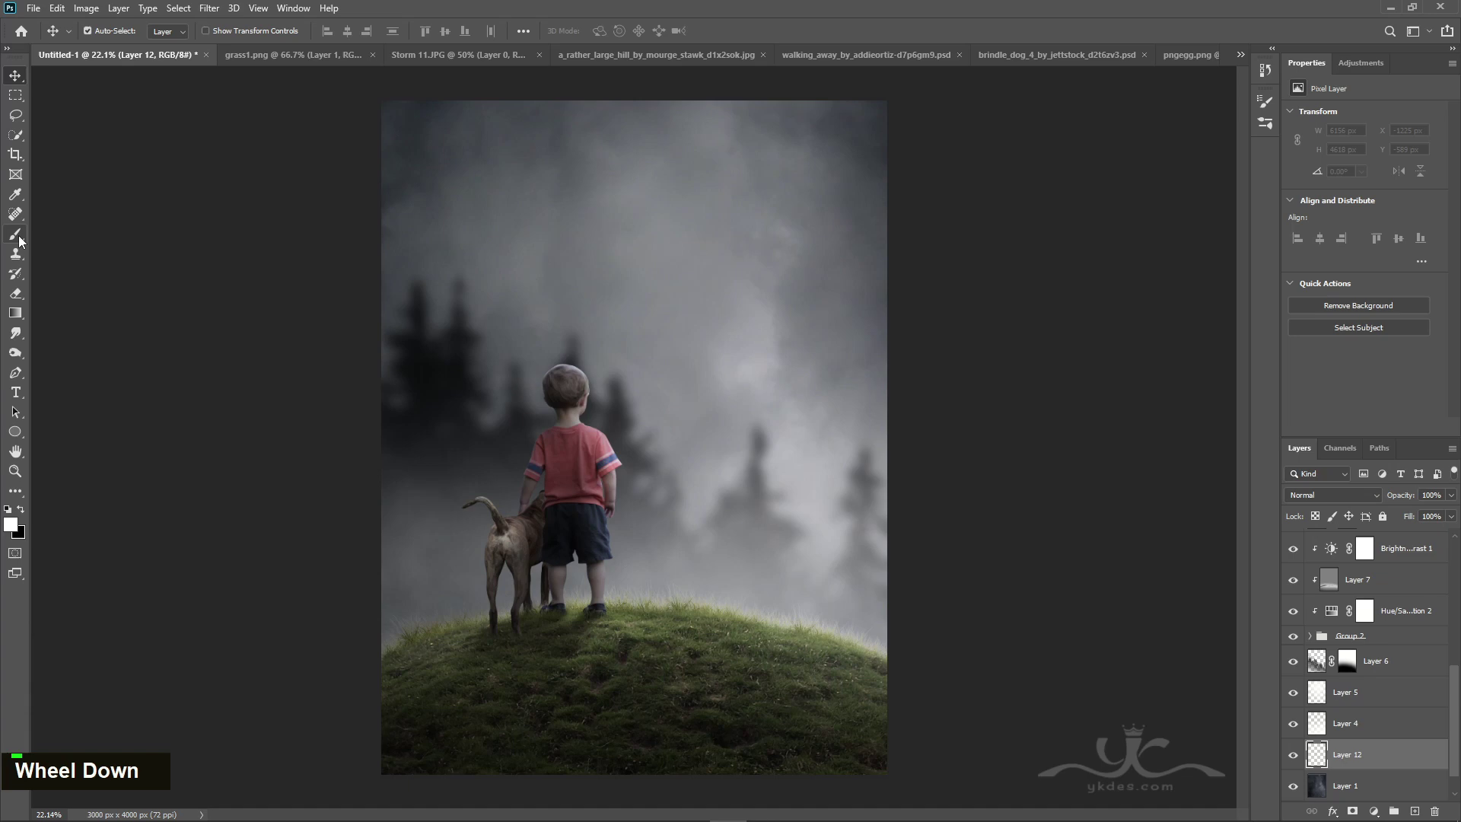
# Step: Paint a white Screen-mode glow on Layer 12, stretch it taller with Free Transform, at 51% opacity
pyautogui.write('[[[[')
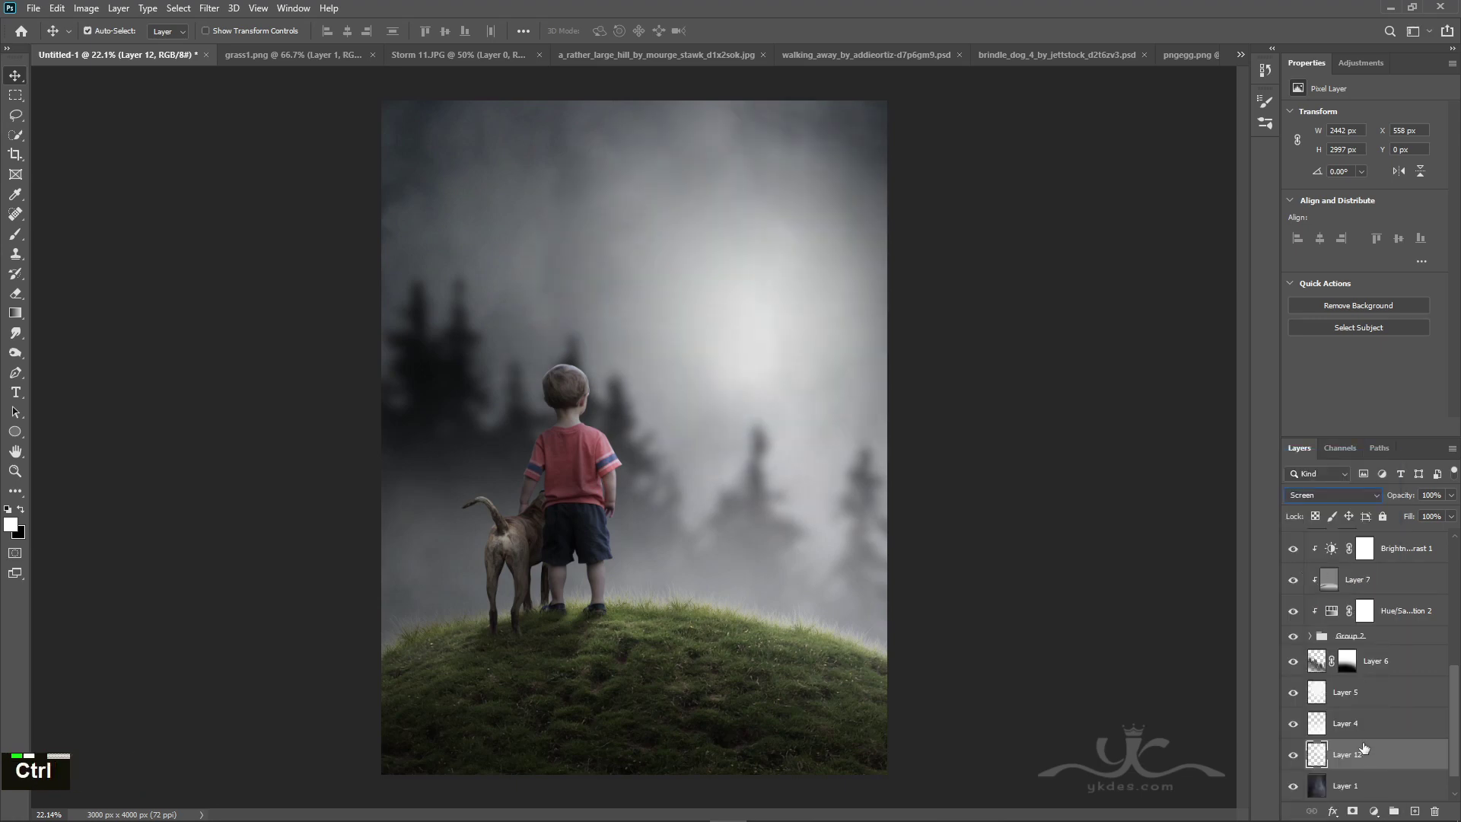
pyautogui.press('ctrl+t')
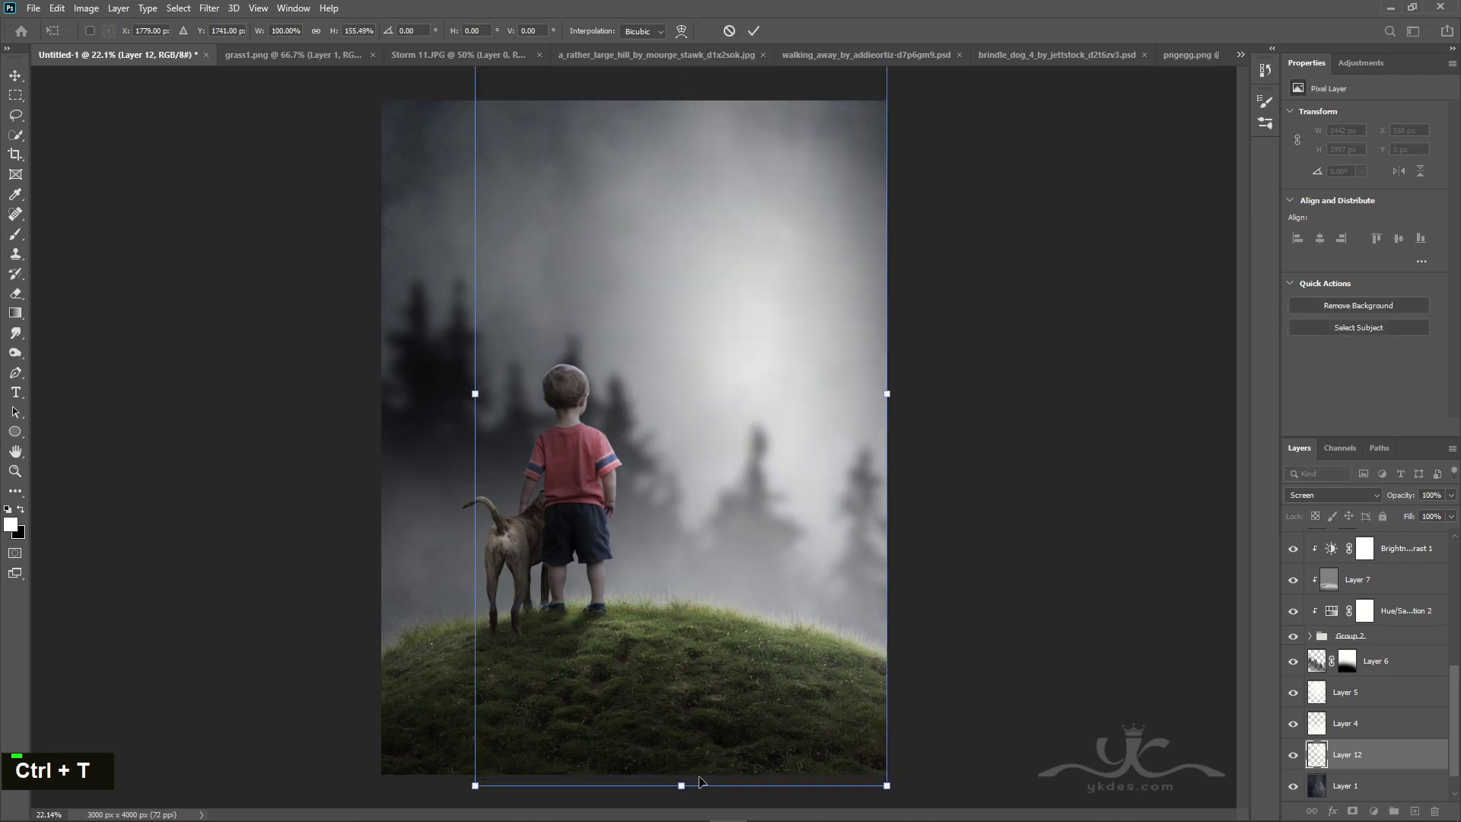
pyautogui.press('Return')
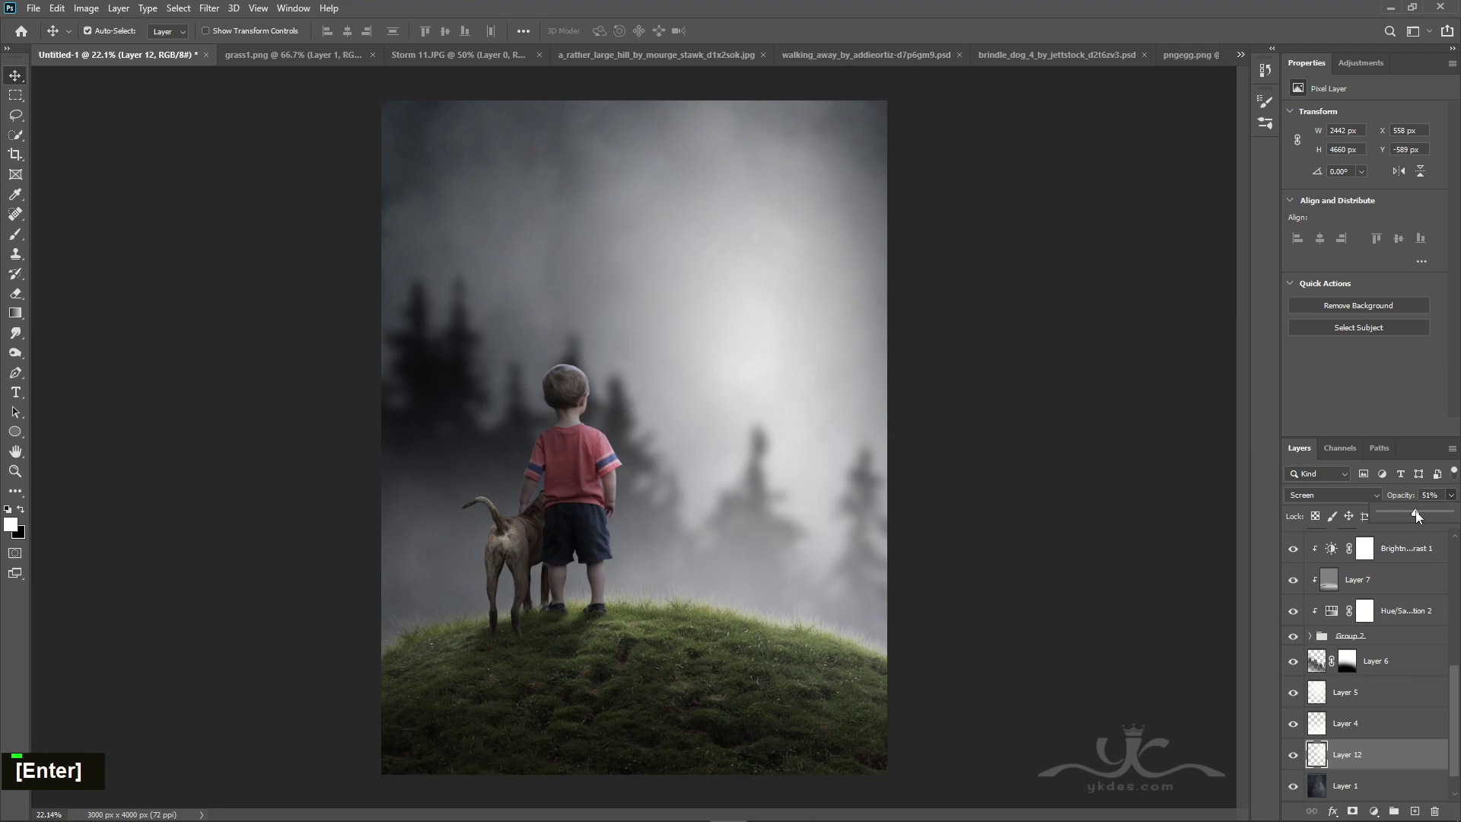